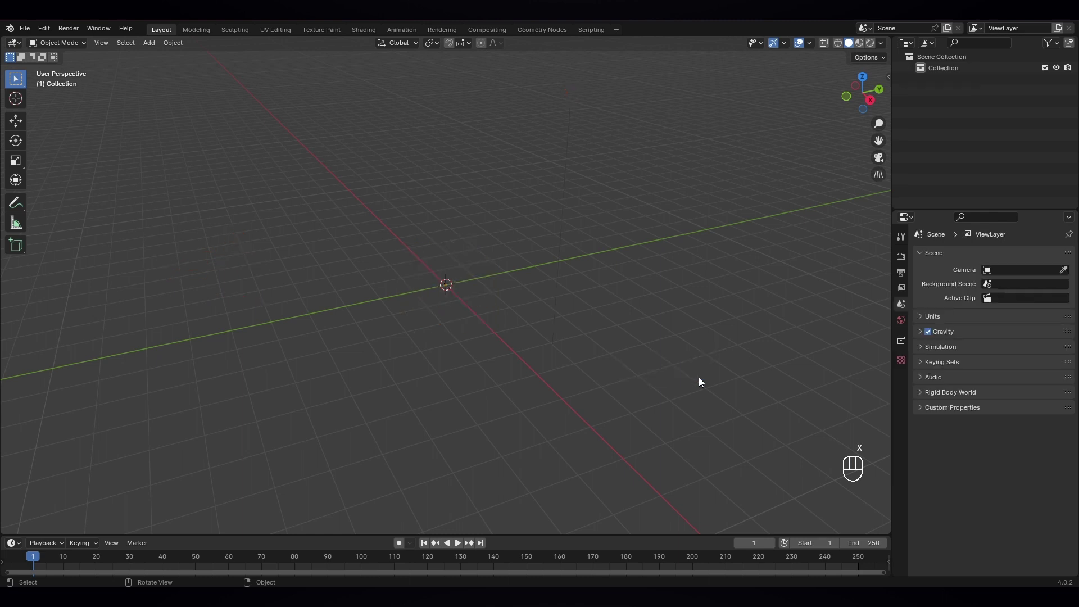
Step: Add a plane mesh at the origin and view it from the right side
key(shift+a)
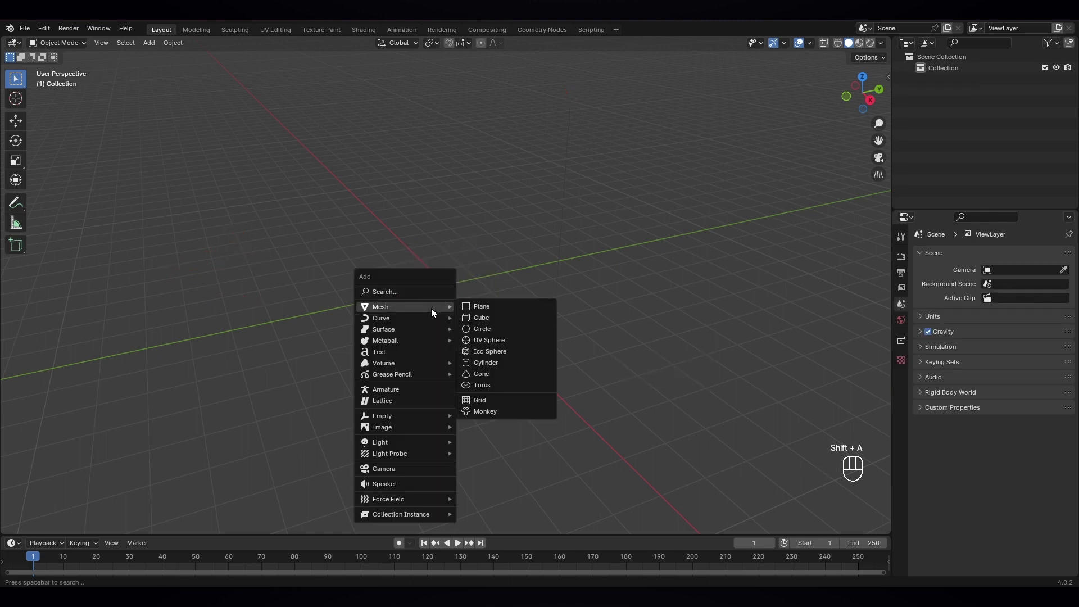
click(579, 289)
key(KP_3)
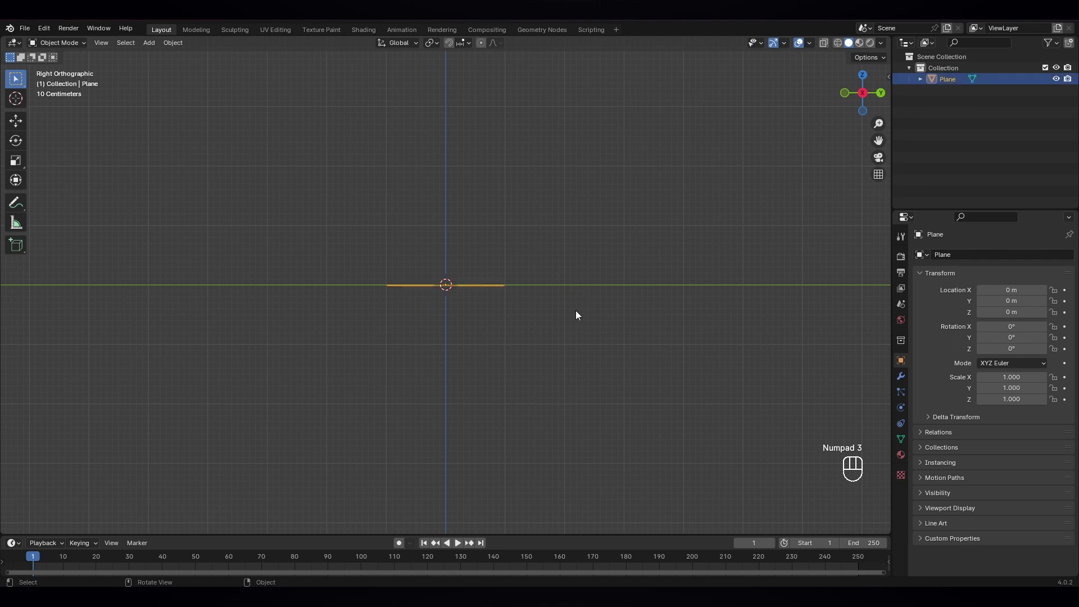
Step: Rotate the plane 90 degrees about the Y axis so it stands upright
key(r)
key(y)
key(KP_9)
key(KP_0)
drag(529, 348, 510, 311)
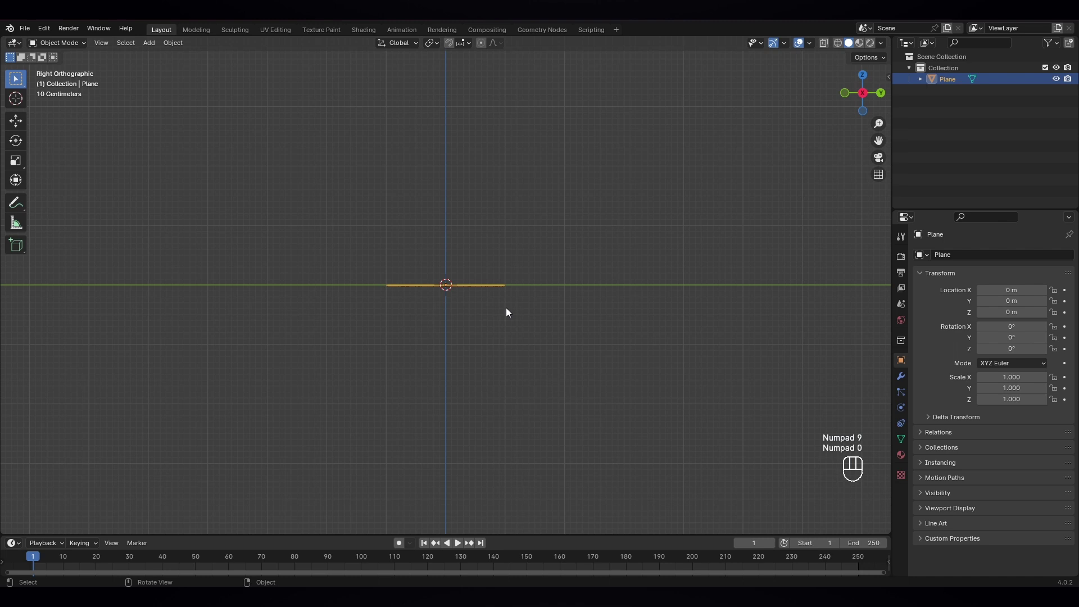
key(ctrl+z)
key(r)
key(y)
key(KP_9)
key(KP_0)
key(KP_Enter)
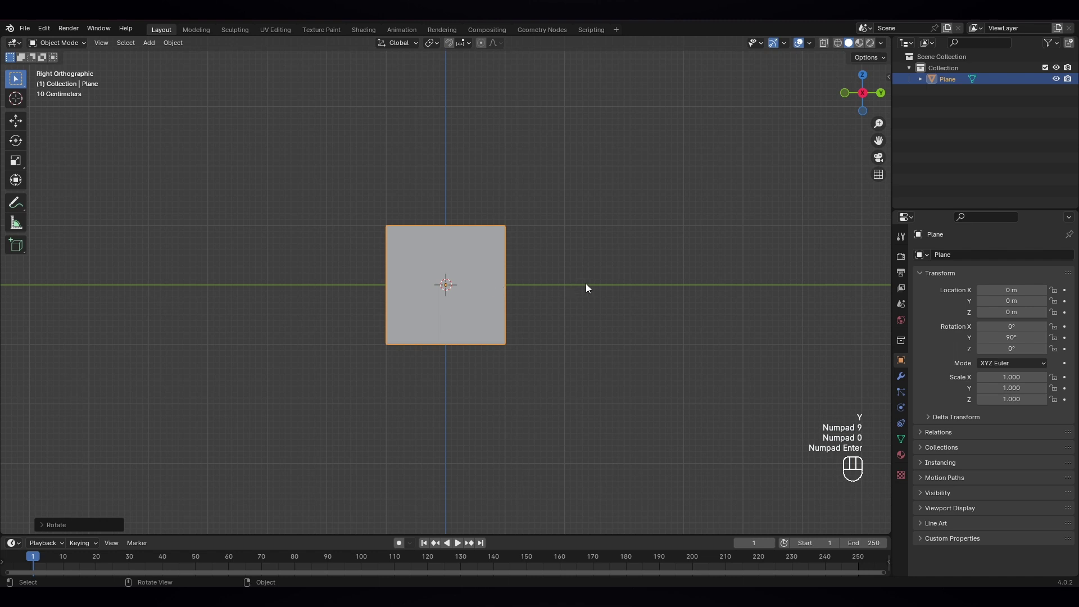
Step: Narrow the plane along Y, rest its bottom on the ground line, and apply its scale
key(s)
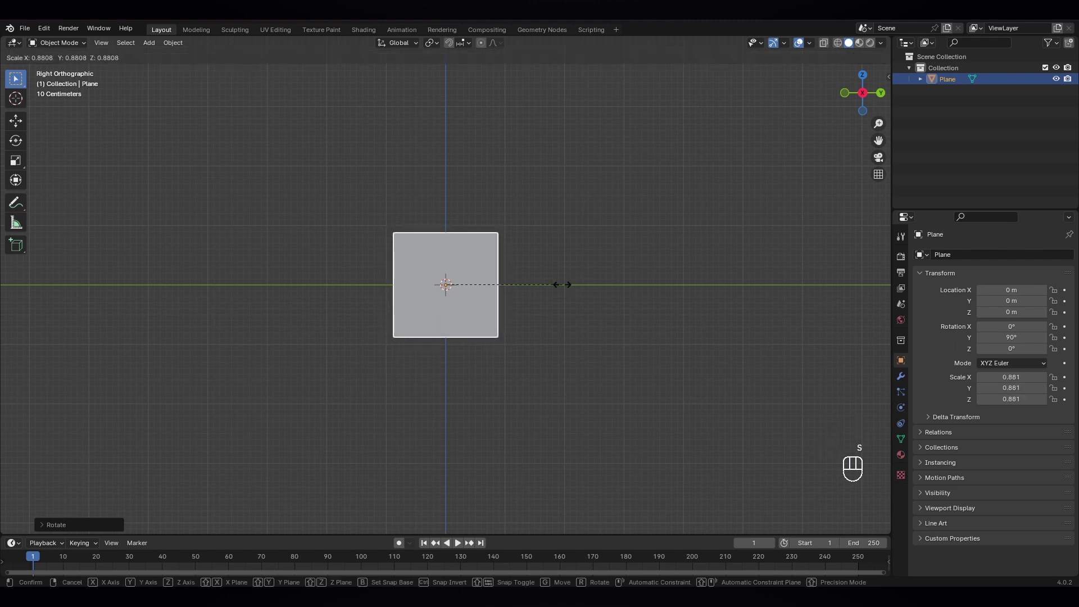
key(y)
click(491, 287)
key(g)
key(z)
click(491, 229)
drag(532, 285, 531, 323)
key(ctrl+a)
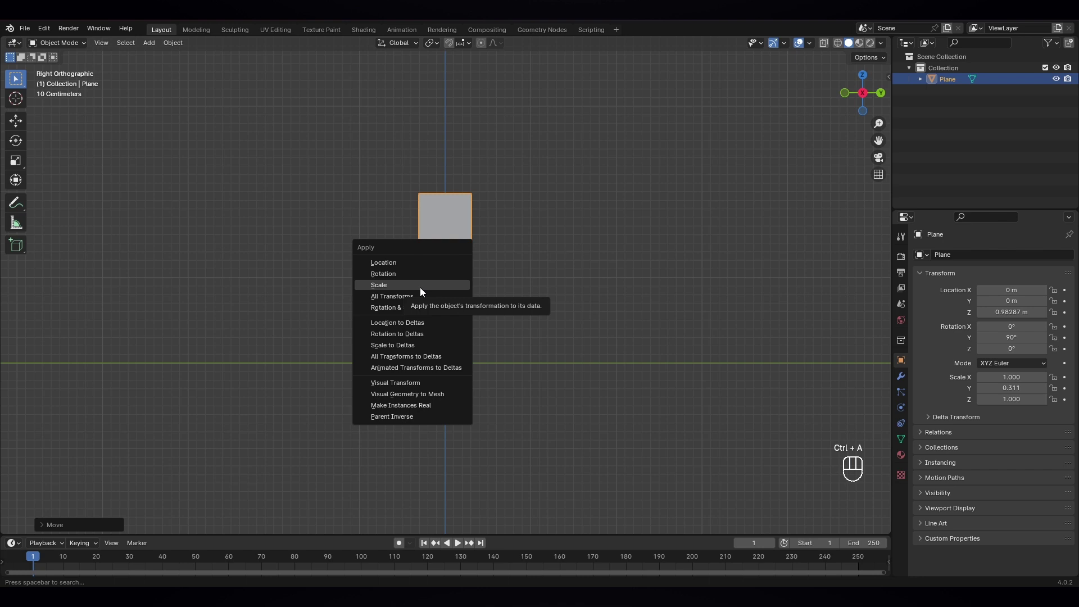
drag(56, 44, 62, 69)
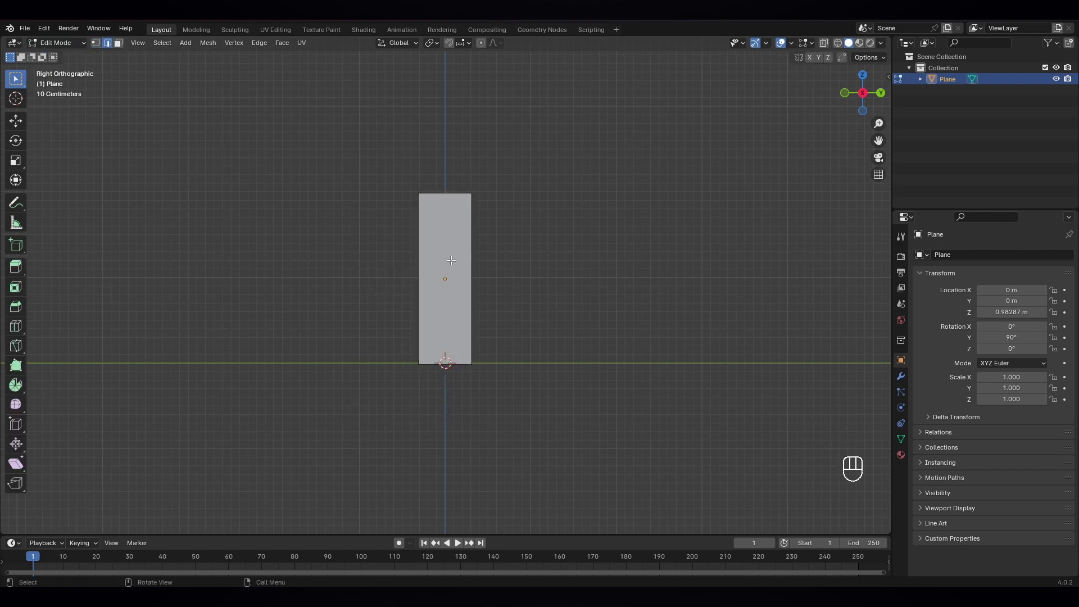
Step: Add an edge loop near the top and slide the top vertex along X into a pointed tip
key(ctrl+r)
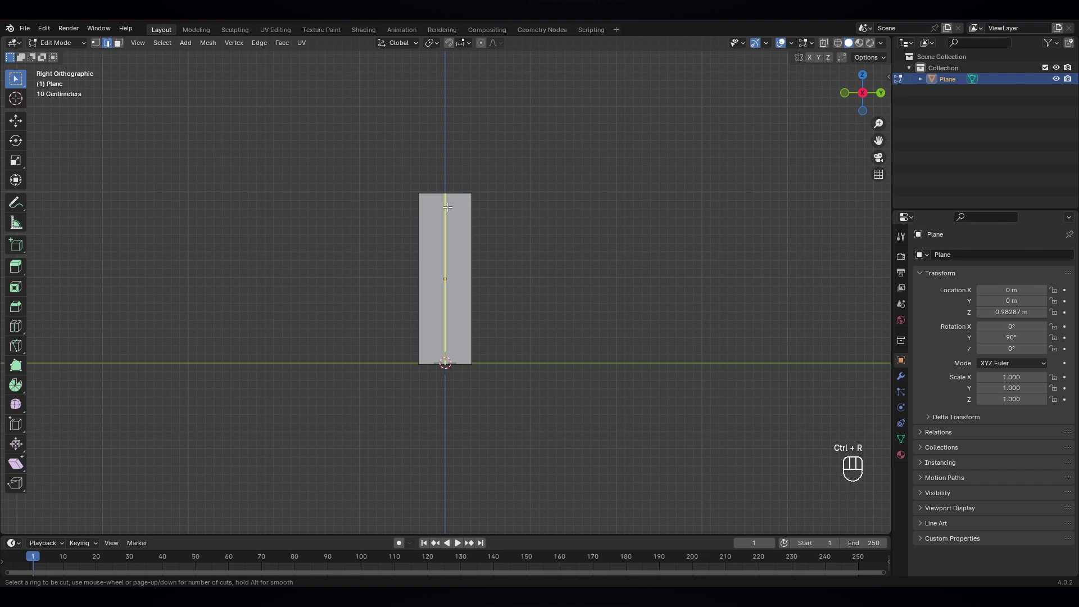
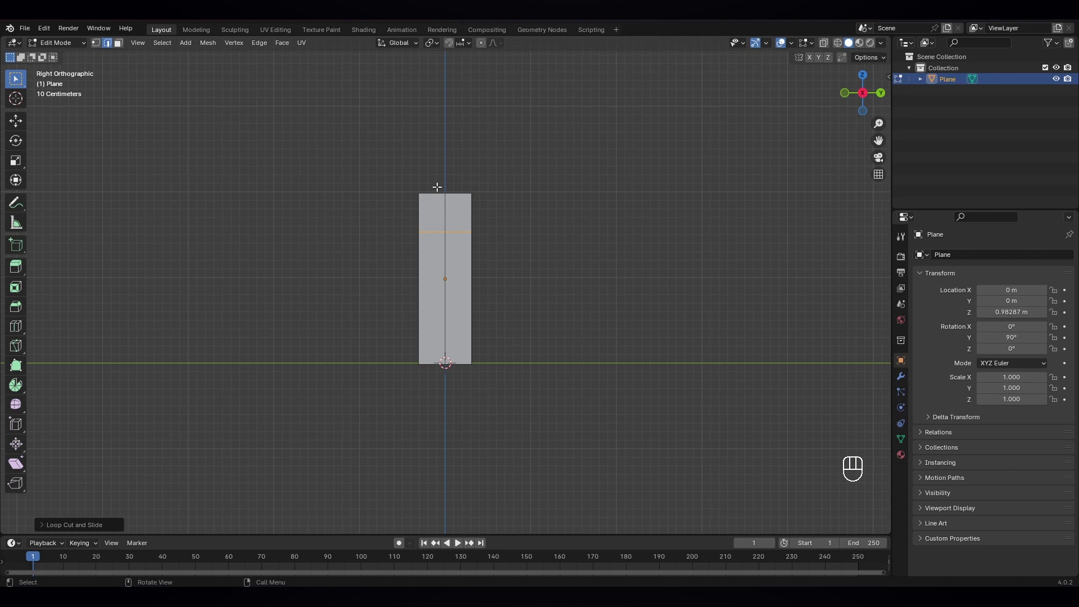
click(103, 45)
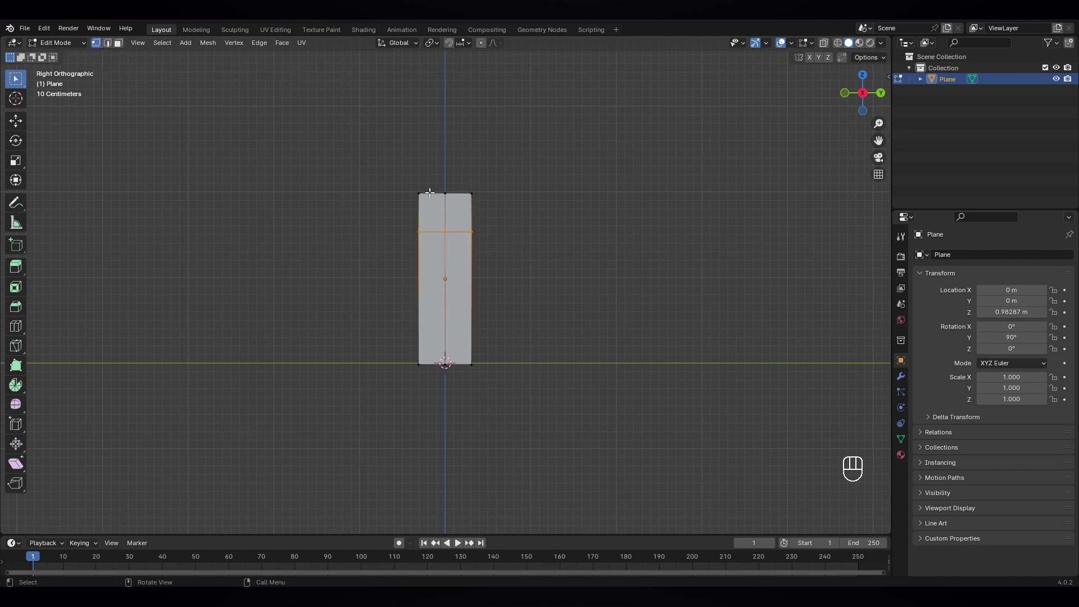
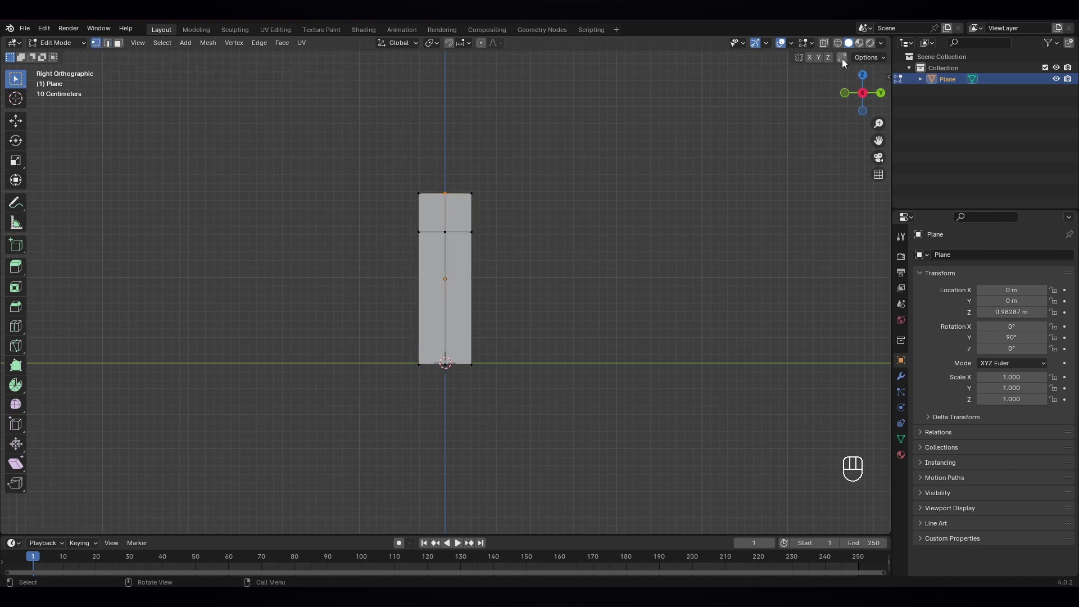
click(846, 61)
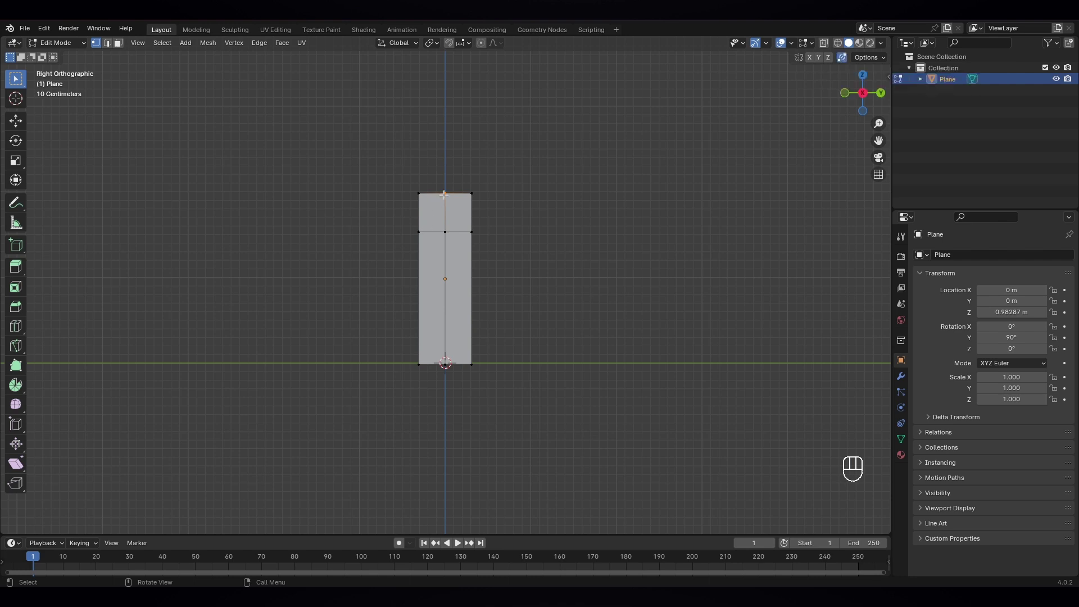
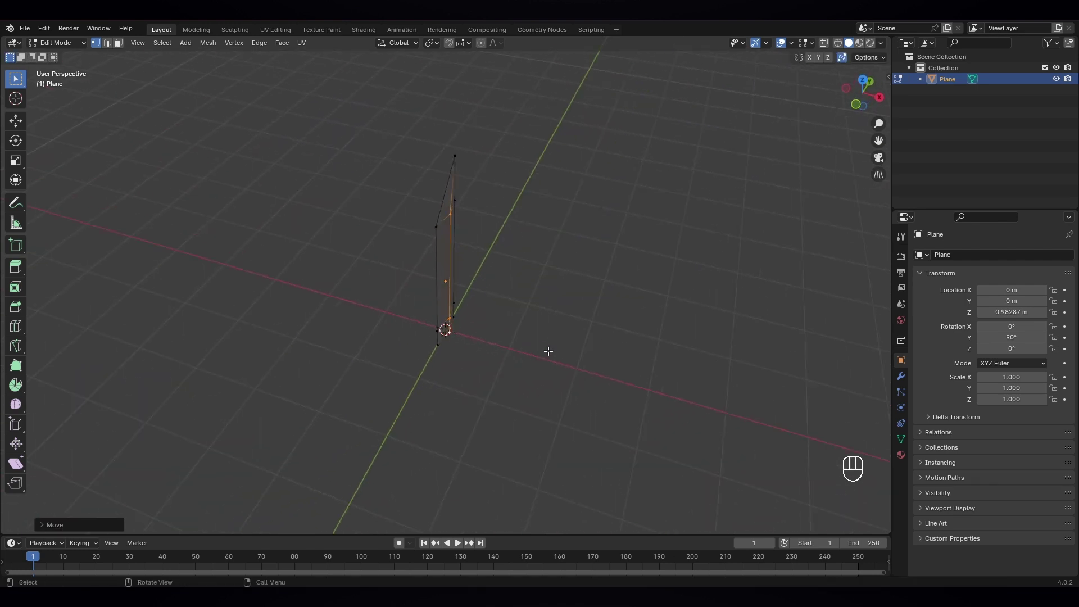
key(g)
key(x)
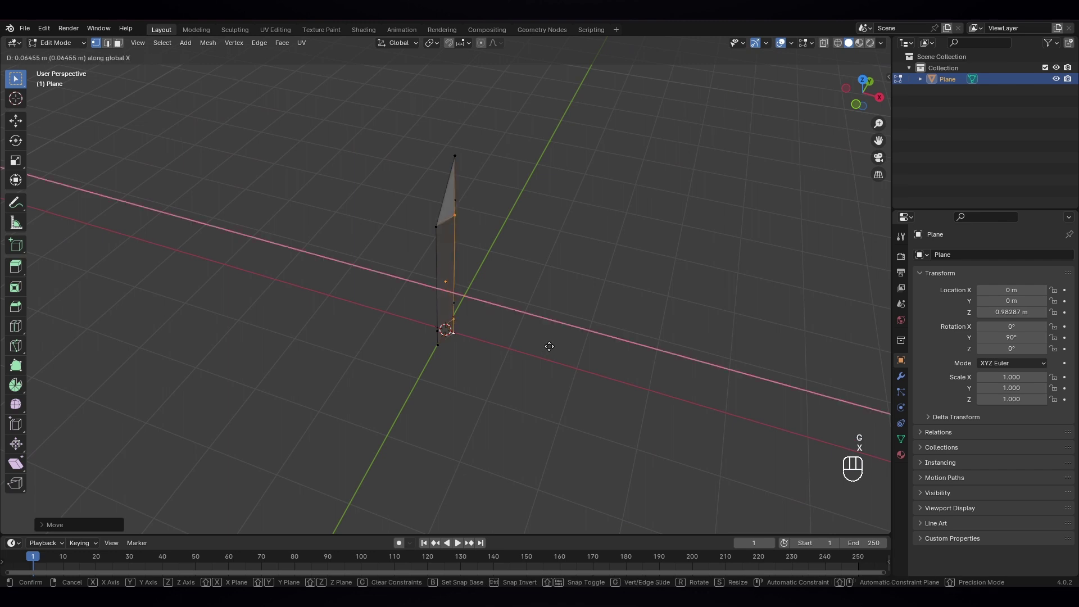
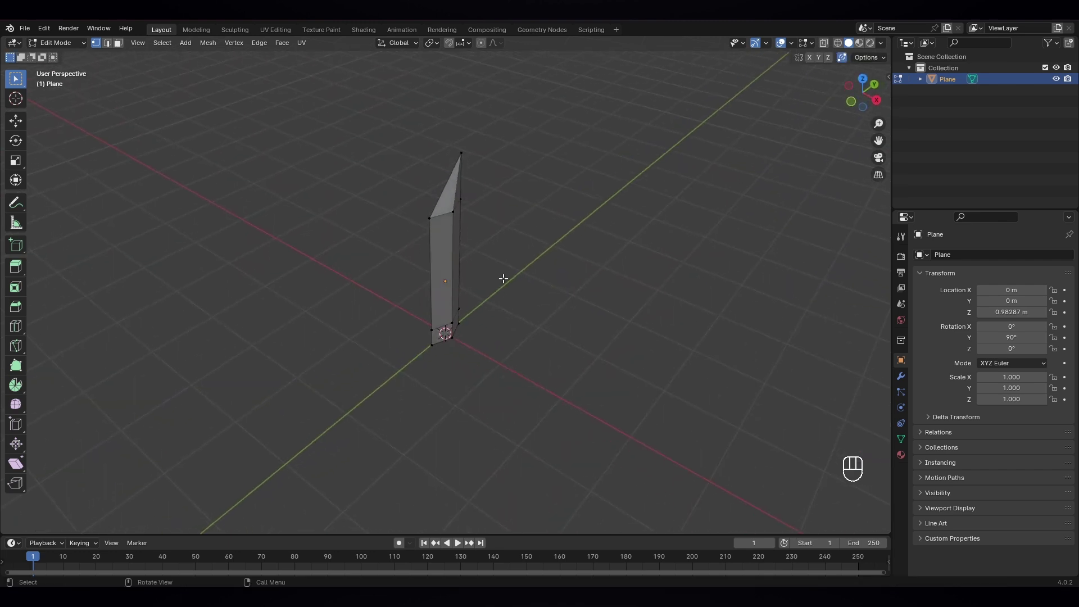
drag(71, 46, 82, 60)
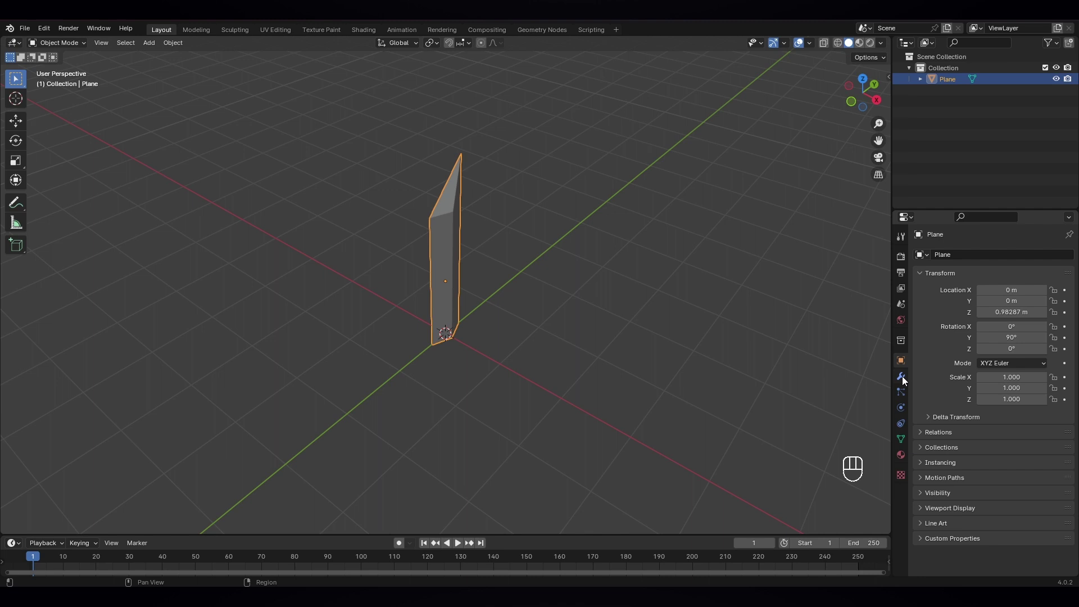
Step: Add a Mirror modifier on the Z axis only, with clipping enabled
click(902, 383)
drag(982, 256, 947, 295)
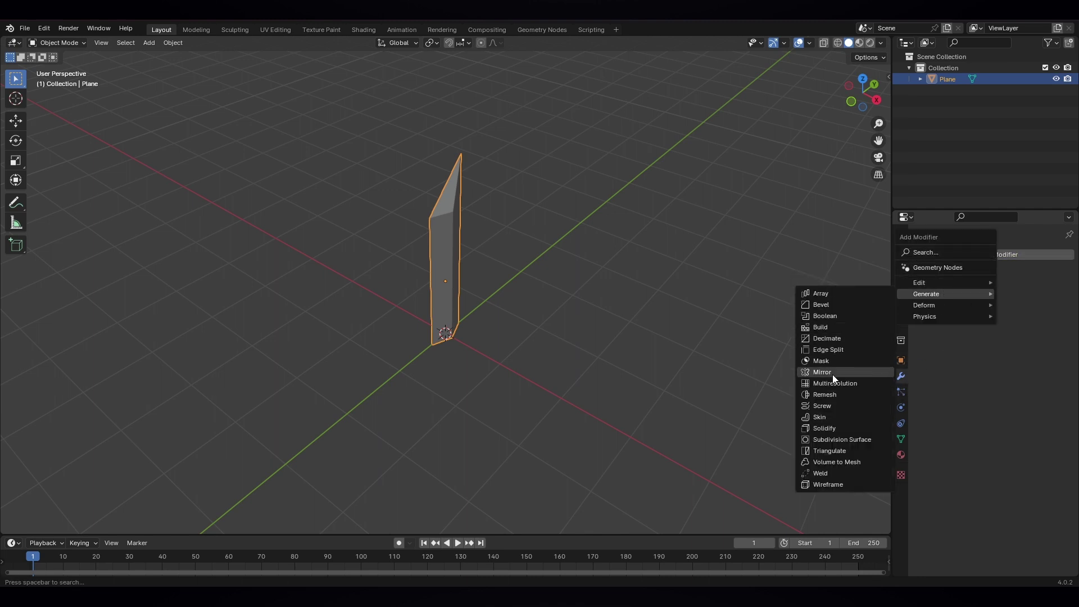
drag(535, 333, 562, 332)
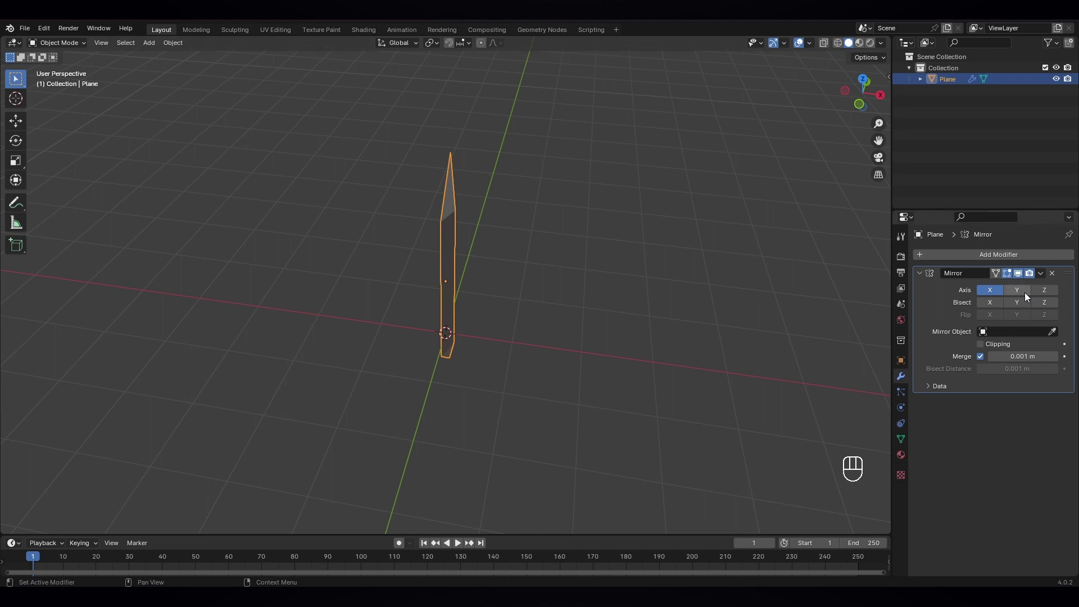
click(1031, 294)
click(1056, 292)
drag(1017, 296, 1013, 296)
click(999, 295)
drag(562, 304, 469, 270)
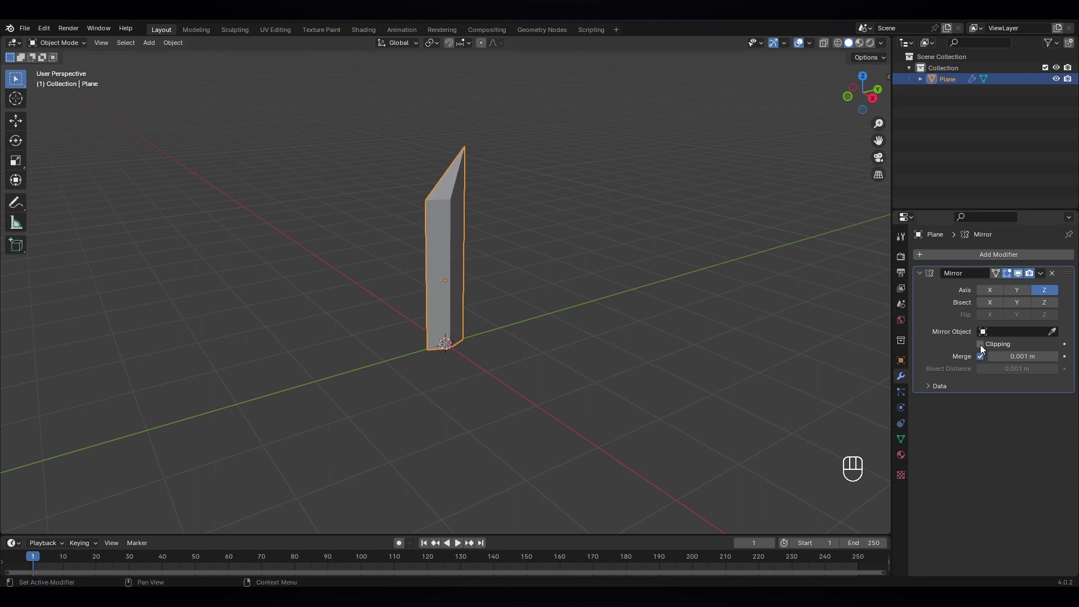
click(988, 348)
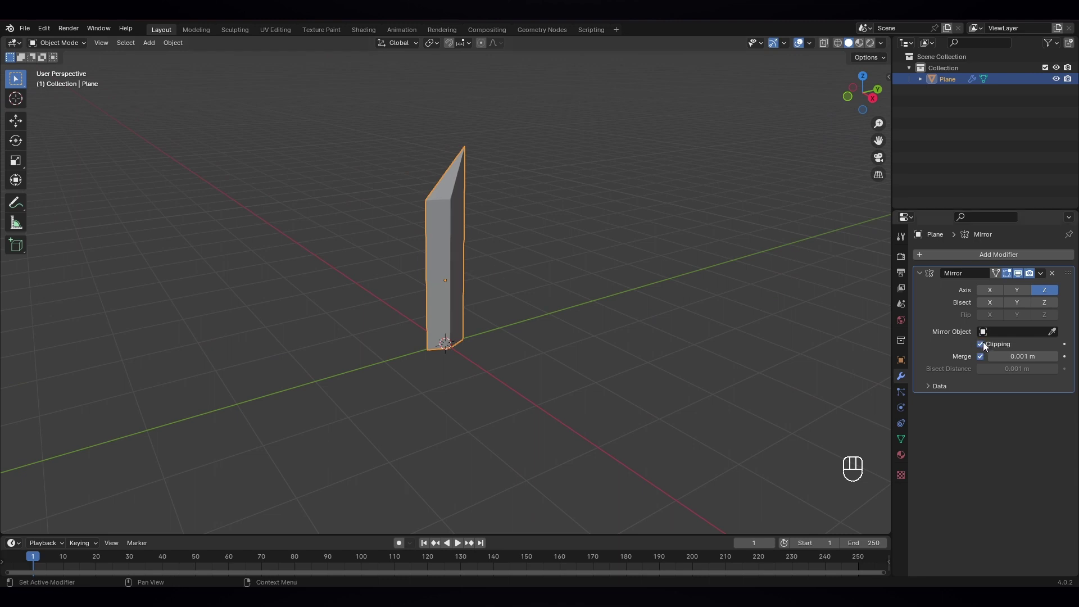
Step: Add a Subdivision Surface modifier to smooth the blade
drag(535, 293, 513, 286)
click(451, 233)
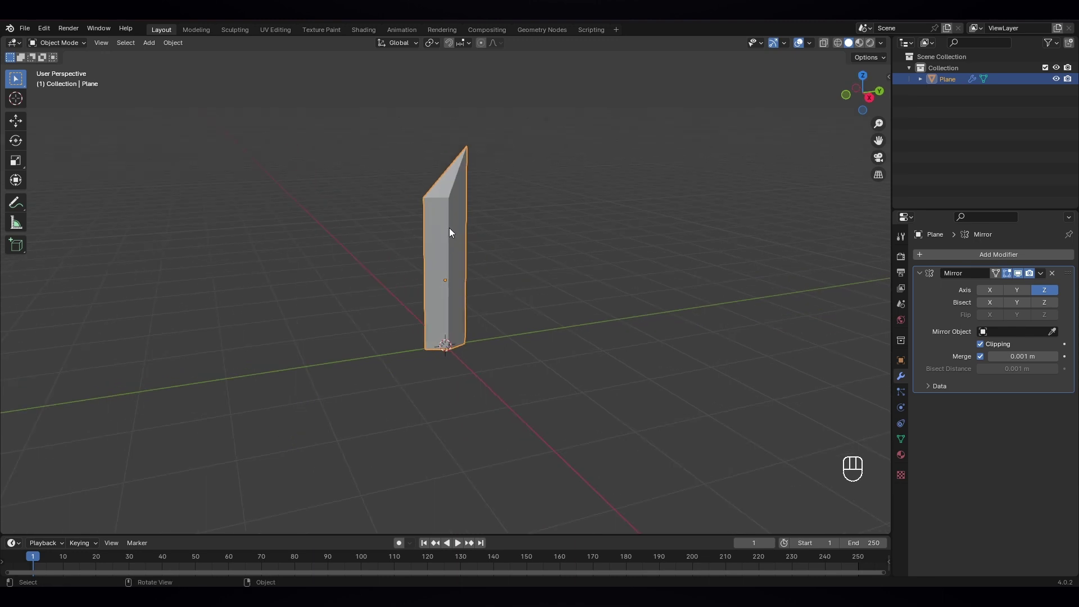
drag(475, 238, 475, 240)
click(1002, 256)
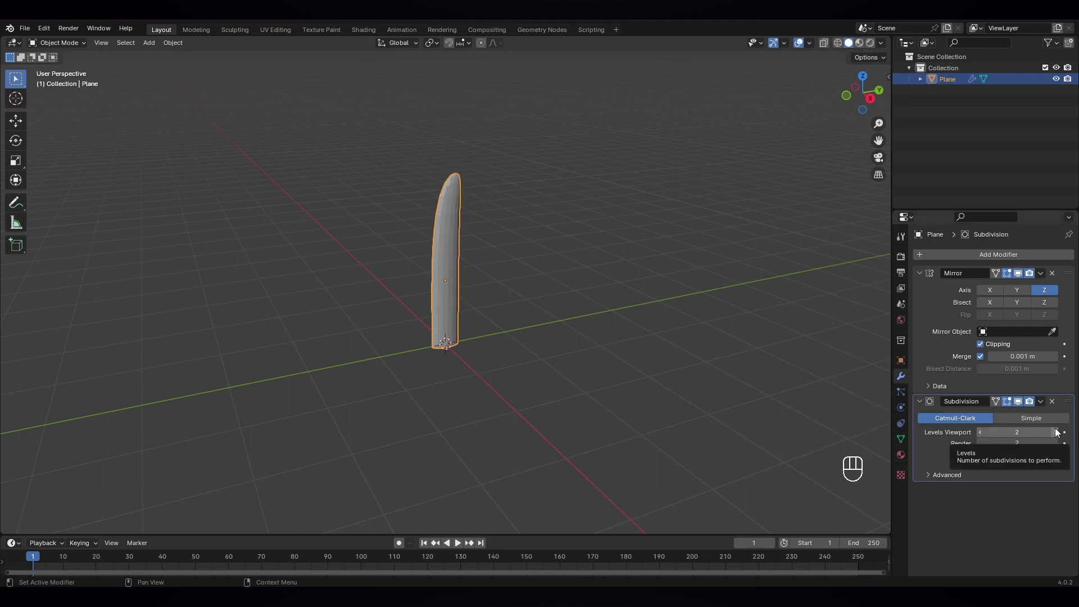
Step: Add a Bevel modifier with a 0.03 m amount before the subdivision
click(970, 259)
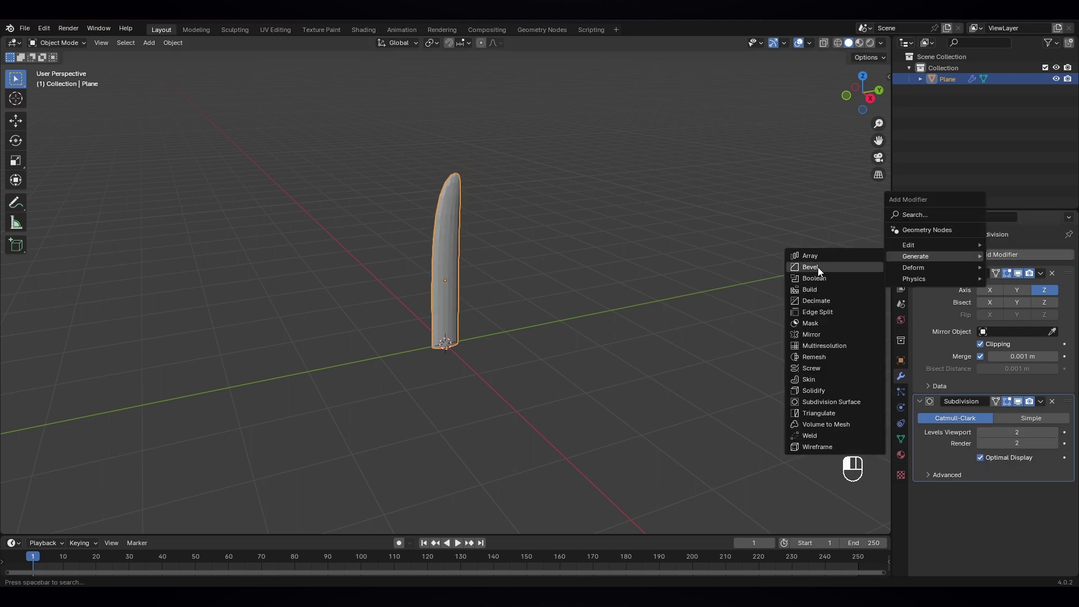
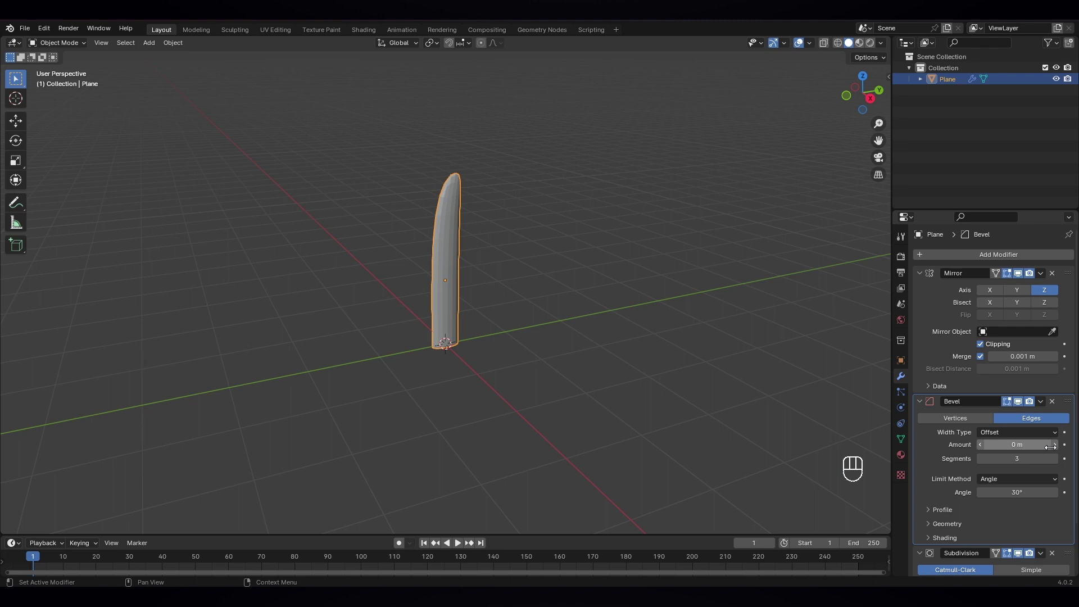
click(1061, 451)
click(1061, 451)
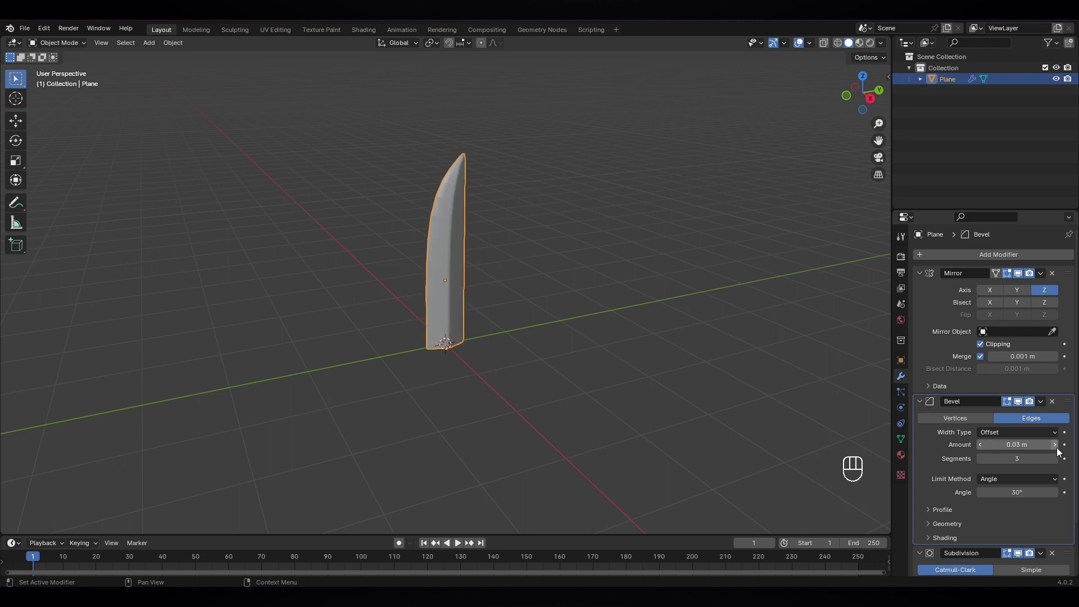
drag(466, 256, 461, 253)
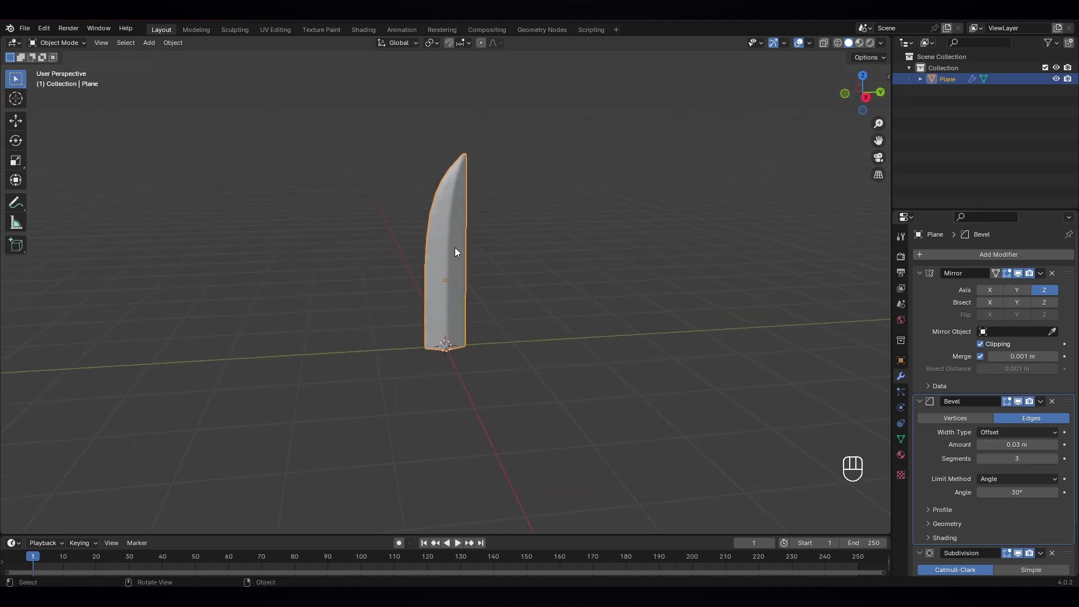
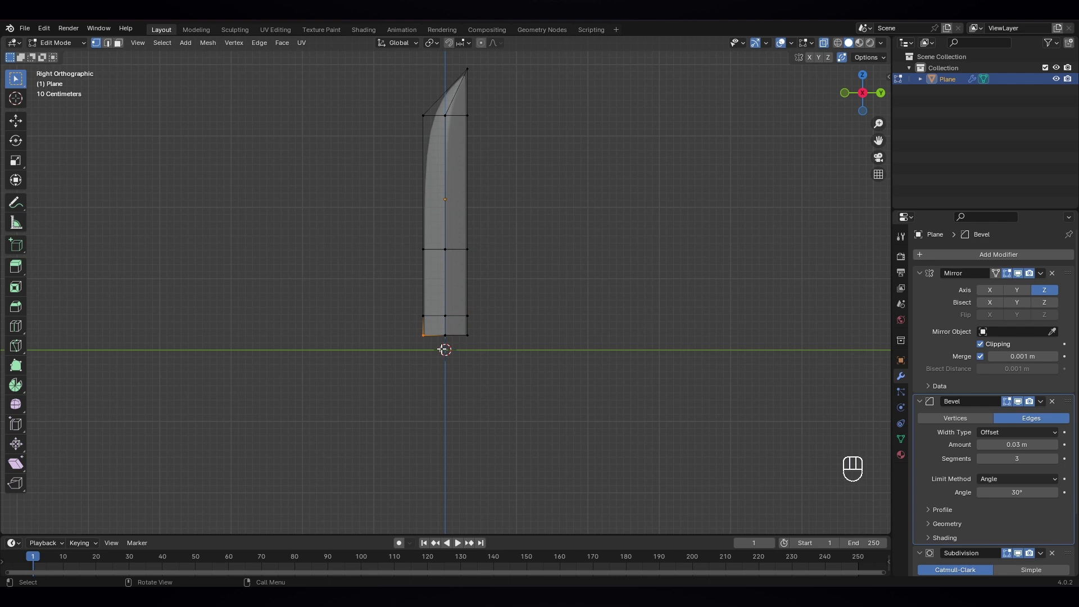
Step: Move the blade tip vertices along Y to slant the point, then inspect it as a solid
key(g)
key(y)
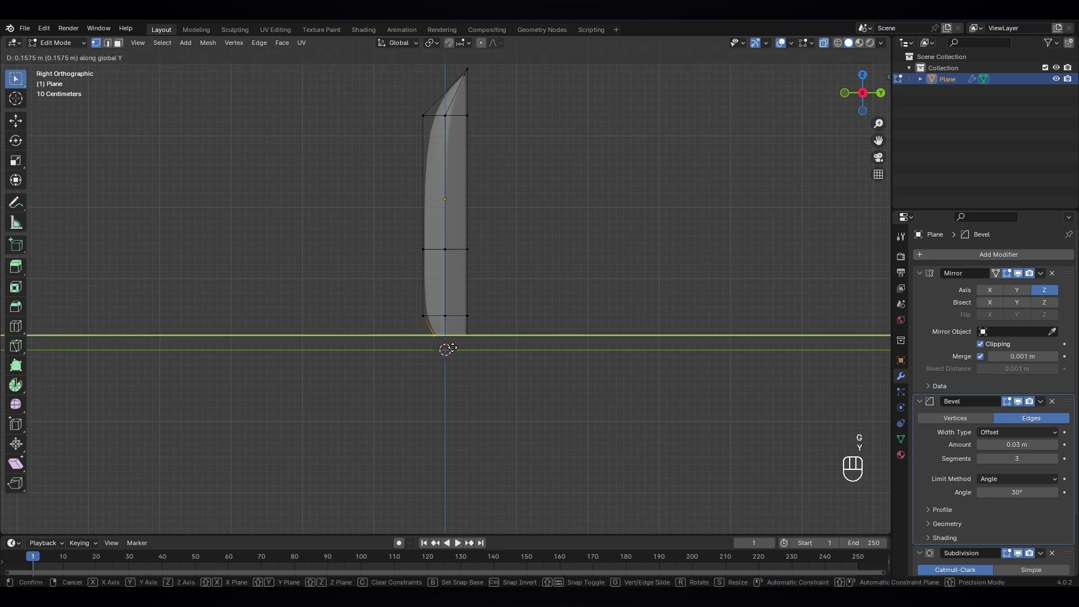
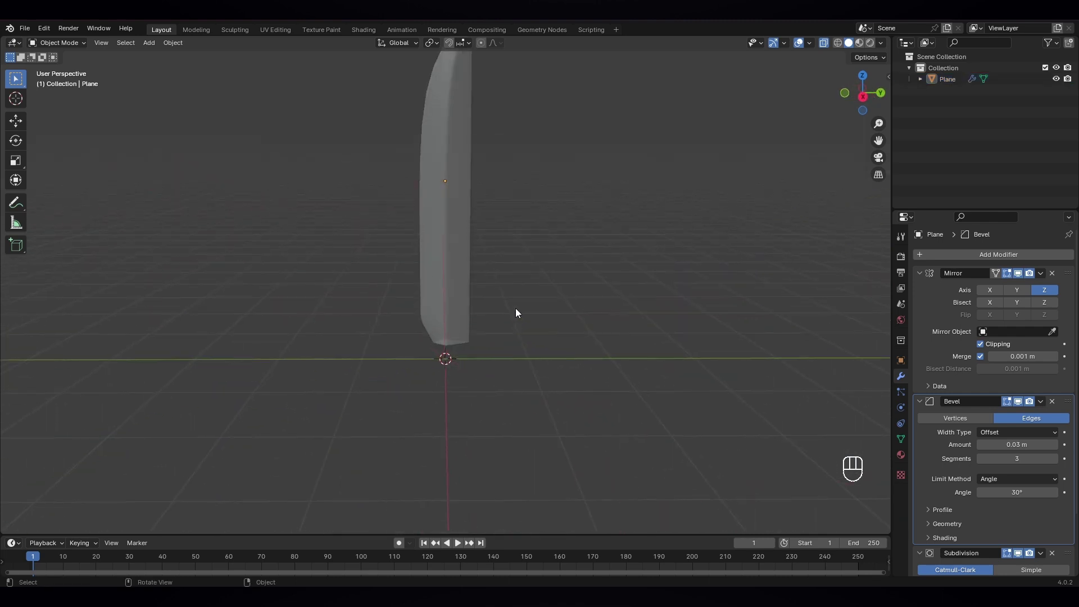
key(alt+z)
drag(522, 287, 529, 300)
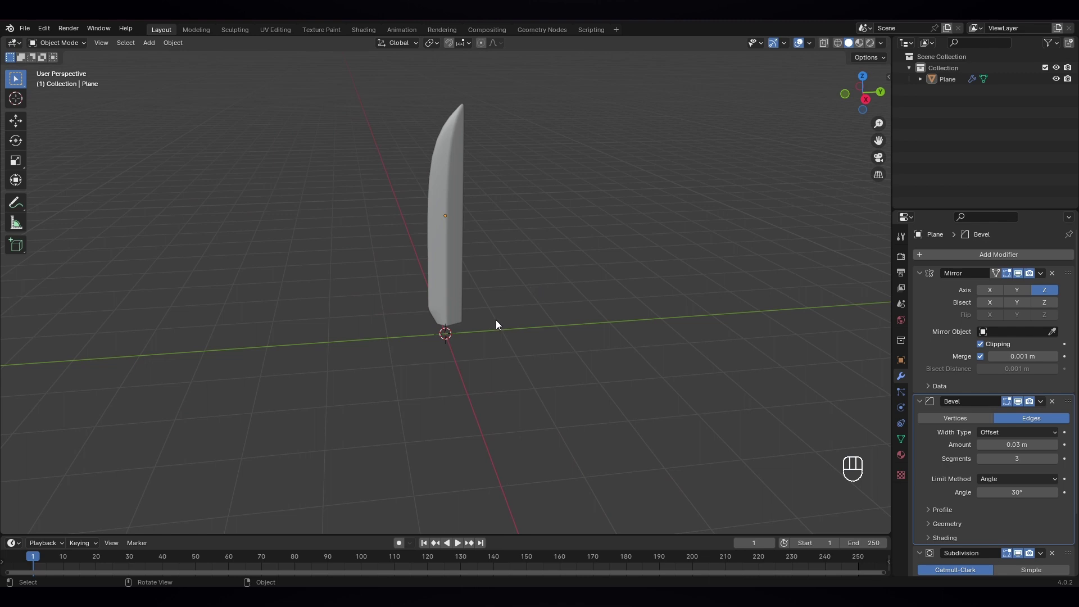
Step: Add a cylinder at the origin with a reduced vertex count
key(shift+a)
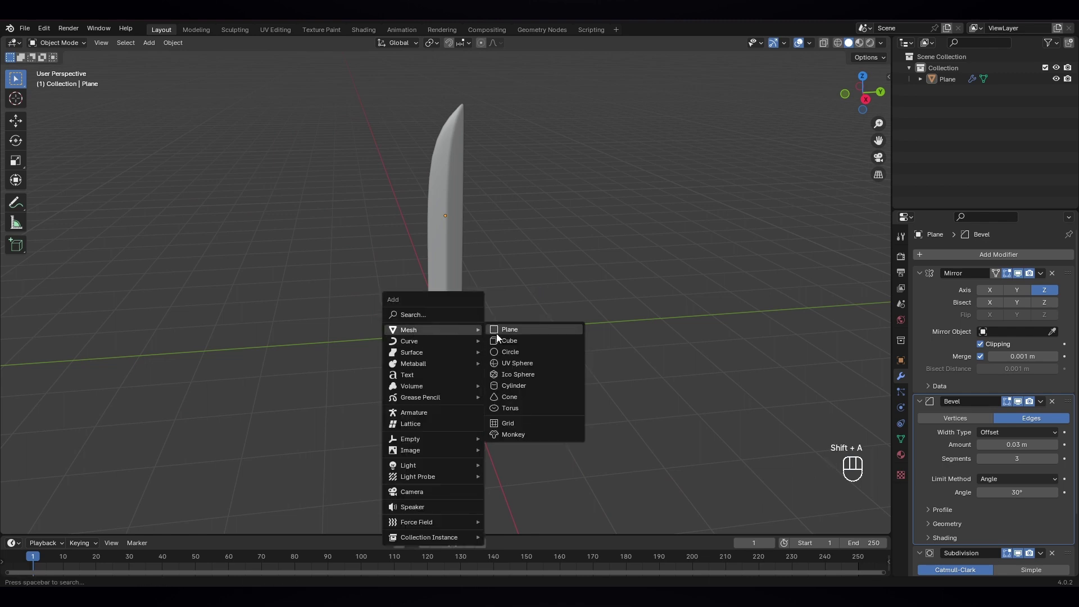
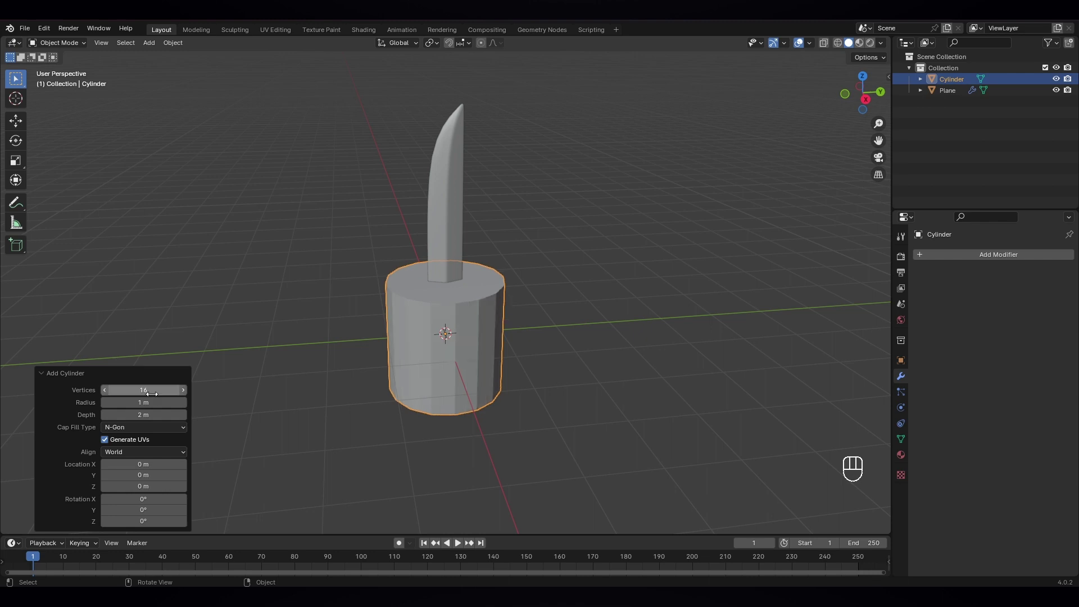
click(467, 360)
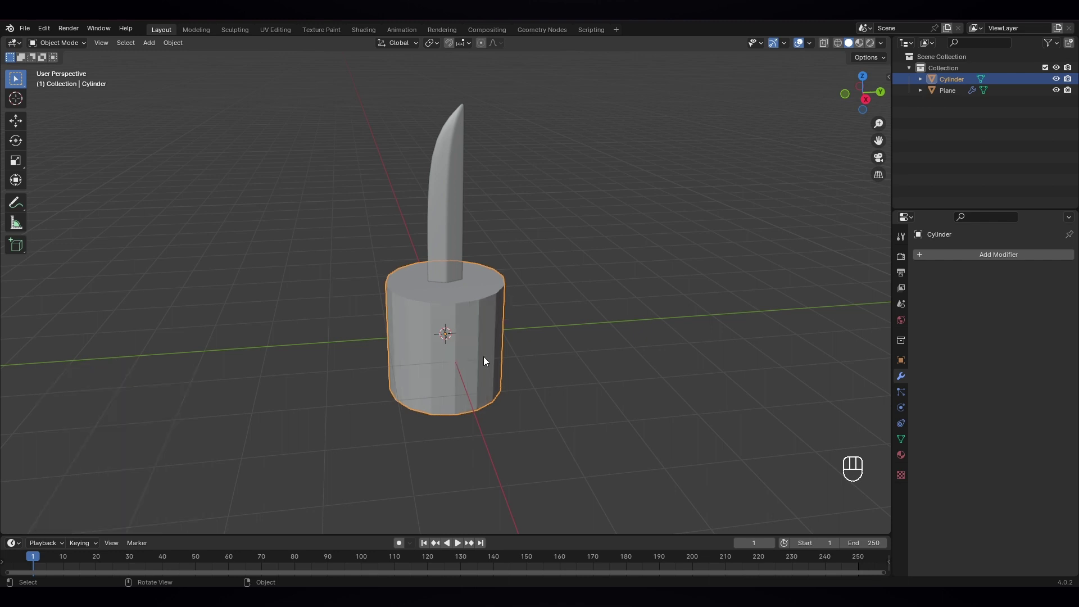
Step: Rotate the cylinder 90 degrees on Y and shrink it down at the blade's base
key(r)
key(y)
key(KP_9)
key(KP_0)
key(KP_Enter)
key(s)
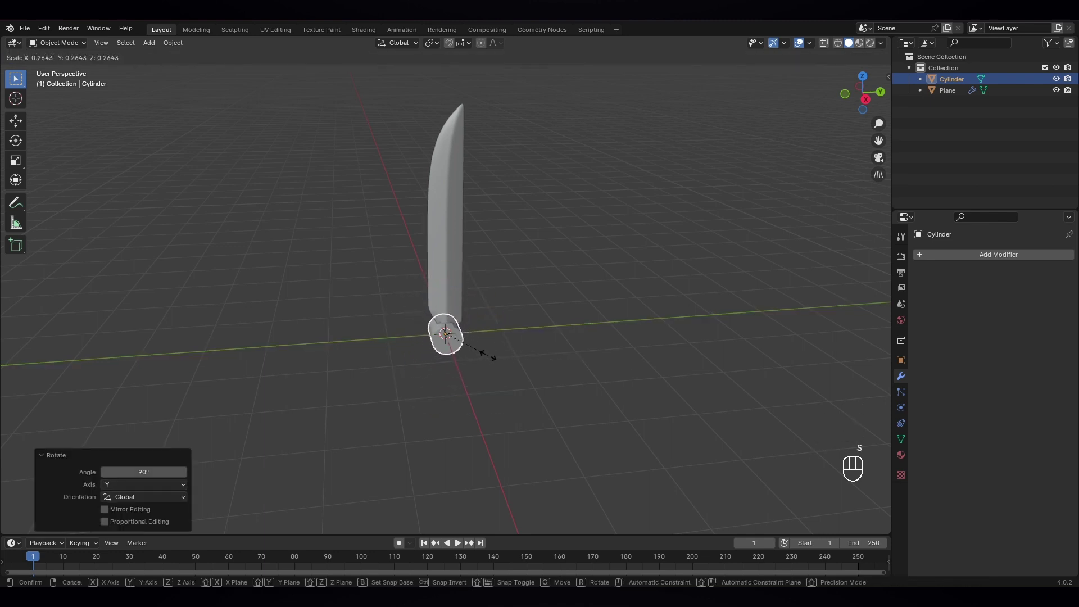
key(KP_3)
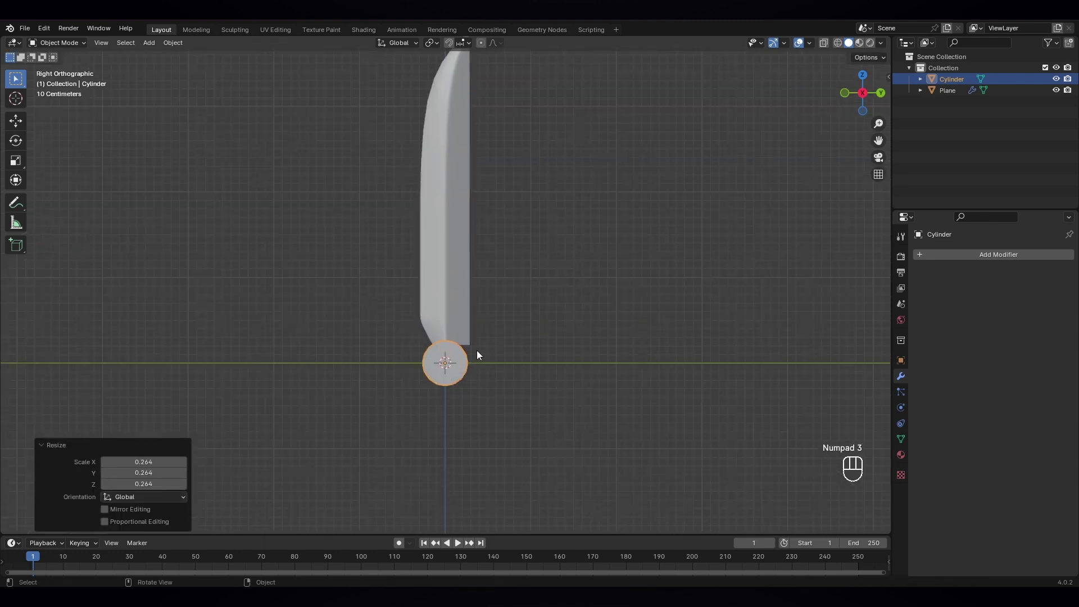
key(s)
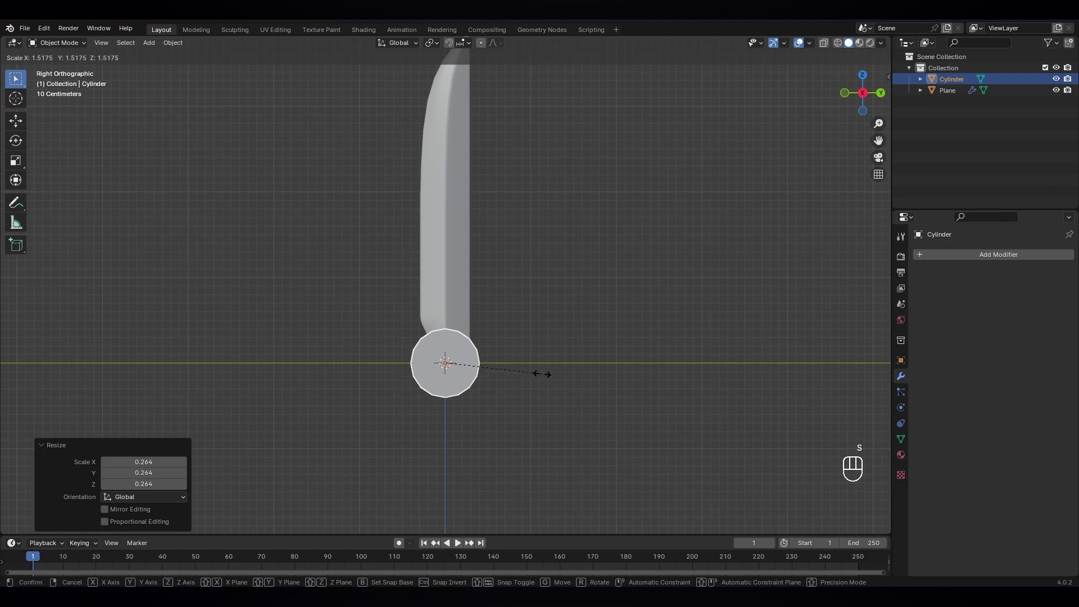
click(549, 380)
Step: Flatten the cylinder along X into a thin disc and apply its scale
drag(485, 394, 595, 413)
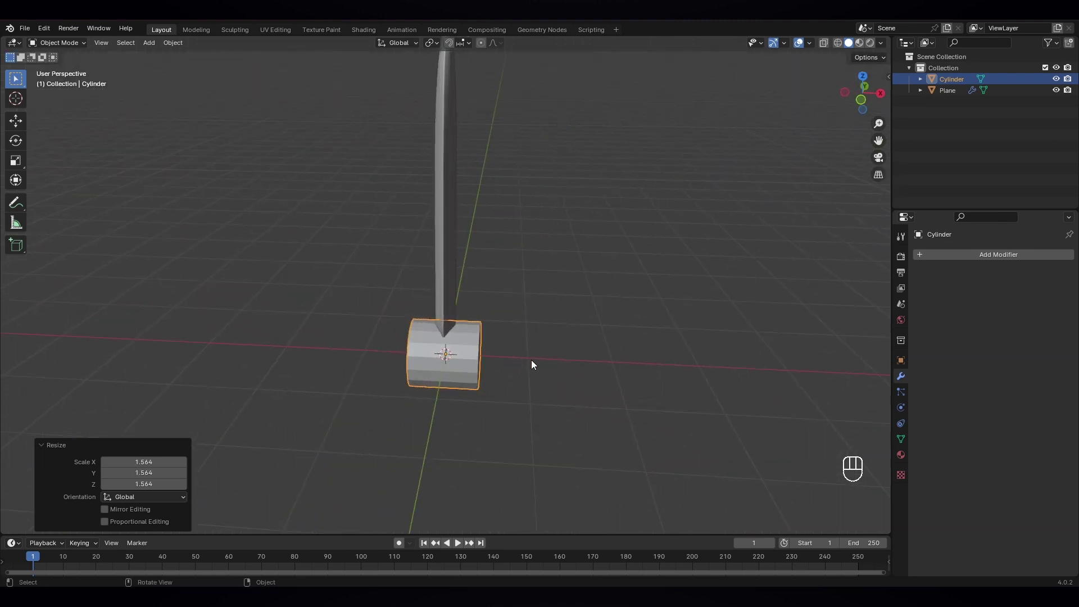
key(s)
key(x)
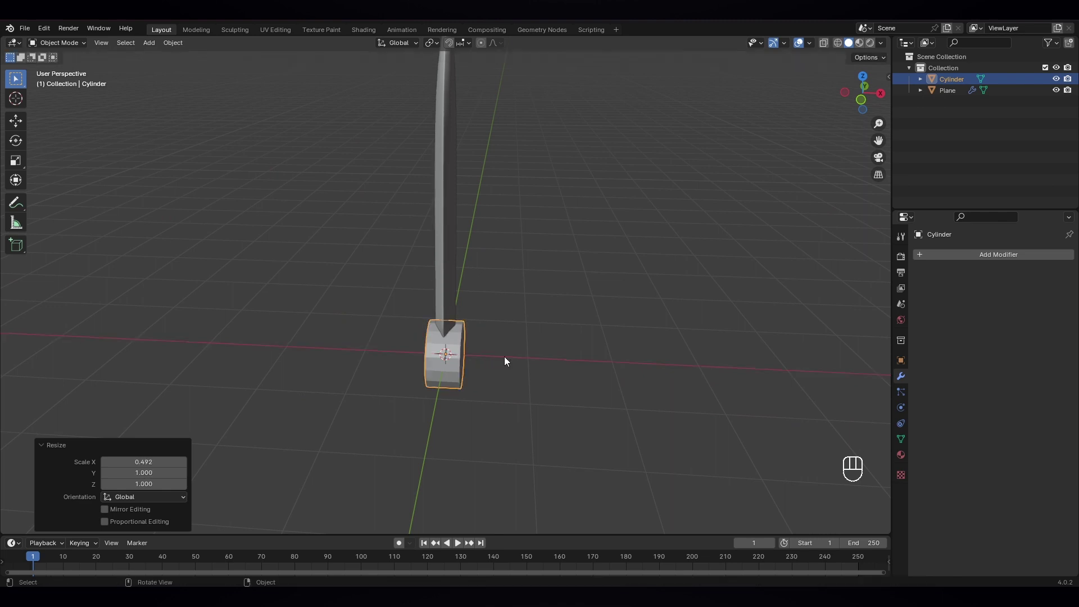
drag(542, 366, 441, 354)
key(KP_3)
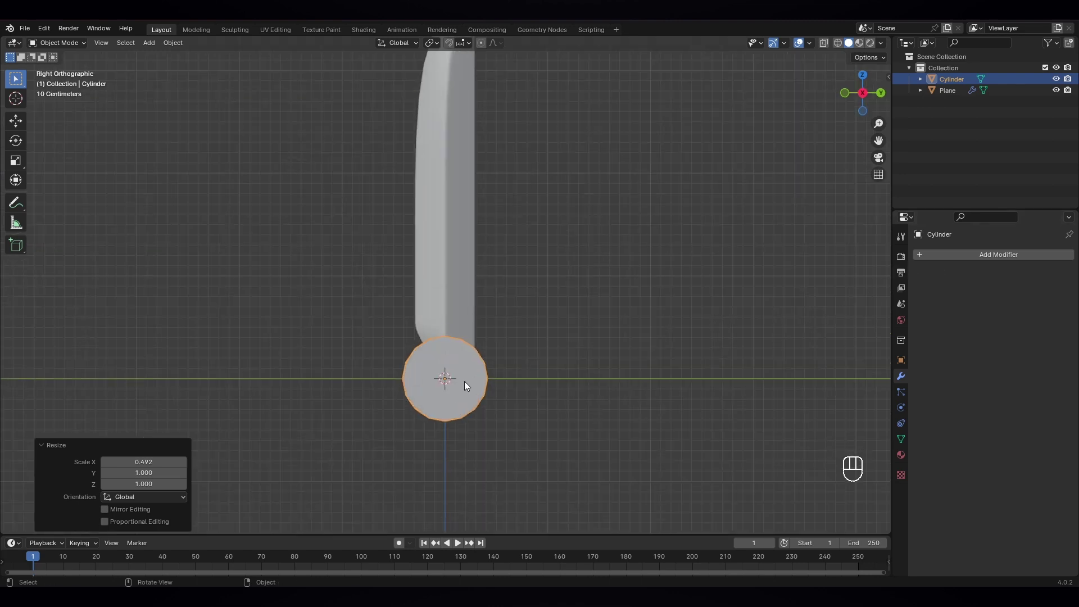
key(ctrl+a)
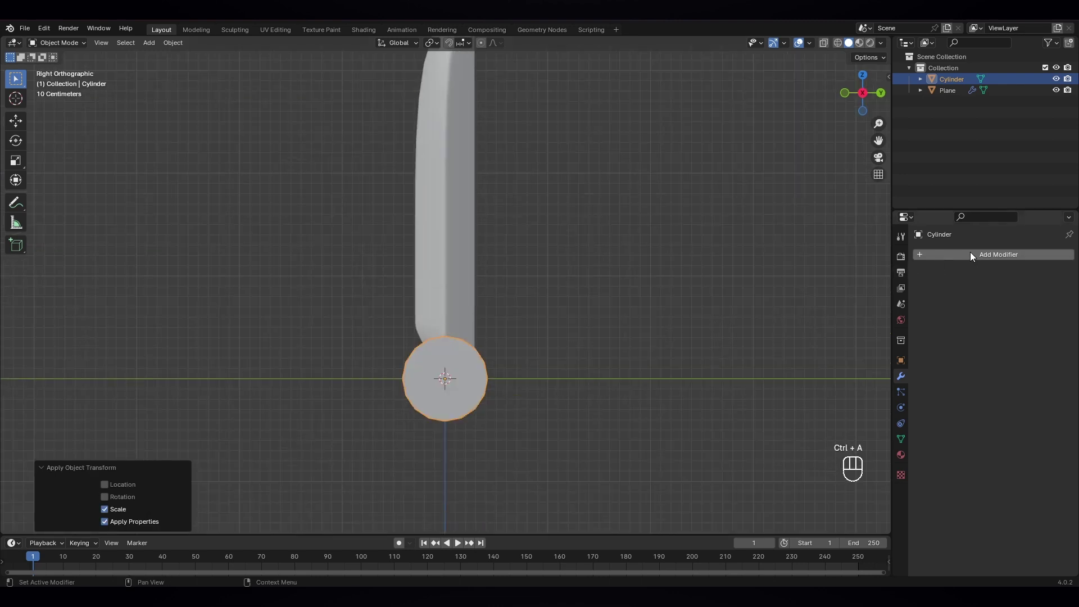
Step: Give the disc a 0.03 m, 3-segment Bevel and a level-2 Subdivision Surface
click(975, 255)
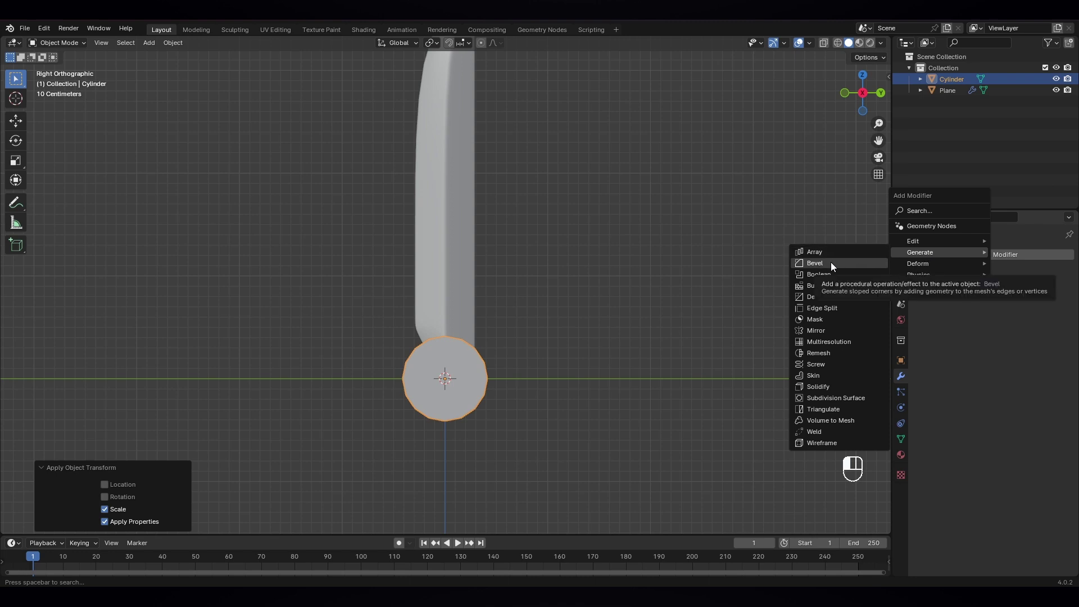
drag(575, 413, 672, 415)
click(1057, 334)
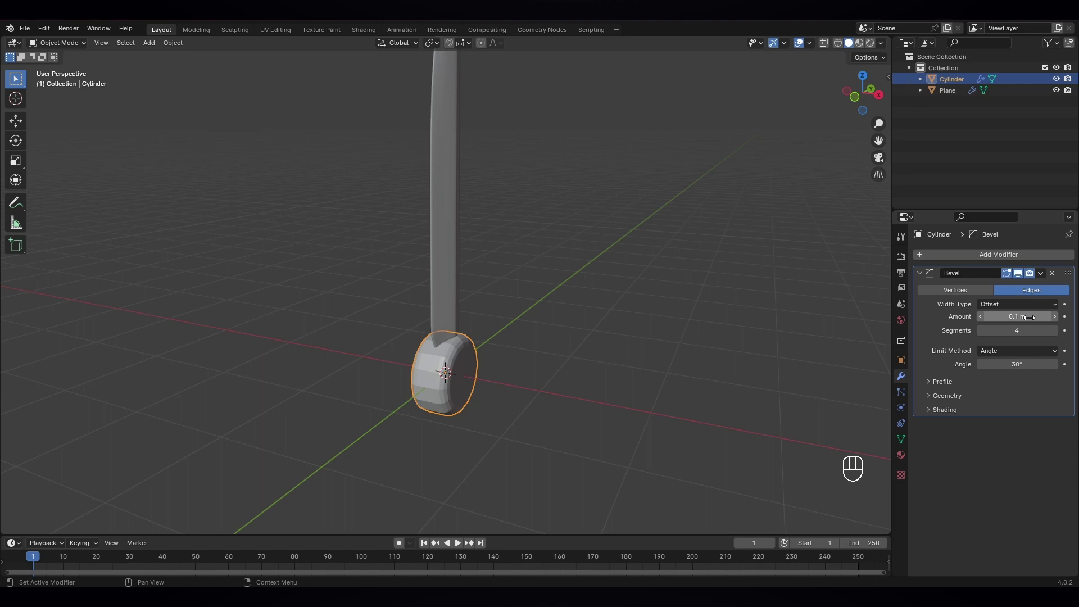
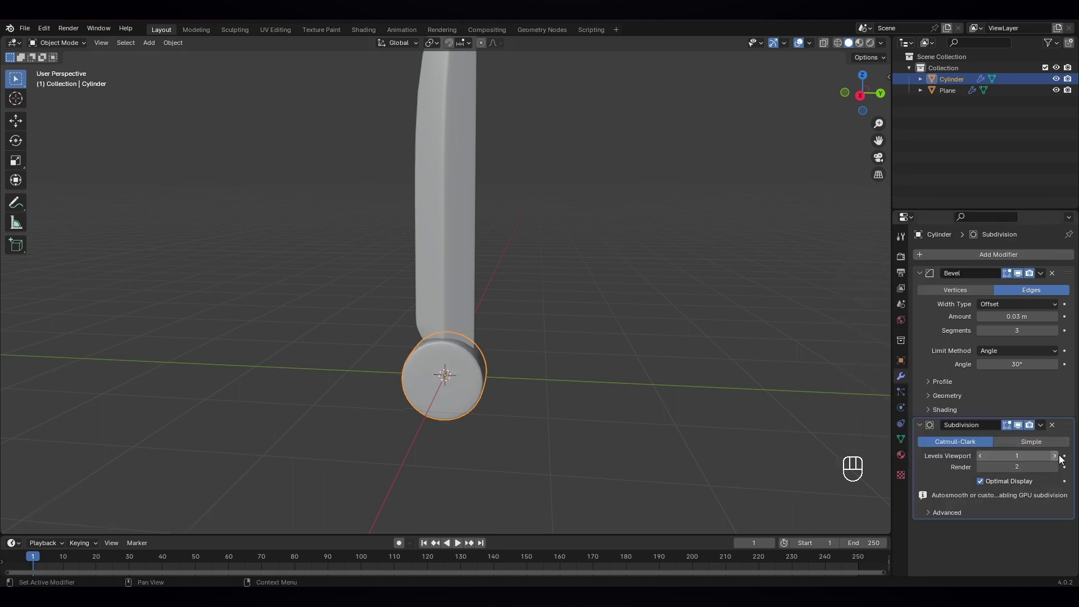
click(577, 383)
drag(499, 387, 537, 383)
Step: Inset the disc's front face and delete its centre faces to form a round recess
key(Tab)
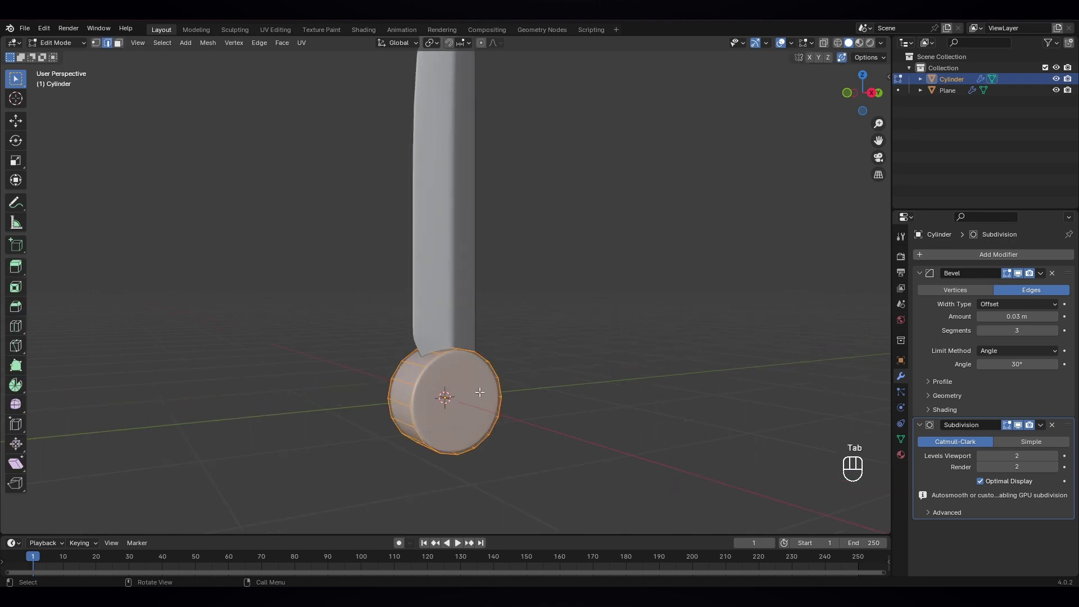
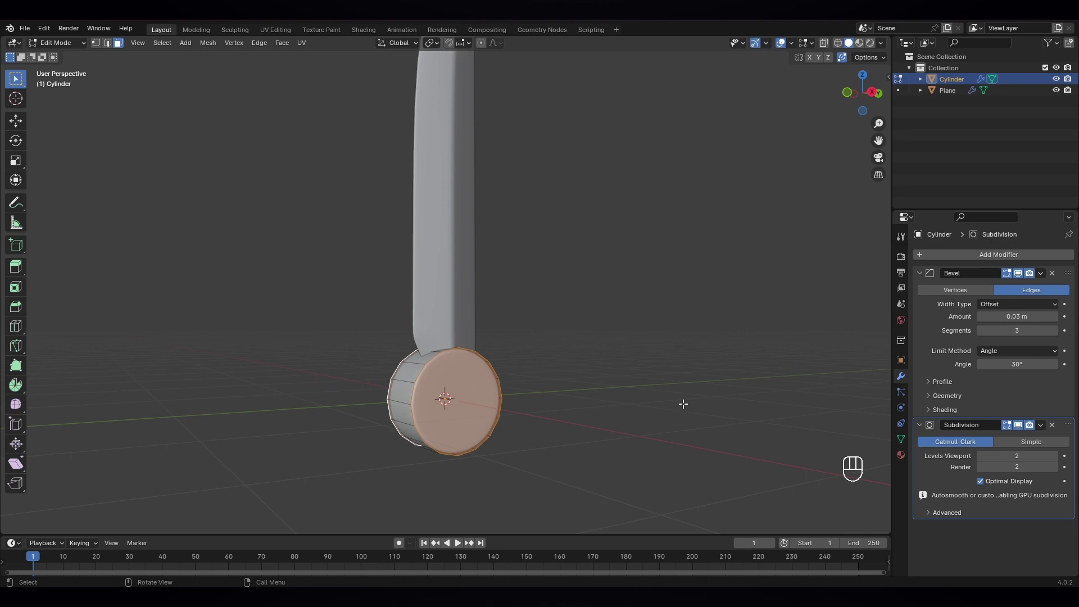
key(i)
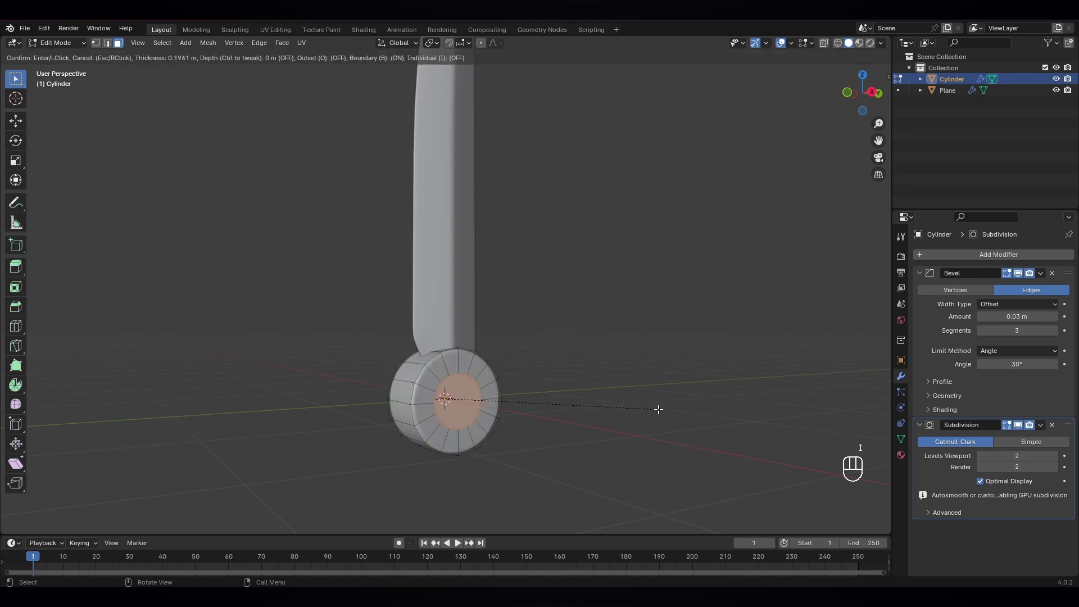
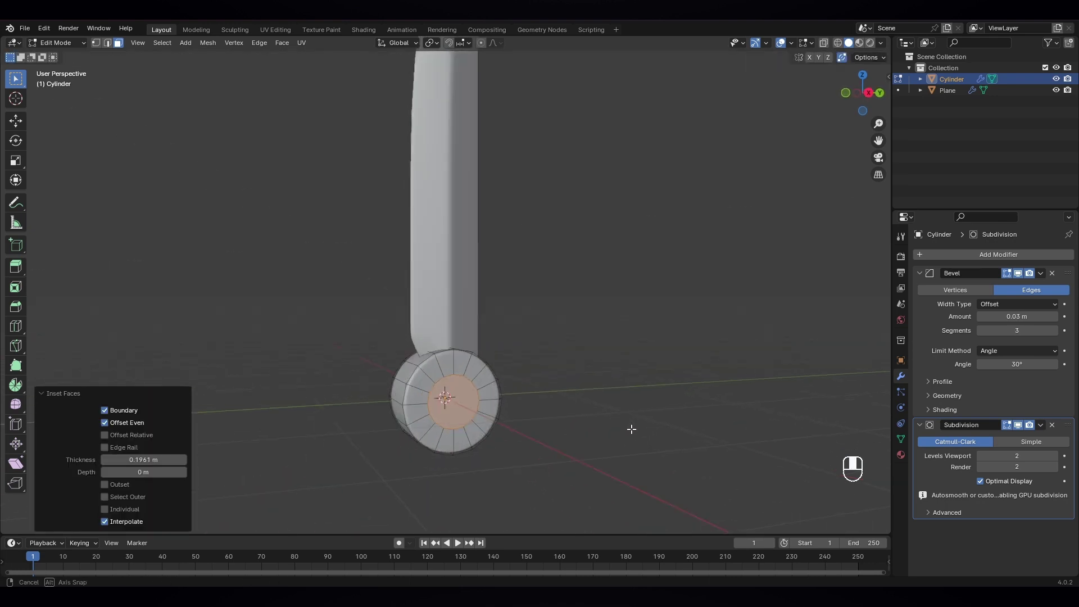
key(x)
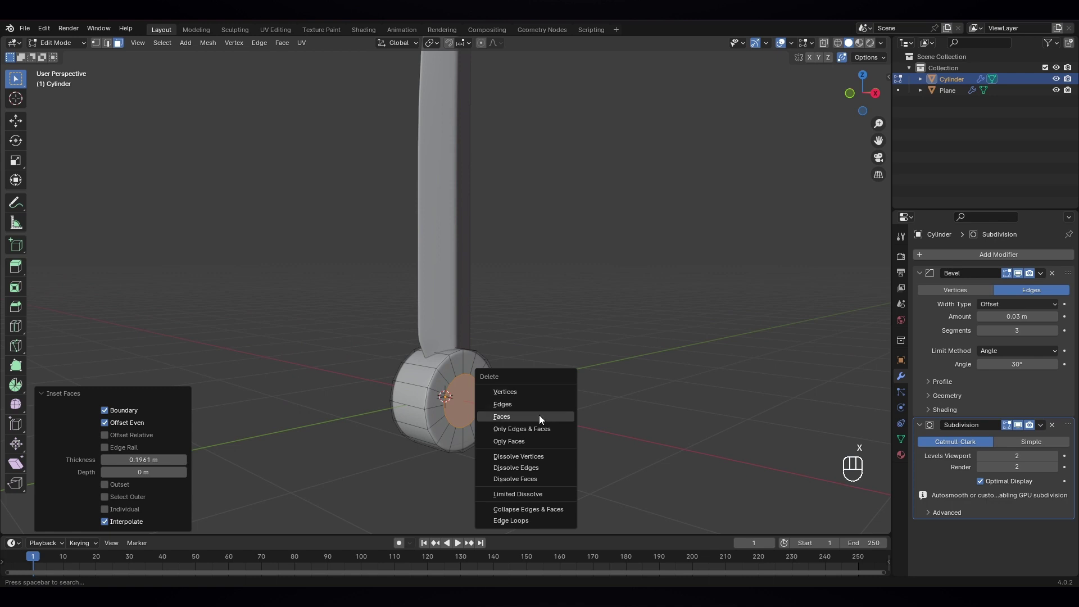
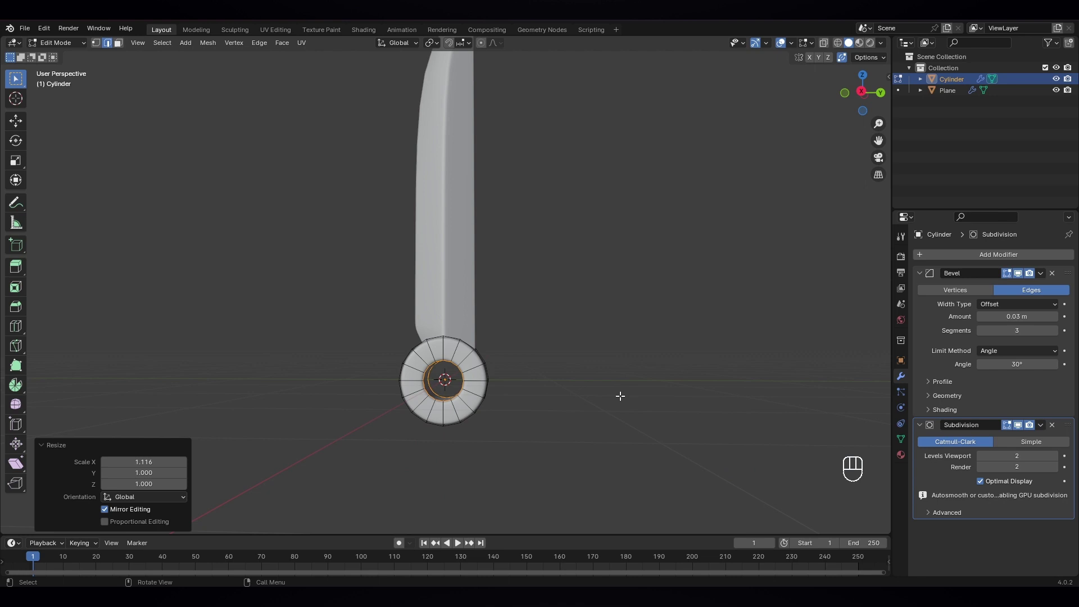
key(Tab)
right_click(528, 387)
drag(520, 383, 552, 400)
drag(488, 393, 474, 392)
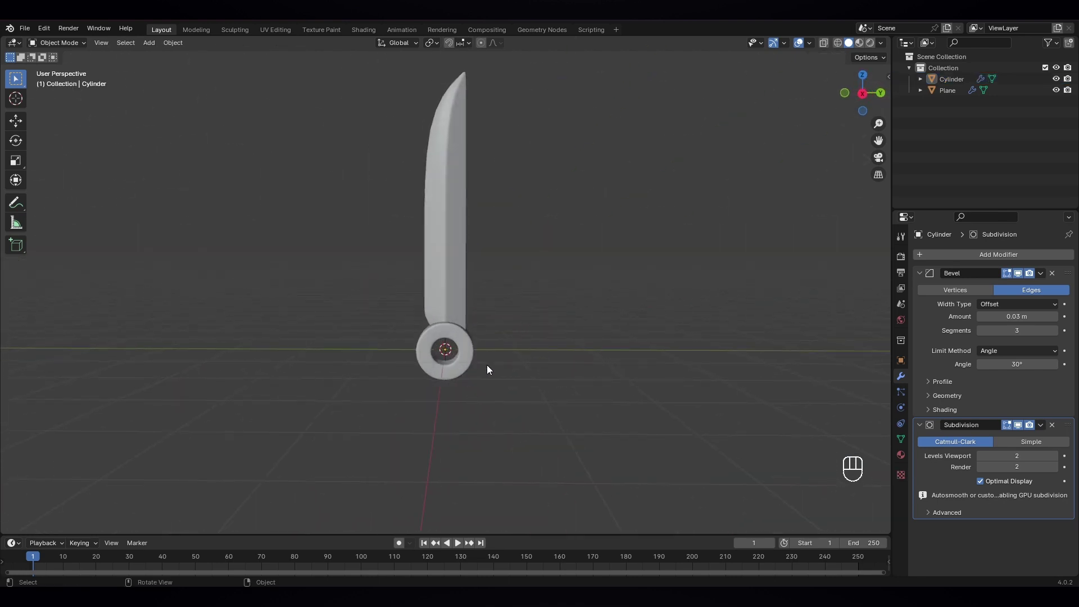
Step: Add a small cylinder as a crossbar pin, stretched along Y and shrunk to fit through the ring
key(shift+a)
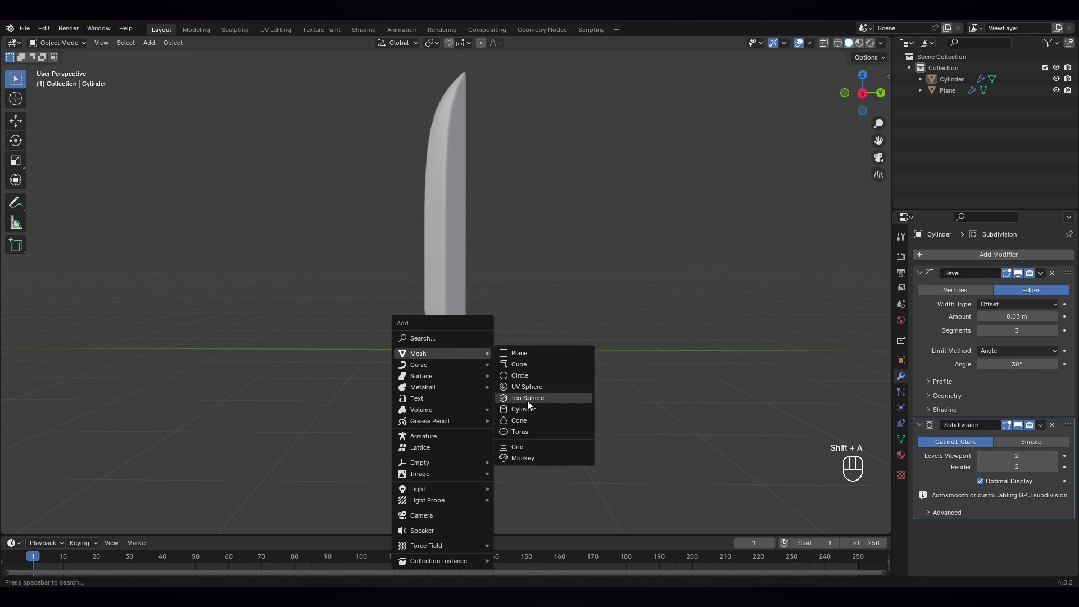
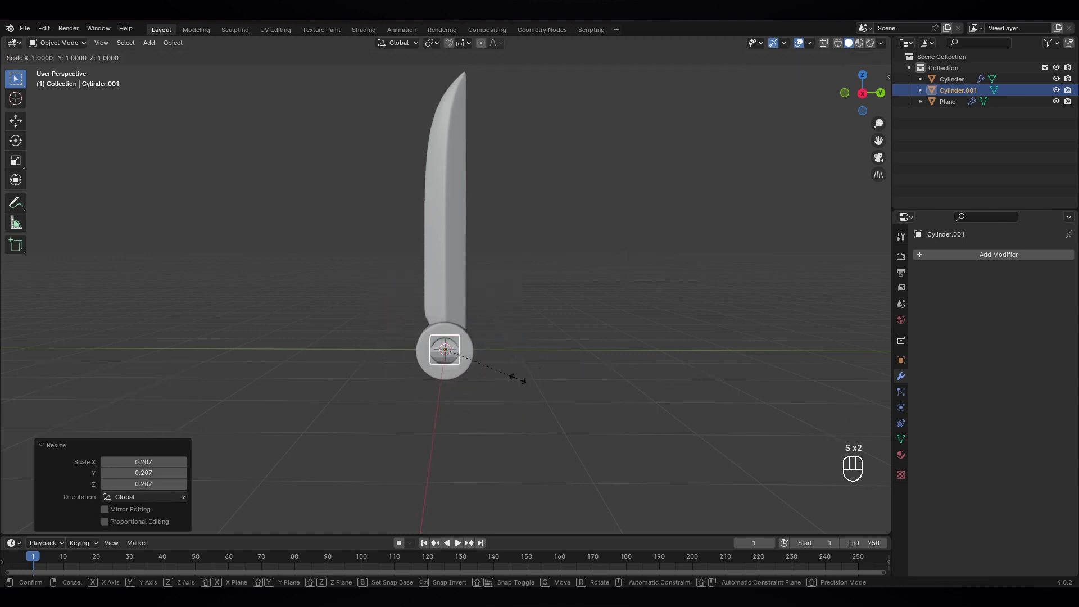
key(y)
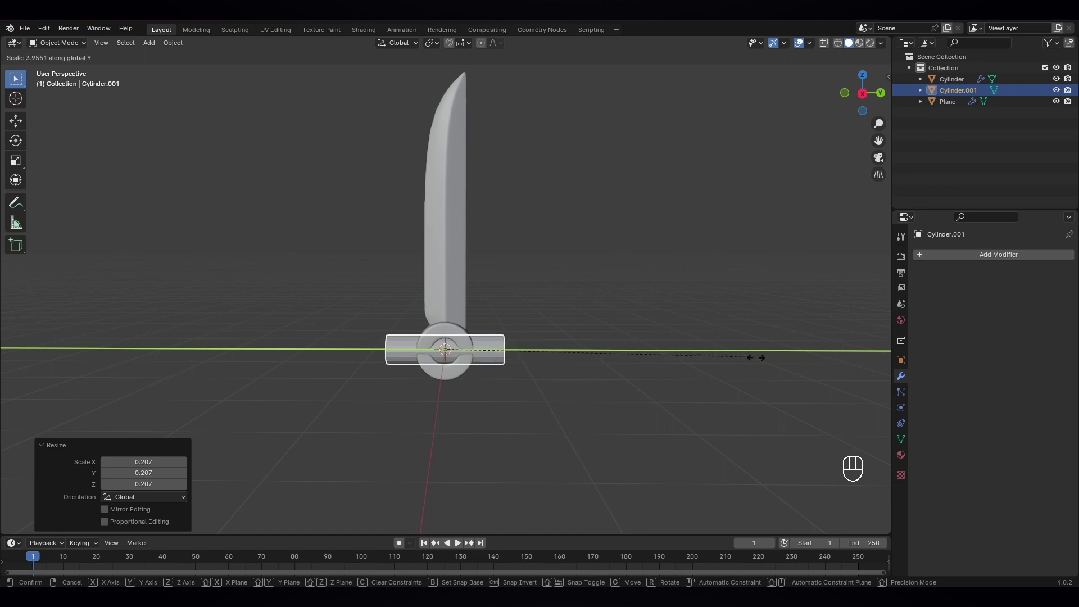
key(s)
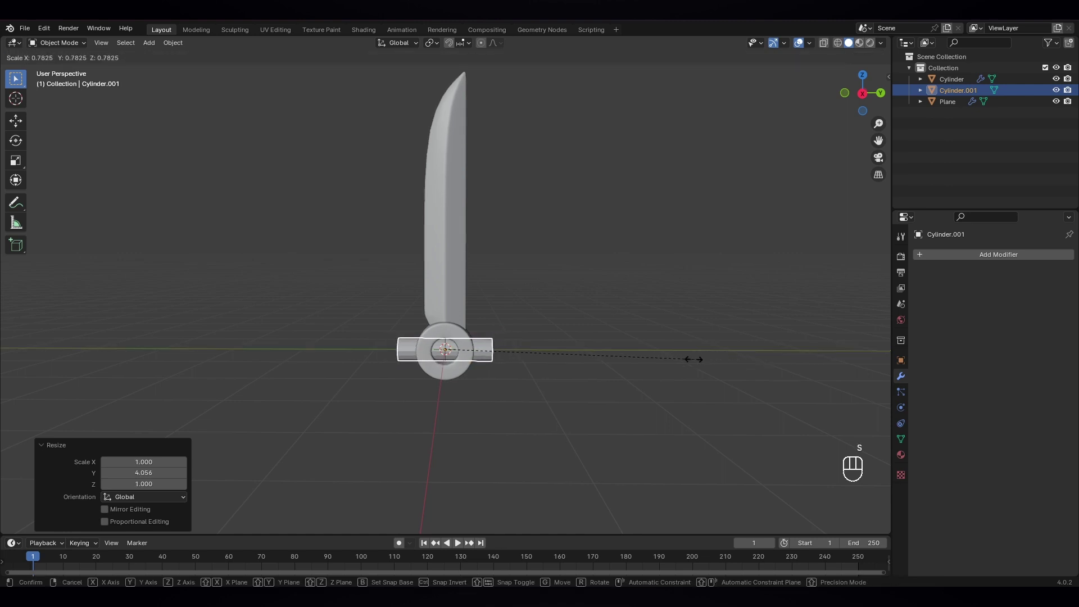
Step: Apply the crossbar's scale and orbit to face the guard for editing
drag(563, 368, 568, 372)
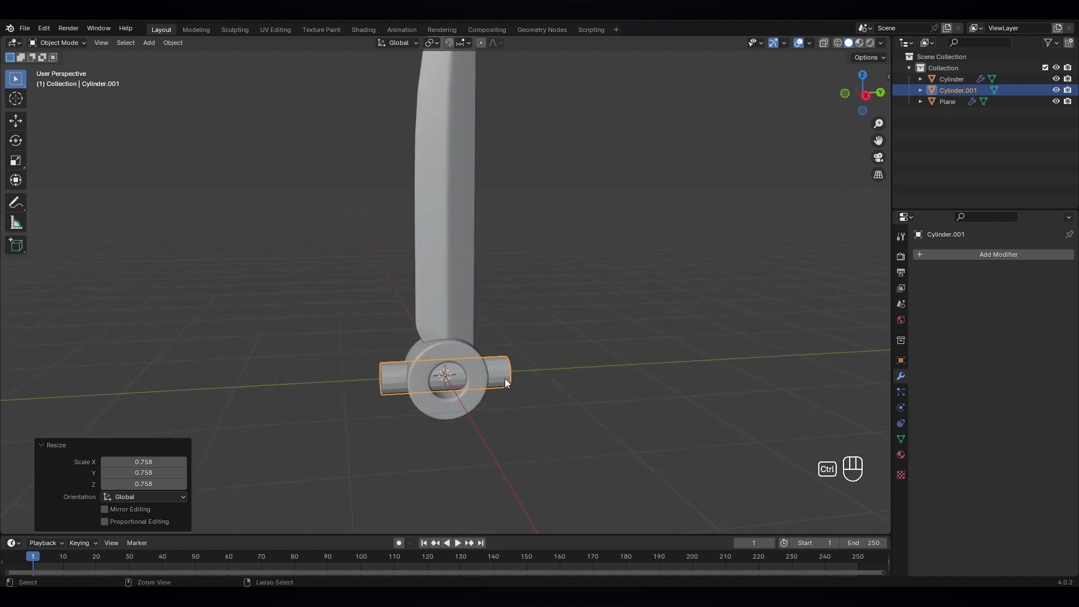
key(ctrl+a)
drag(510, 378, 492, 386)
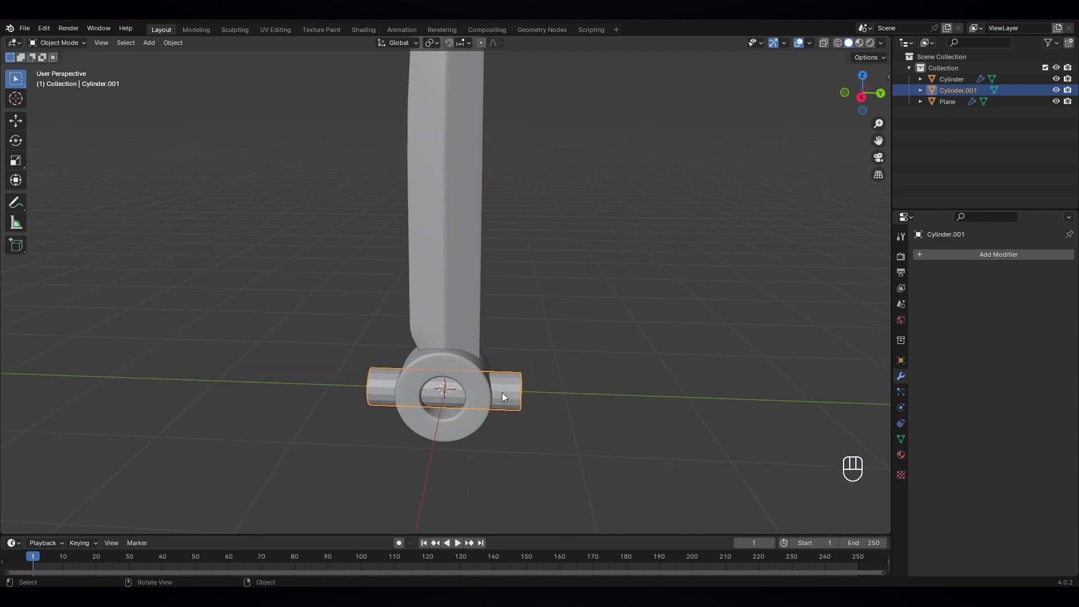
drag(501, 392, 507, 375)
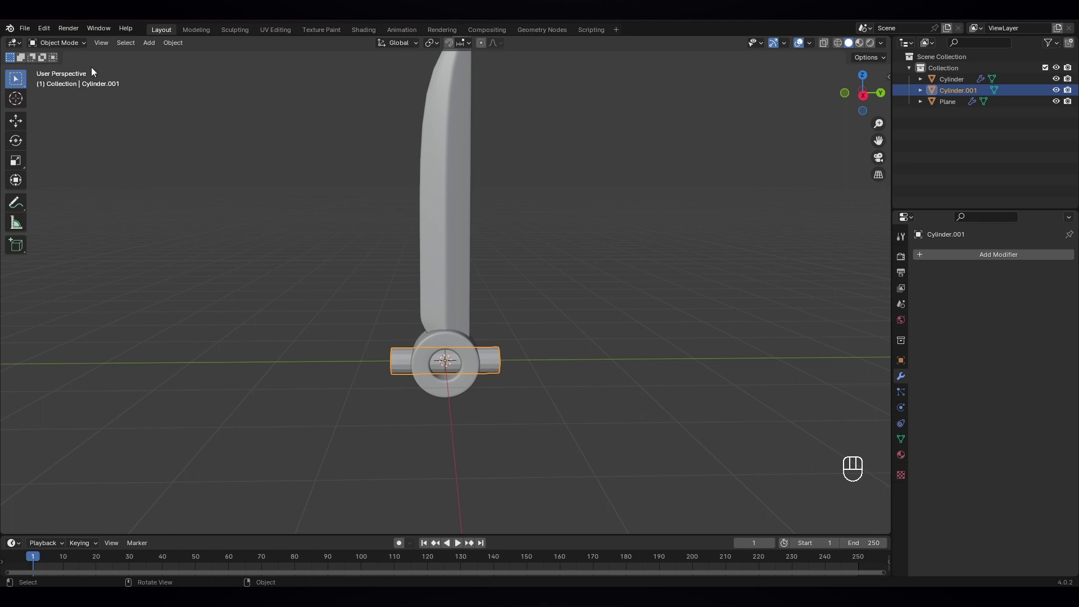
drag(74, 48, 79, 73)
Step: Cut three loops across the crossbar and scale the end loops along Y into flared, tapered stubs
key(ctrl+r)
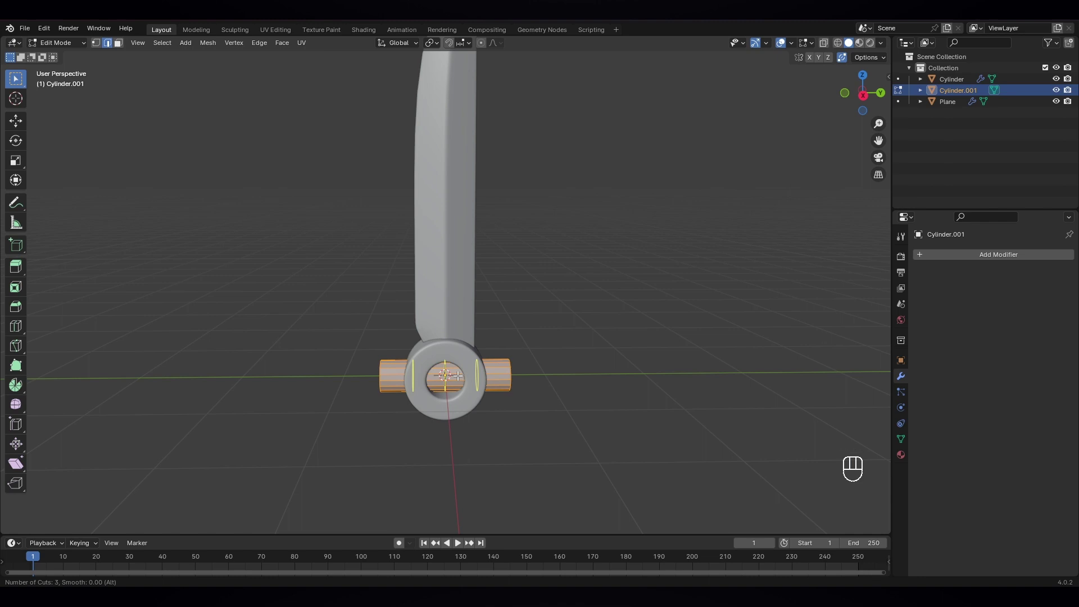
key(s)
key(x)
key(y)
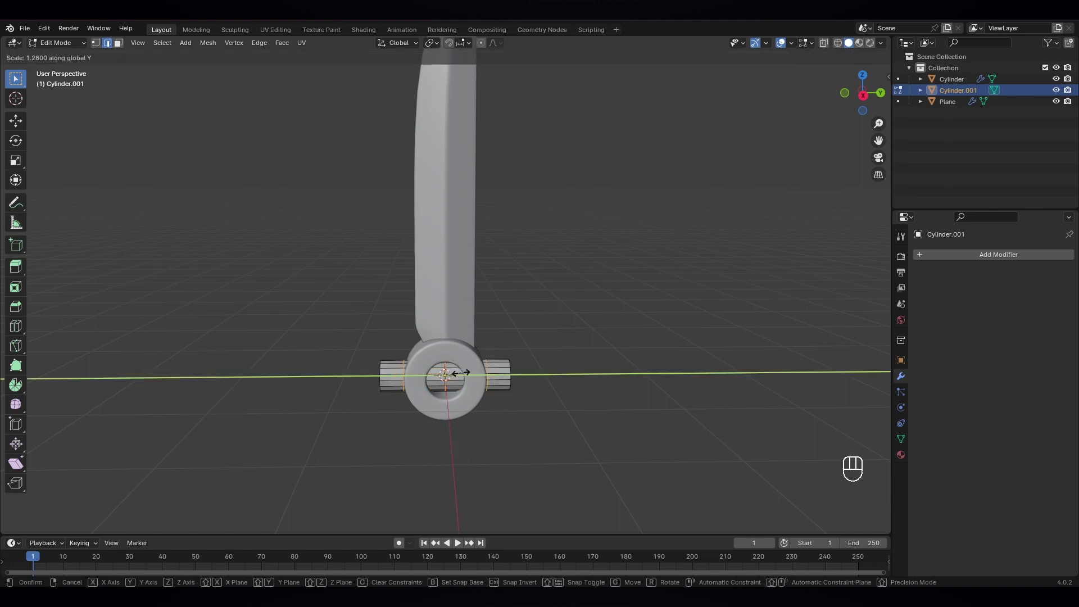
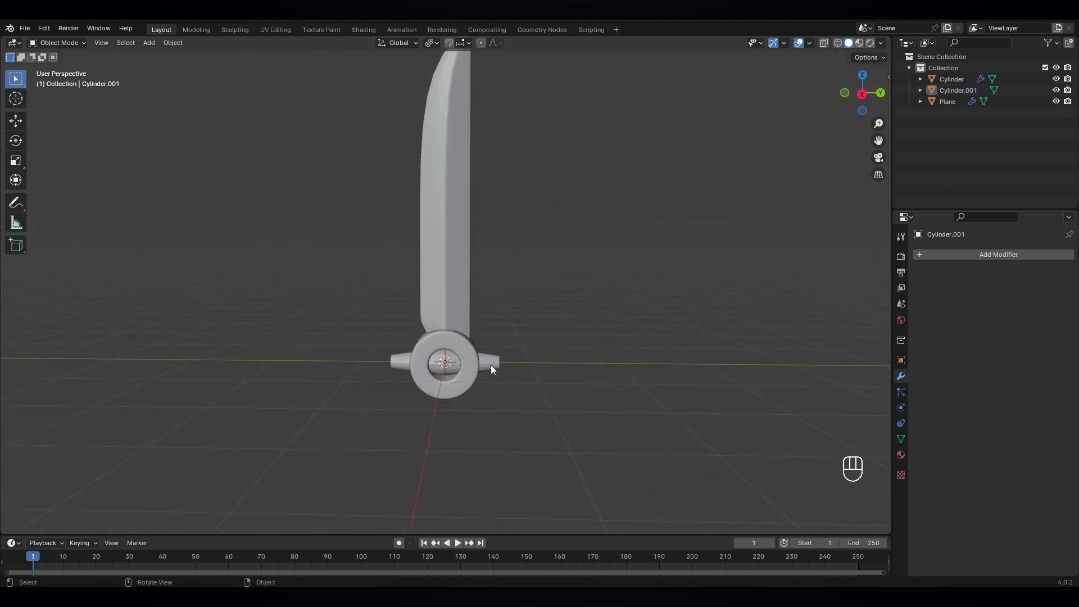
Step: Shade the whole guard smooth and return to the front view
drag(514, 371, 489, 369)
click(489, 368)
click(504, 385)
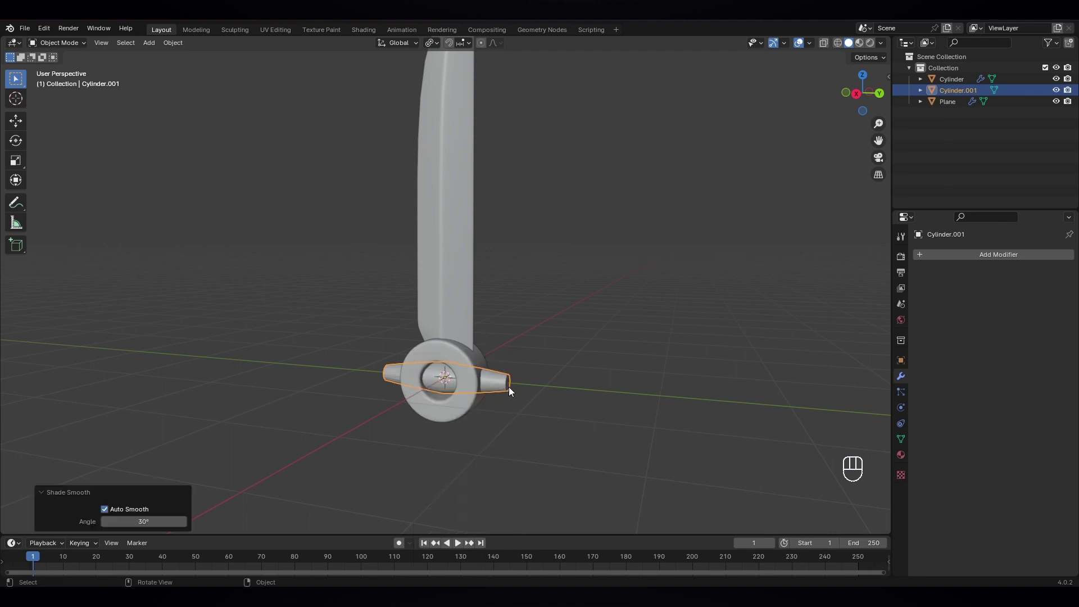
drag(519, 385, 505, 392)
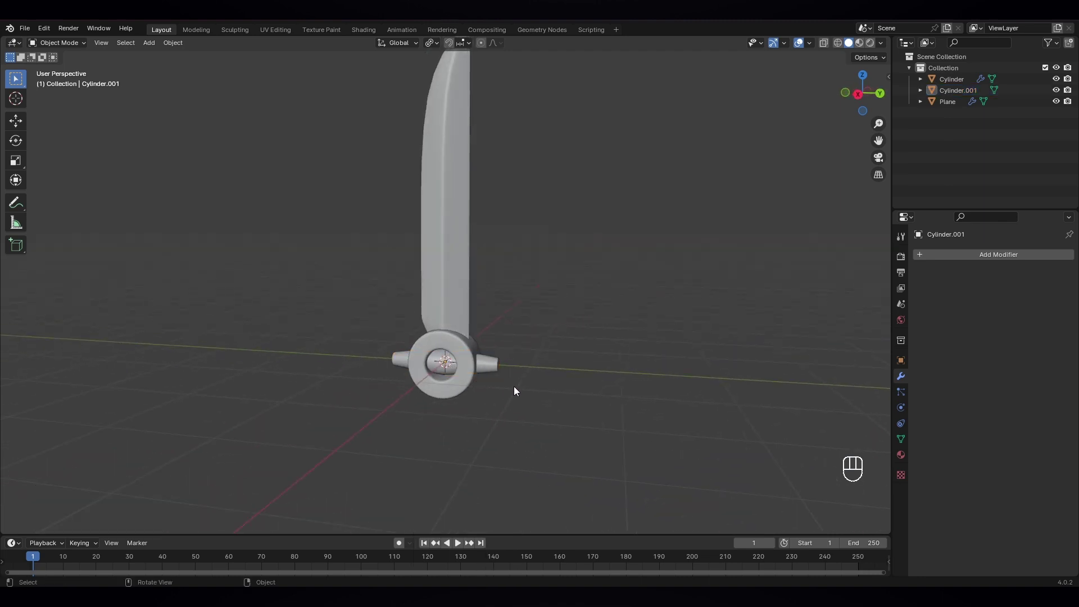
middle_click(512, 389)
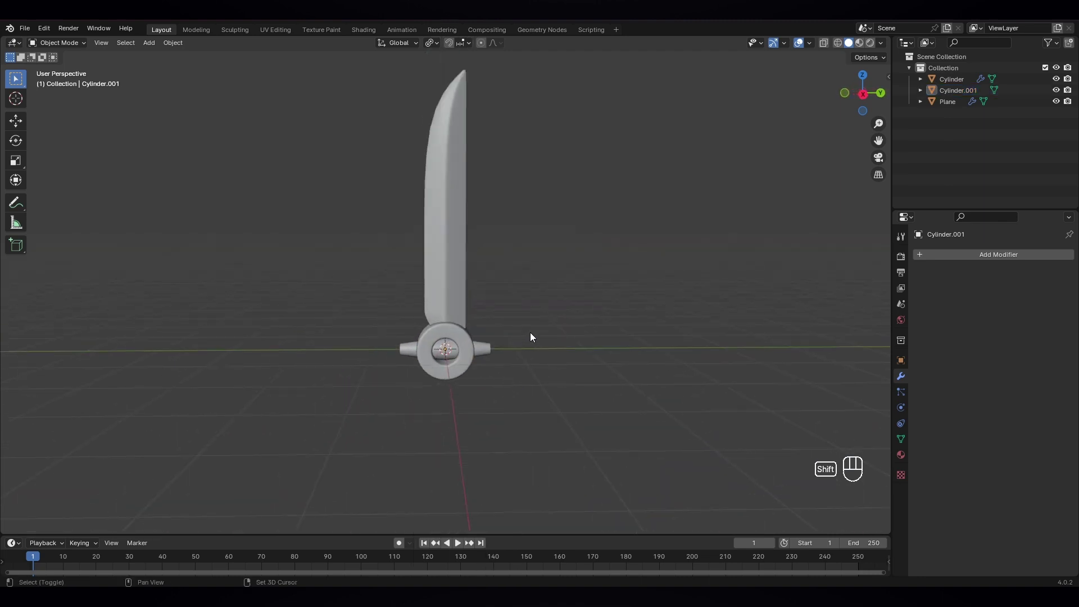
Step: Add an Ico Sphere, shrink and quarter-turn it, and seat it on the crossbar's right end
key(shift+a)
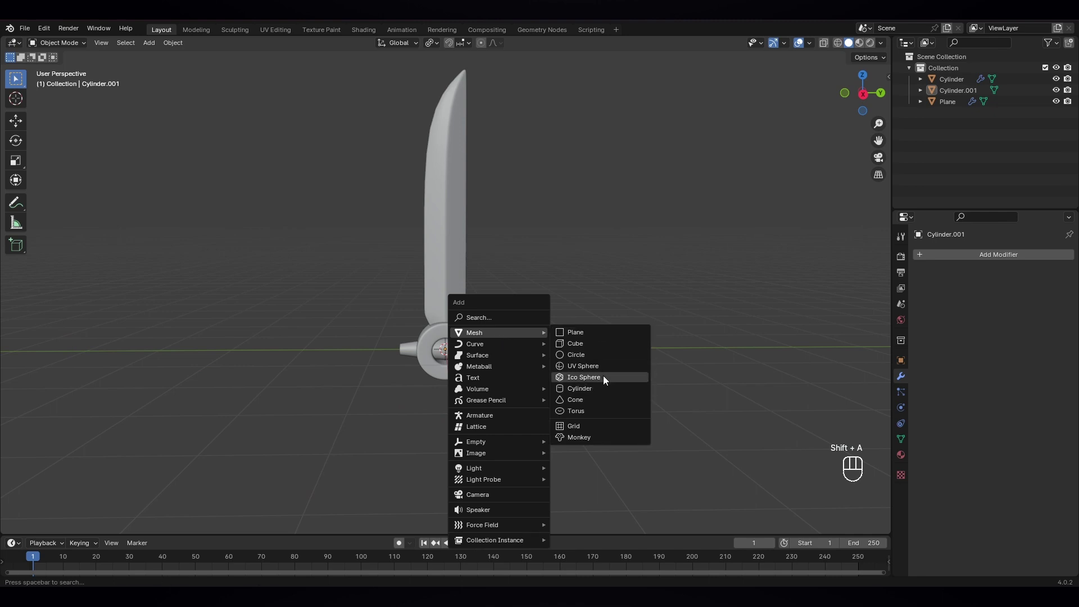
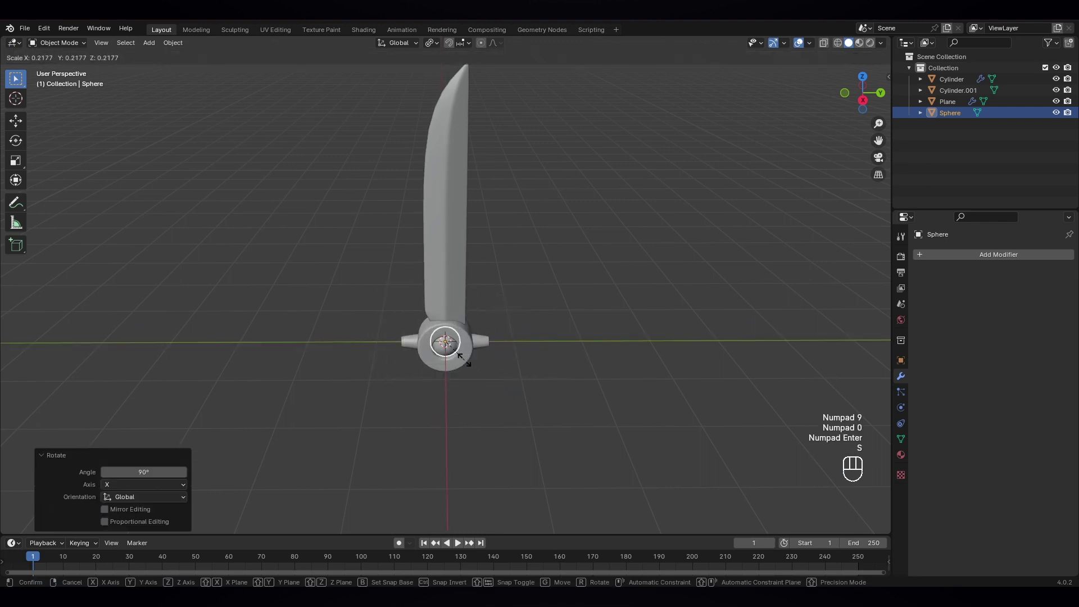
key(g)
key(y)
click(576, 366)
key(KP_3)
key(s)
click(554, 373)
key(s)
key(g)
key(y)
drag(548, 387, 538, 393)
Step: Mirror the sphere across Cylinder.001 so a ball caps the crossbar's other end too
click(972, 253)
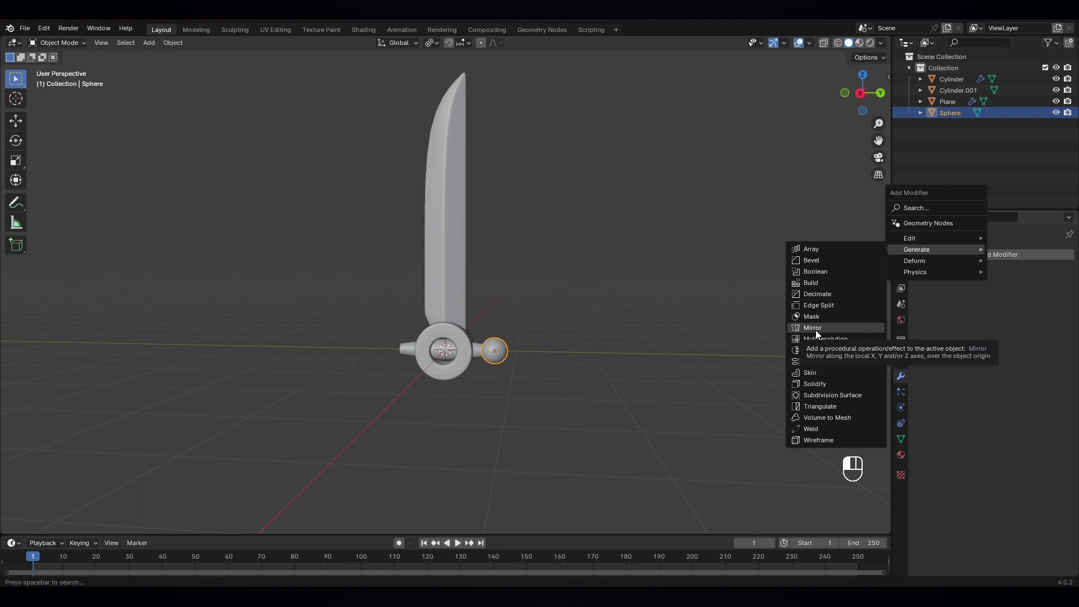
click(820, 333)
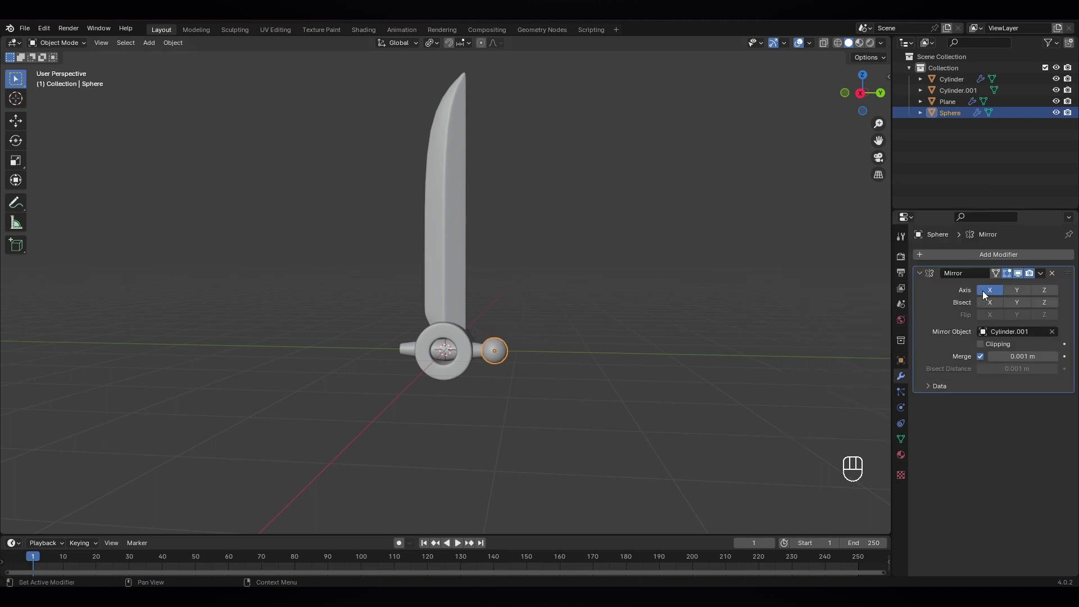
click(1001, 294)
click(1051, 292)
drag(563, 383, 575, 383)
drag(488, 377, 490, 368)
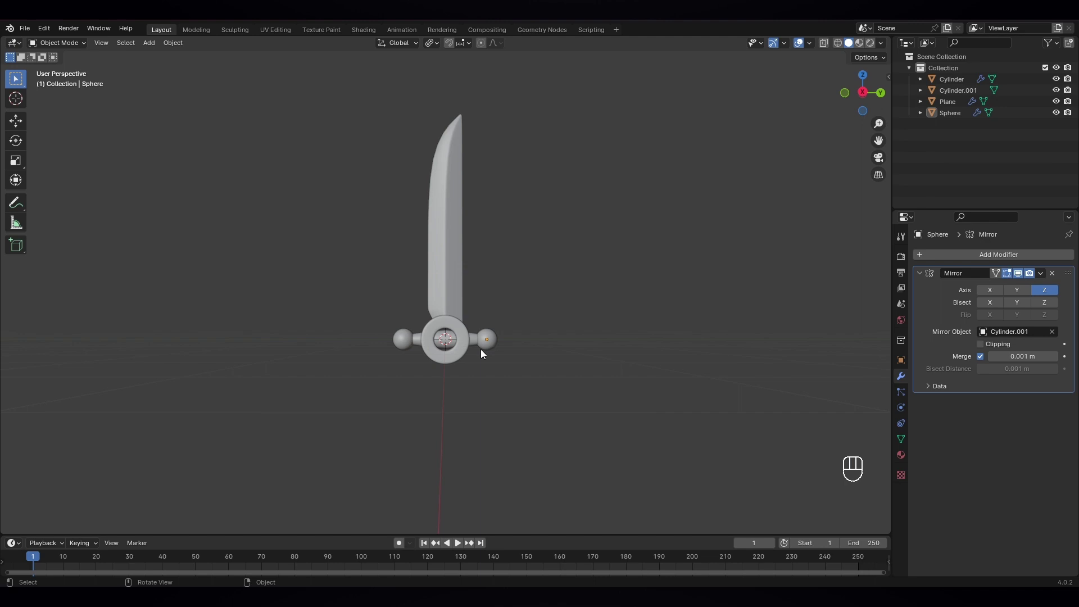
middle_click(511, 367)
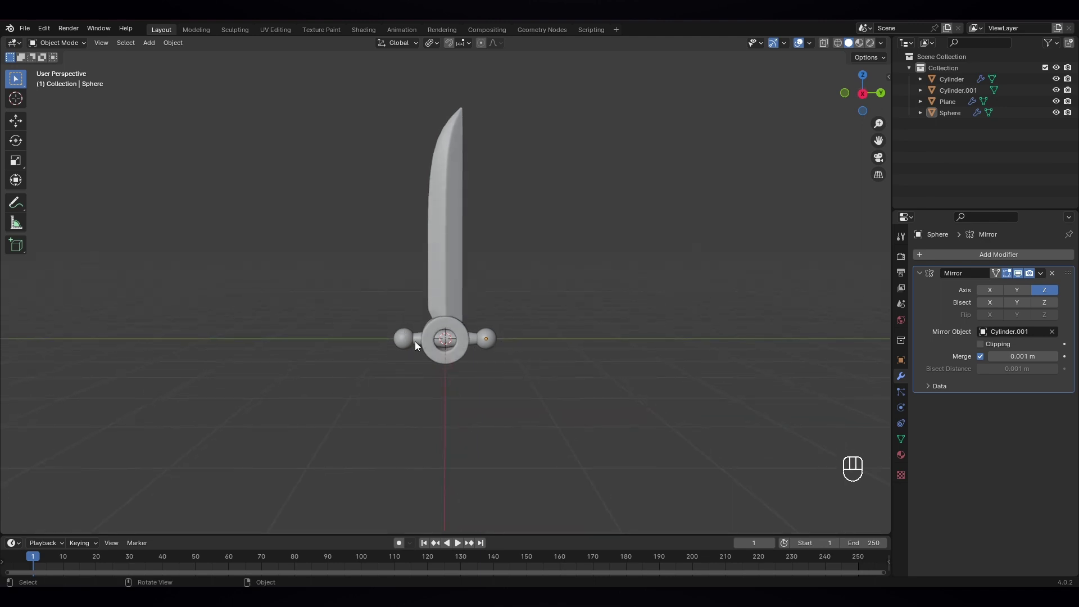
click(511, 373)
middle_click(497, 368)
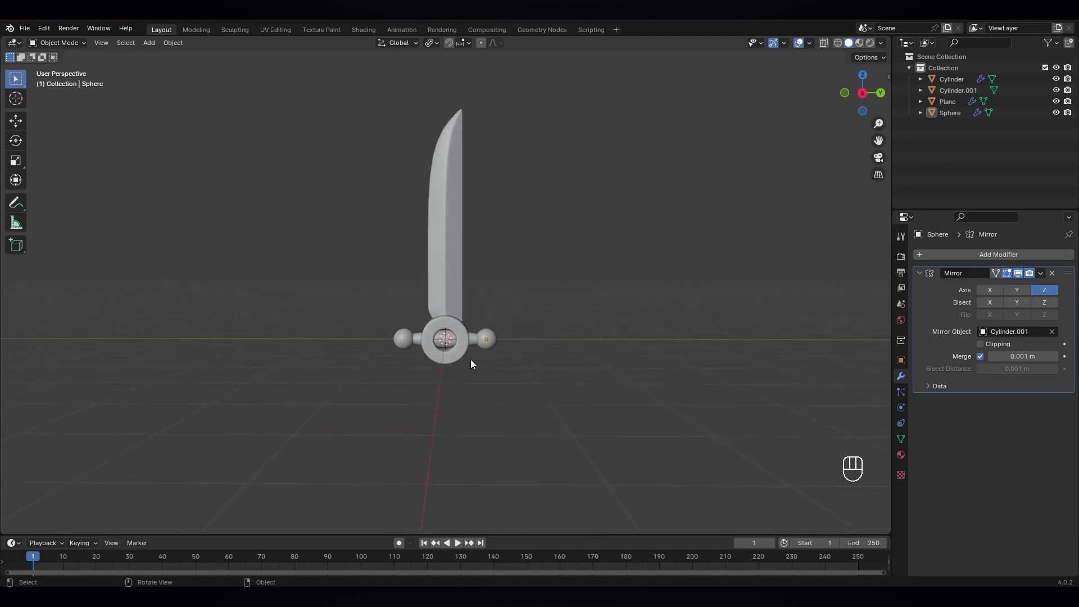
Step: Add a slim cylinder grip, shrink it and move it down along Z beneath the guard ring
key(shift+a)
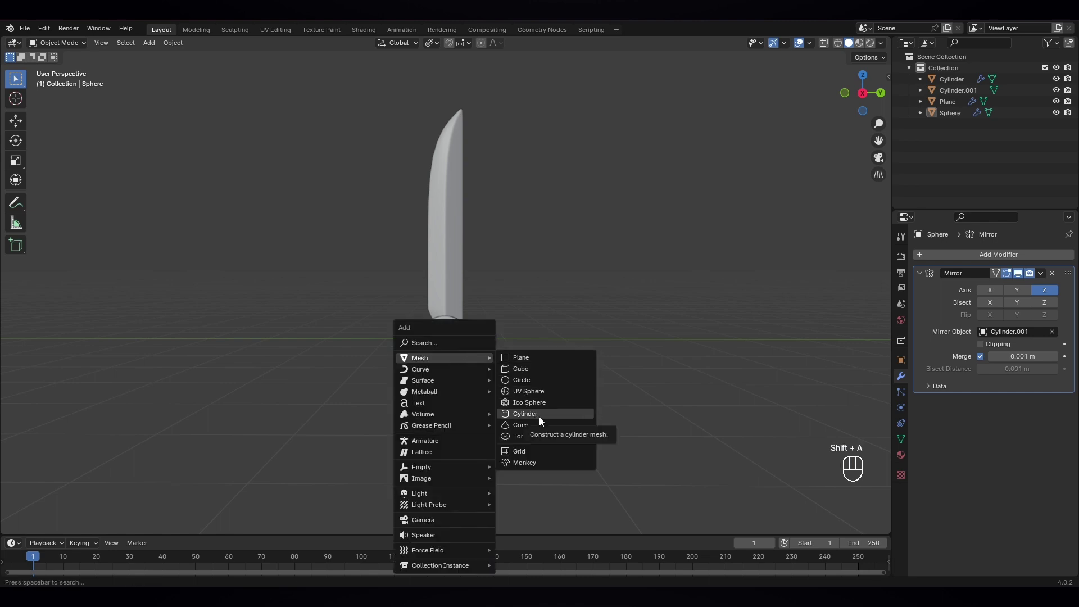
key(s)
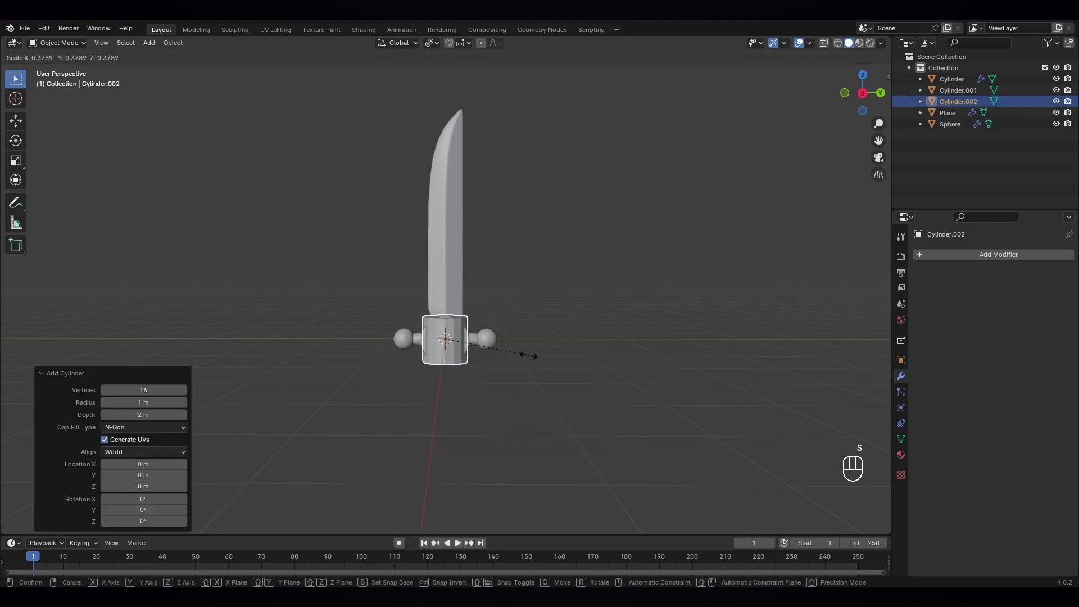
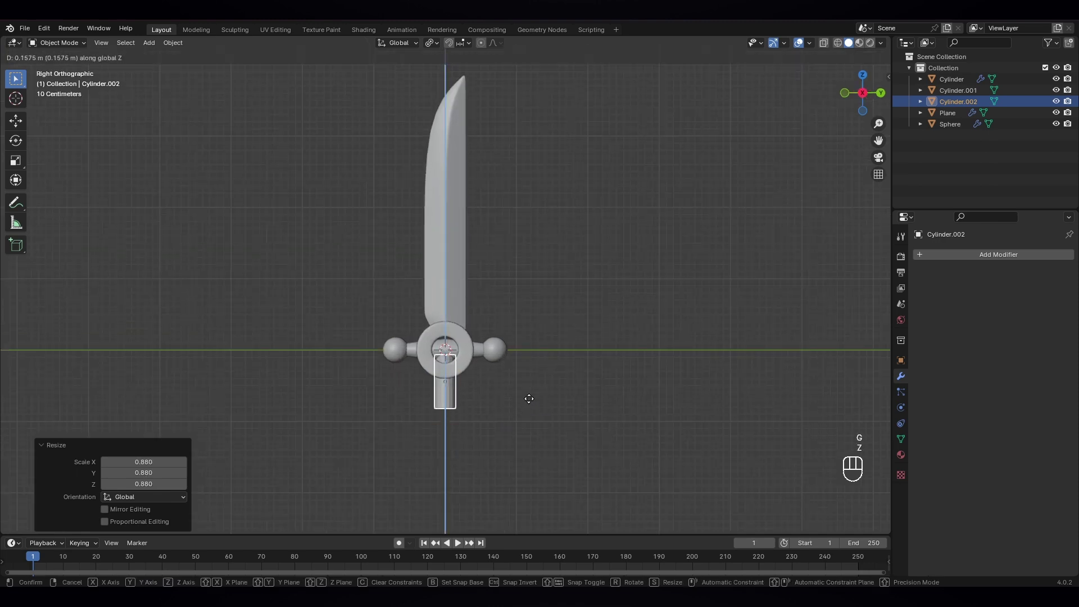
click(523, 423)
drag(518, 424, 516, 418)
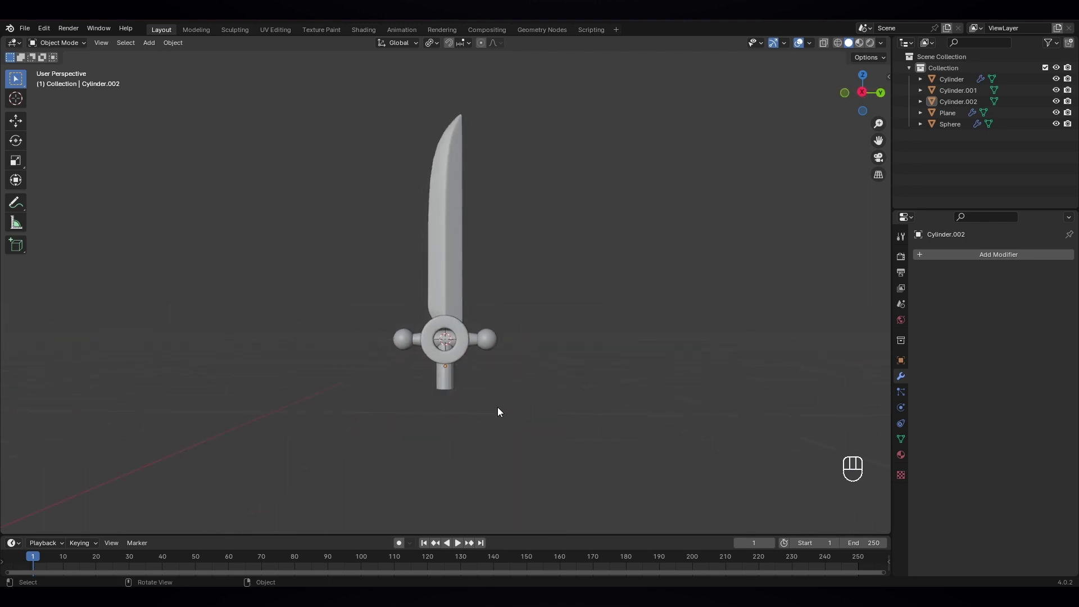
key(KP_3)
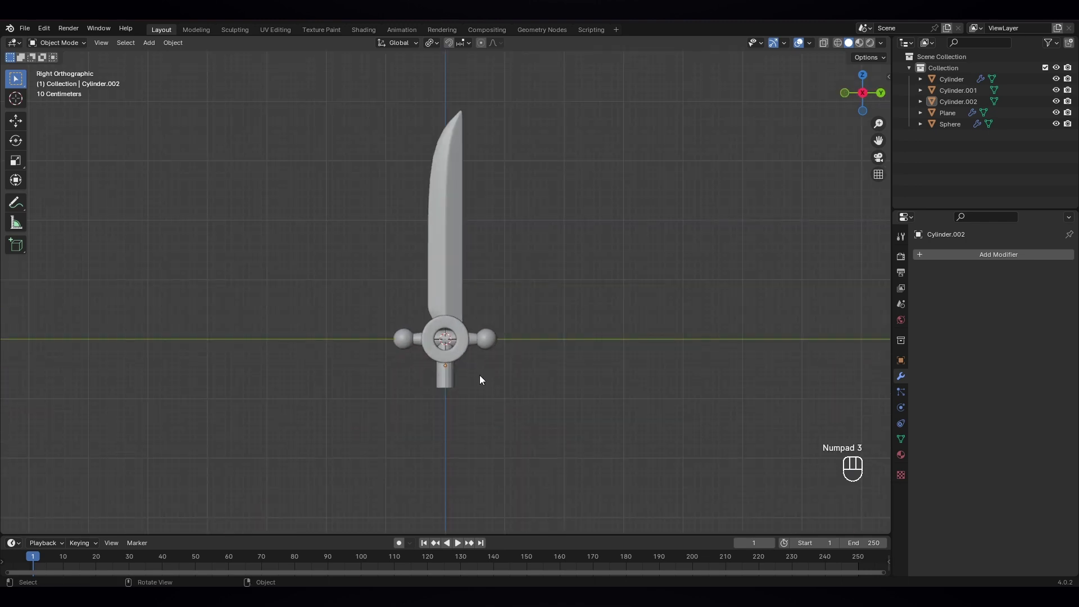
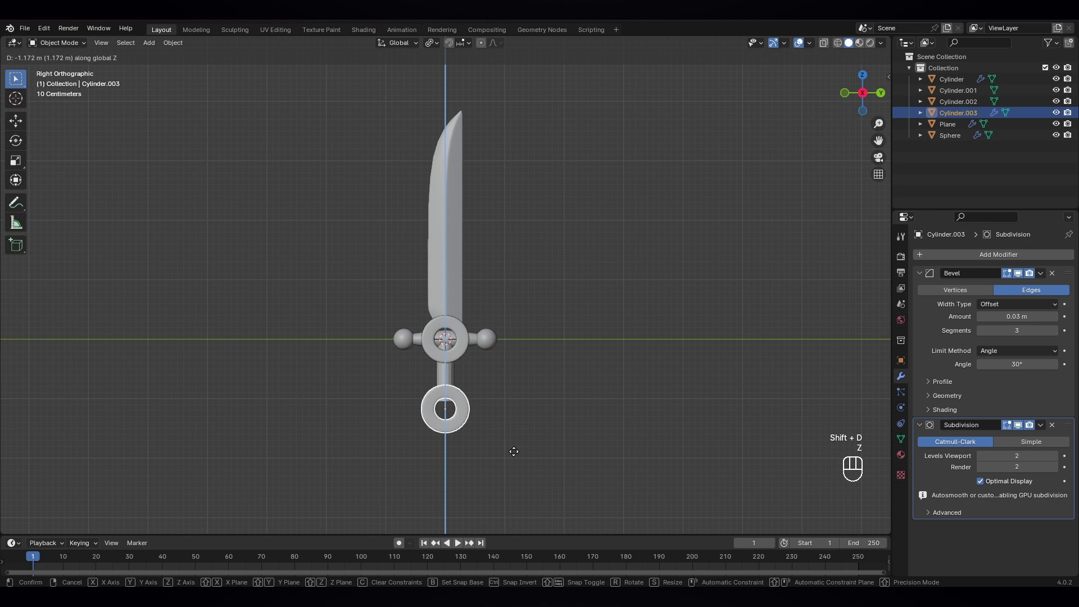
Step: Place a ring pommel below the grip and shrink it slightly to size
click(461, 352)
key(s)
click(547, 398)
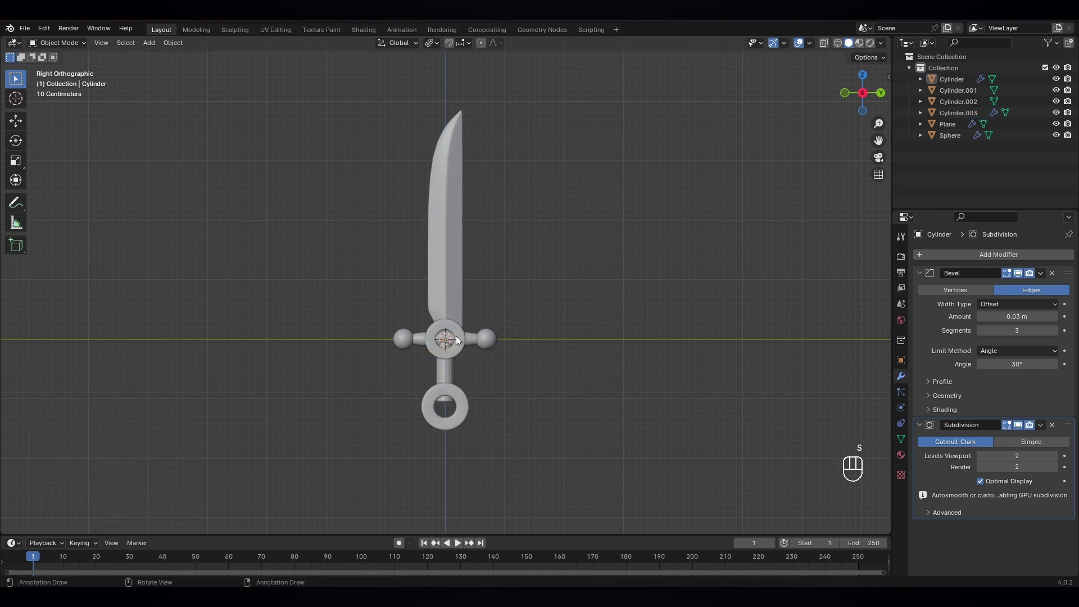
drag(471, 411, 494, 412)
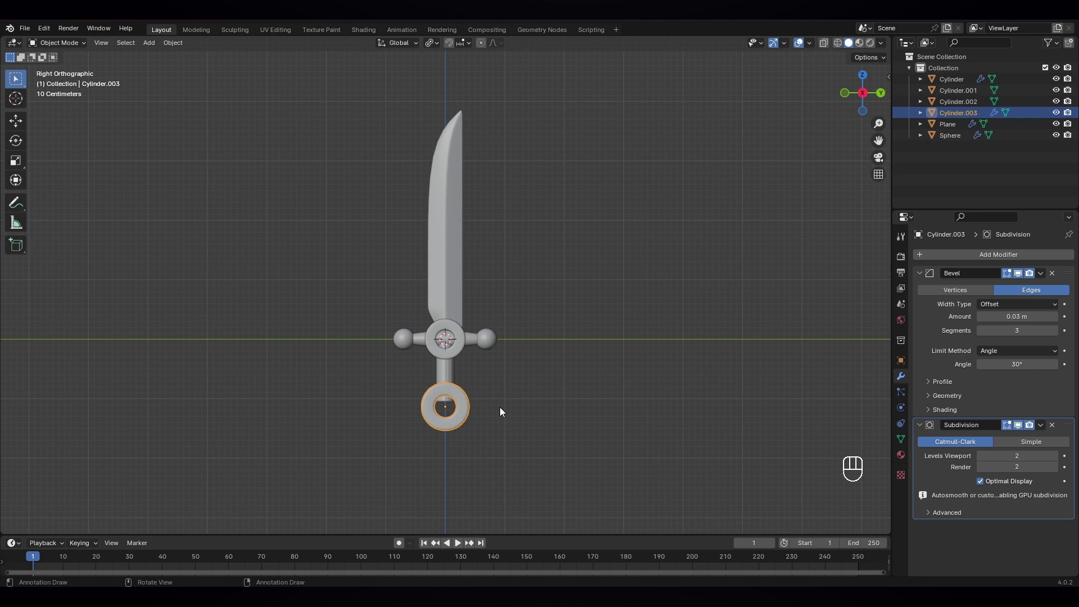
drag(538, 422, 638, 430)
drag(638, 430, 504, 392)
key(s)
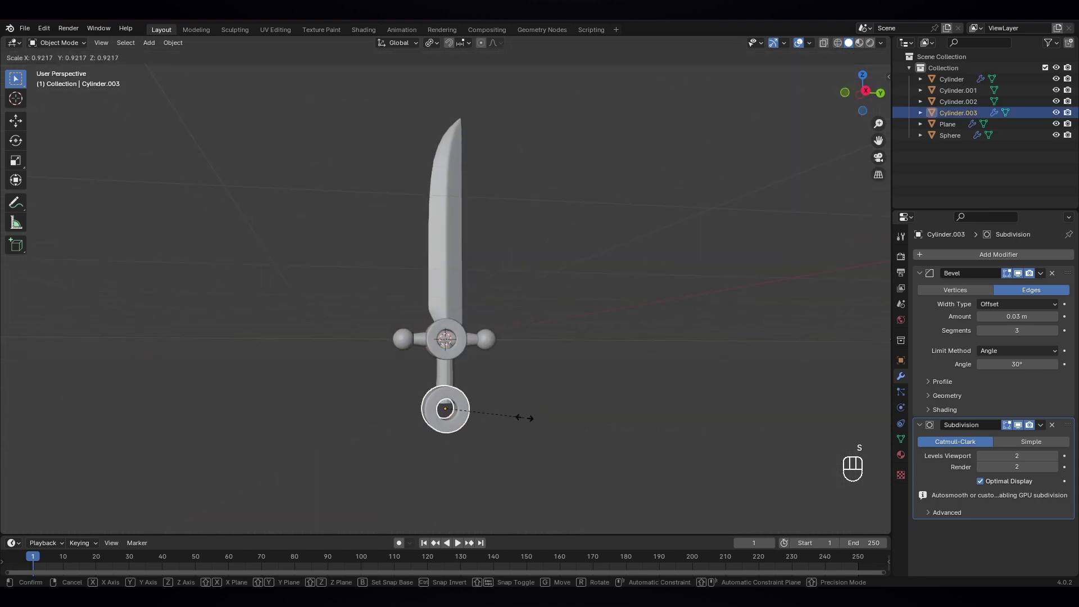
drag(546, 429, 563, 434)
click(446, 367)
Step: Raise the grip up into the guard, shade it smooth and apply its scale
key(g)
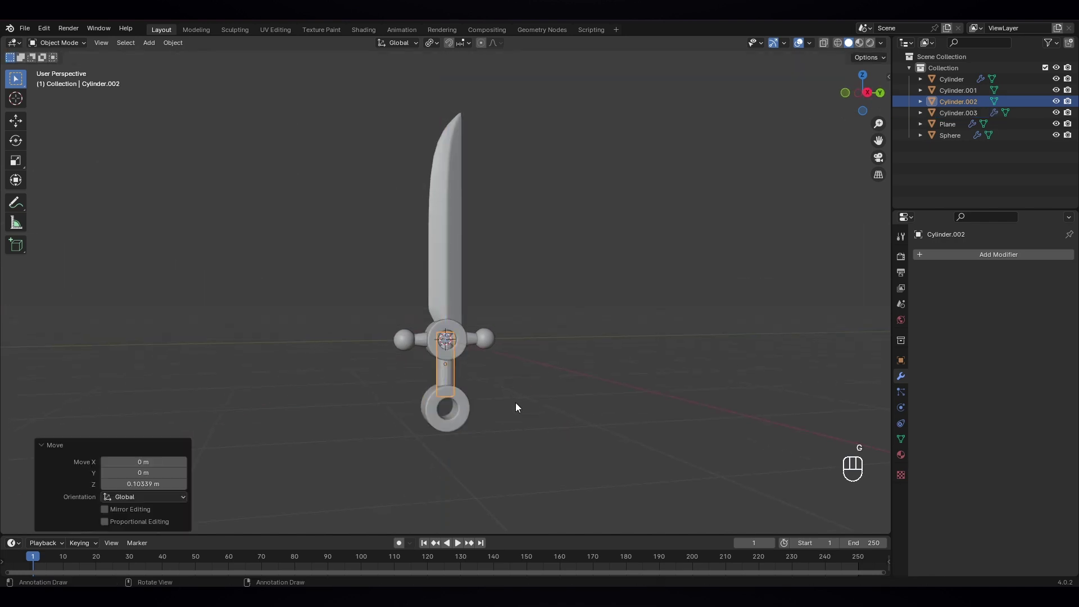
drag(523, 422, 514, 420)
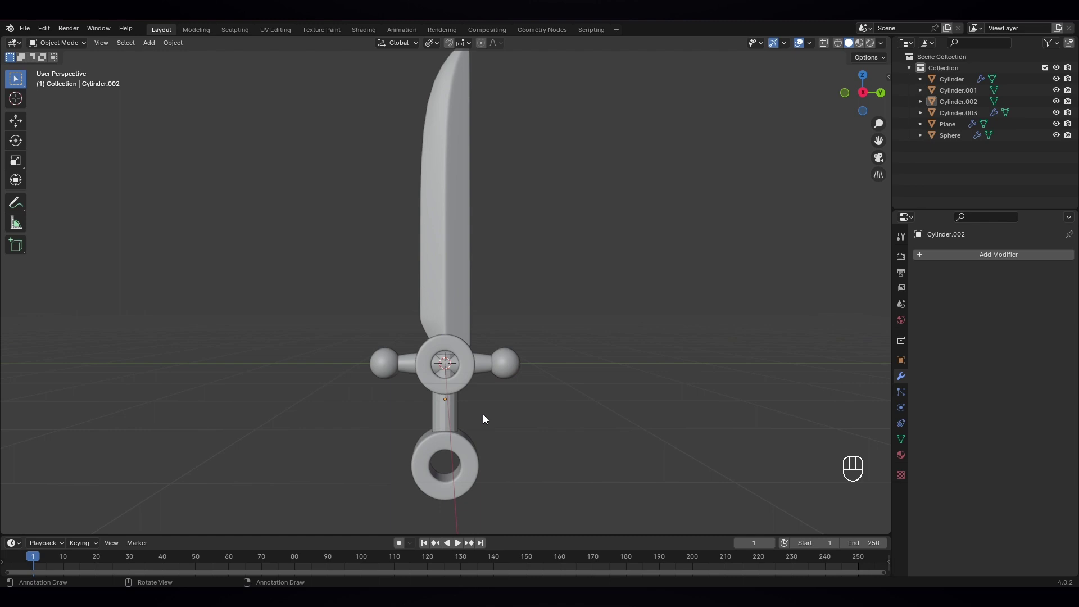
click(452, 417)
drag(450, 414, 436, 394)
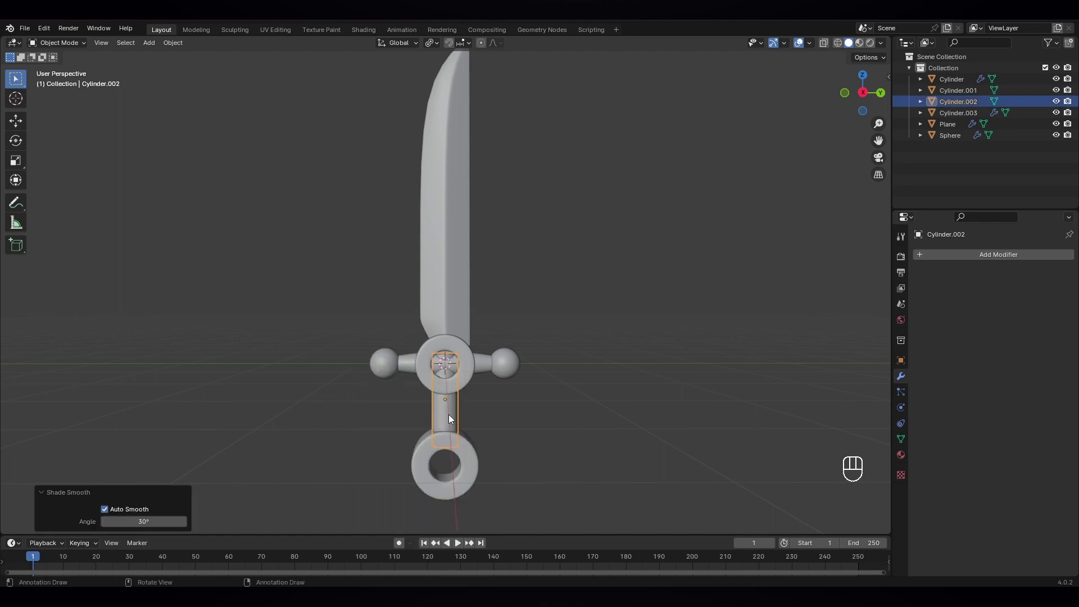
key(ctrl+a)
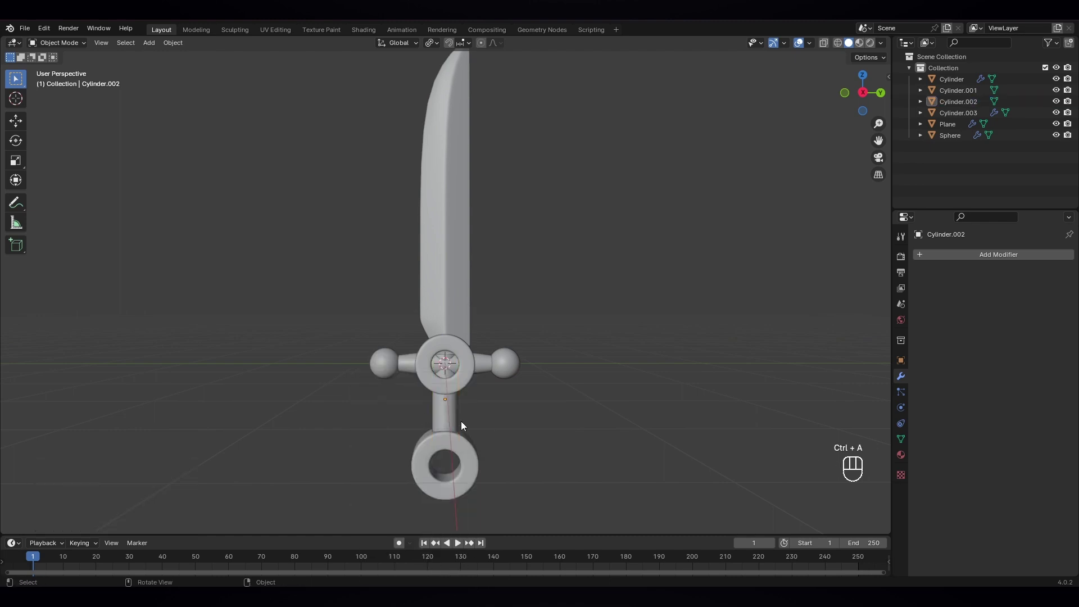
drag(466, 424, 478, 426)
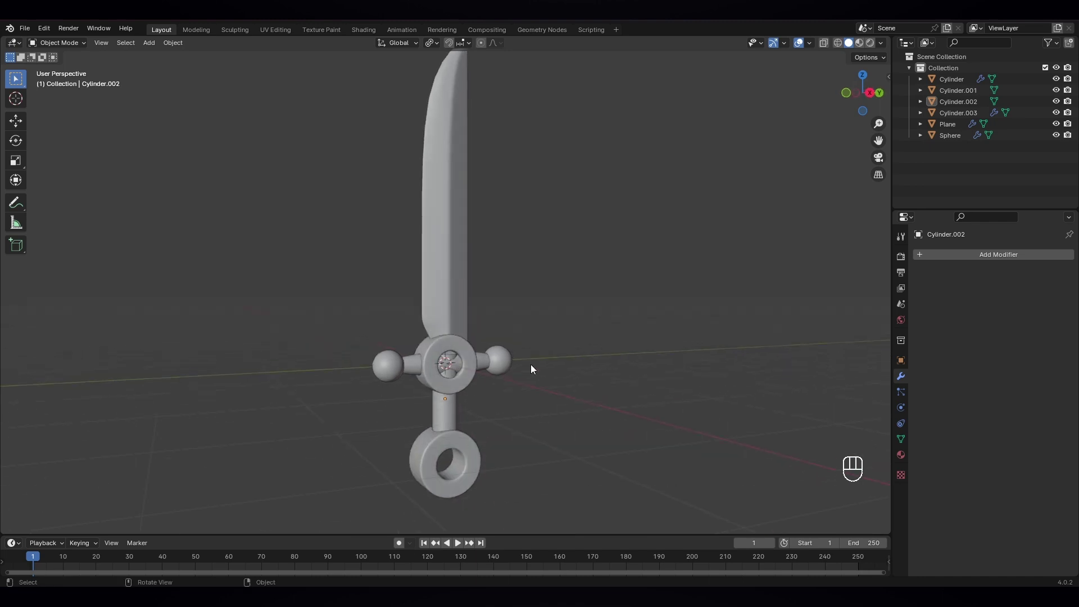
Step: Add a UV Sphere rotated 90° about Y and shrunk to about a fifth
key(shift+a)
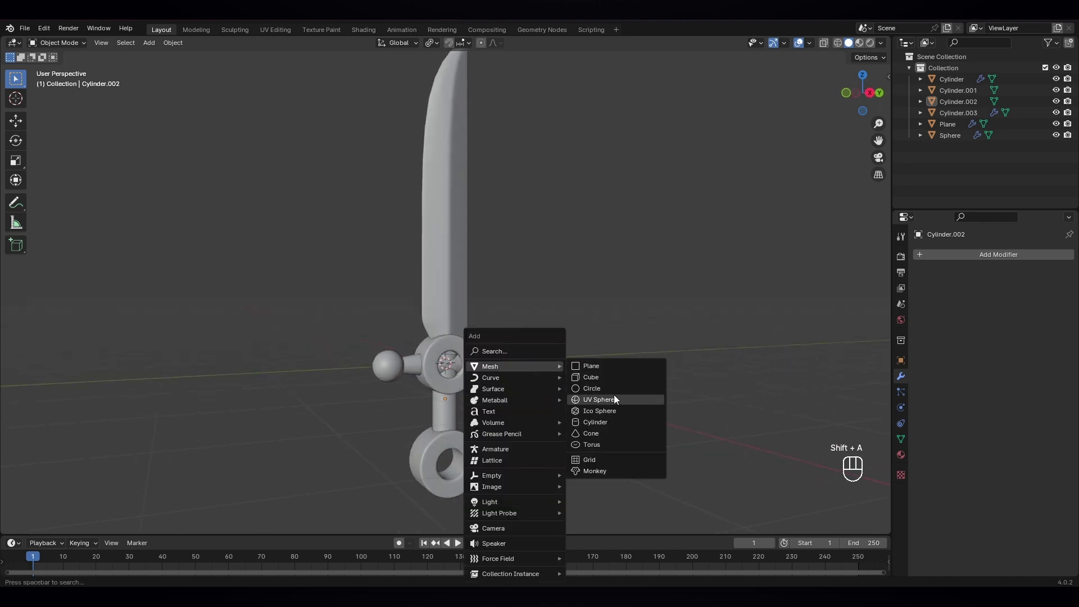
key(r)
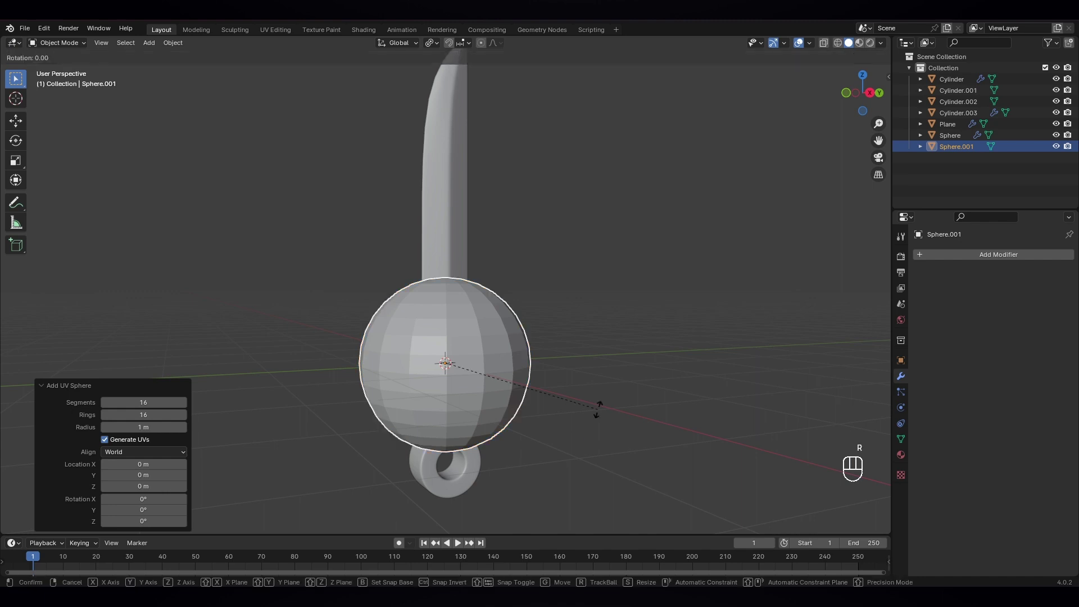
key(y)
key(KP_9)
key(KP_0)
key(KP_Enter)
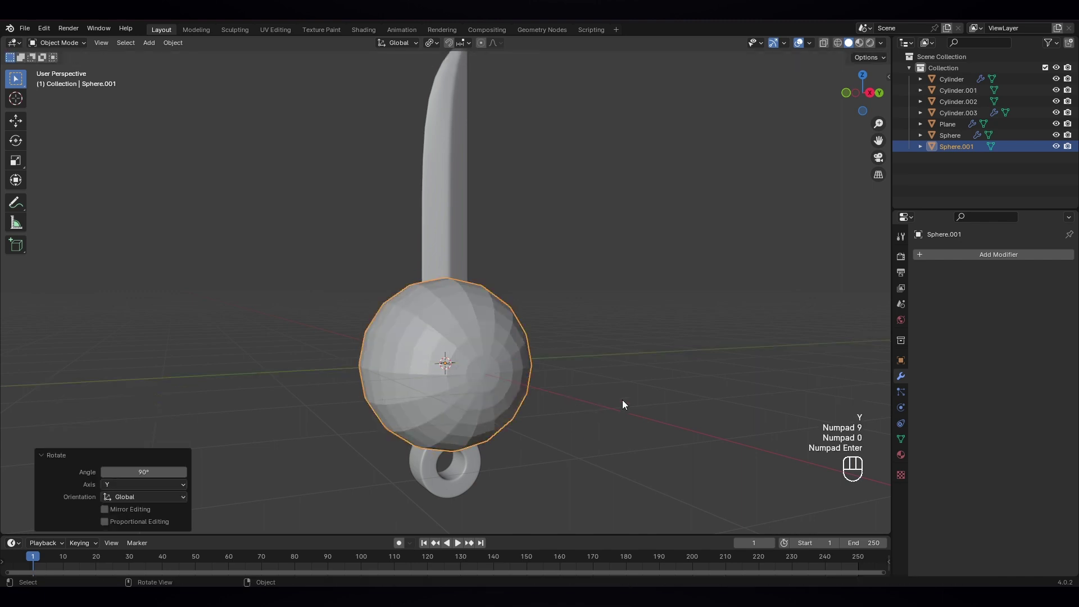
key(s)
drag(511, 414, 581, 431)
Step: Move the sphere along X into the guard ring, flatten it along X and apply its scale
key(g)
key(y)
key(x)
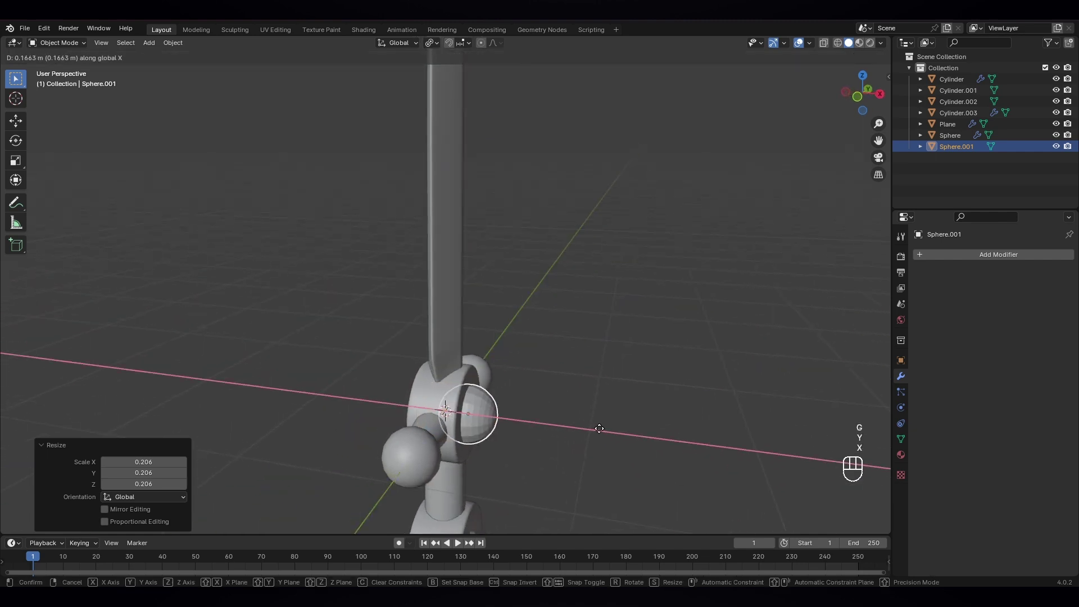
key(s)
key(x)
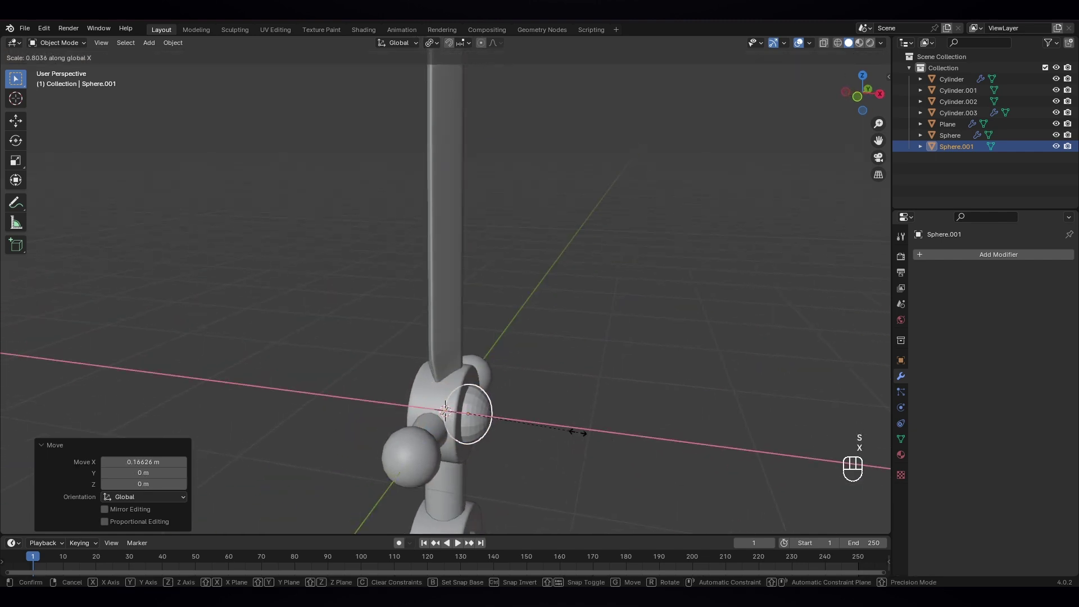
click(543, 426)
drag(561, 435, 532, 420)
drag(471, 425, 449, 393)
drag(477, 441, 433, 440)
key(ctrl+a)
Step: Mirror the flattened sphere on Z around the Cylinder object so both guard faces show a dome
click(582, 451)
drag(575, 456, 548, 448)
click(463, 432)
key(s)
click(594, 468)
drag(524, 471, 597, 485)
drag(959, 259, 1016, 336)
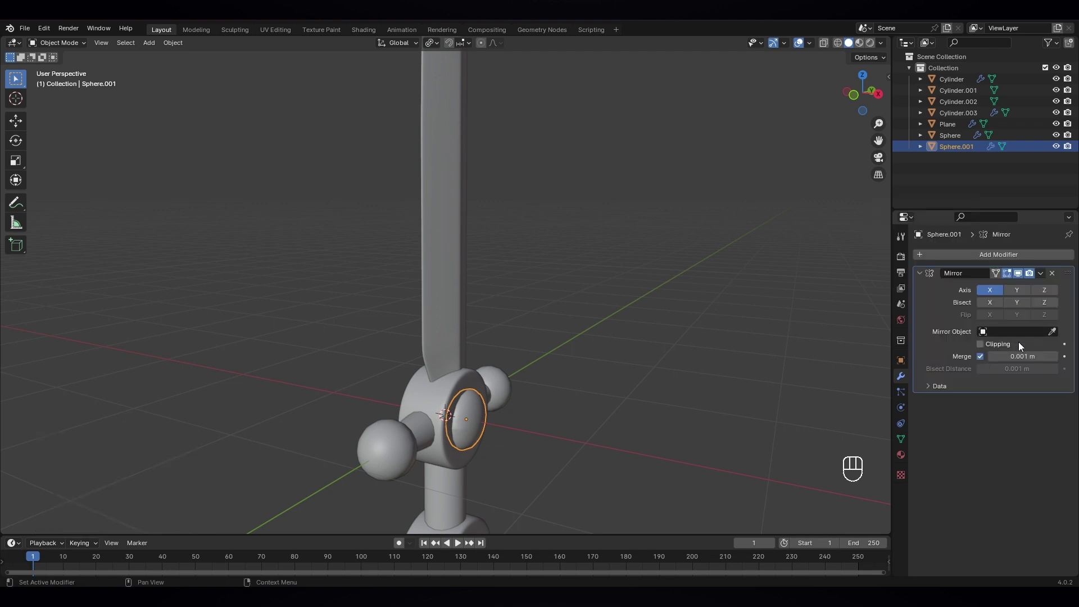
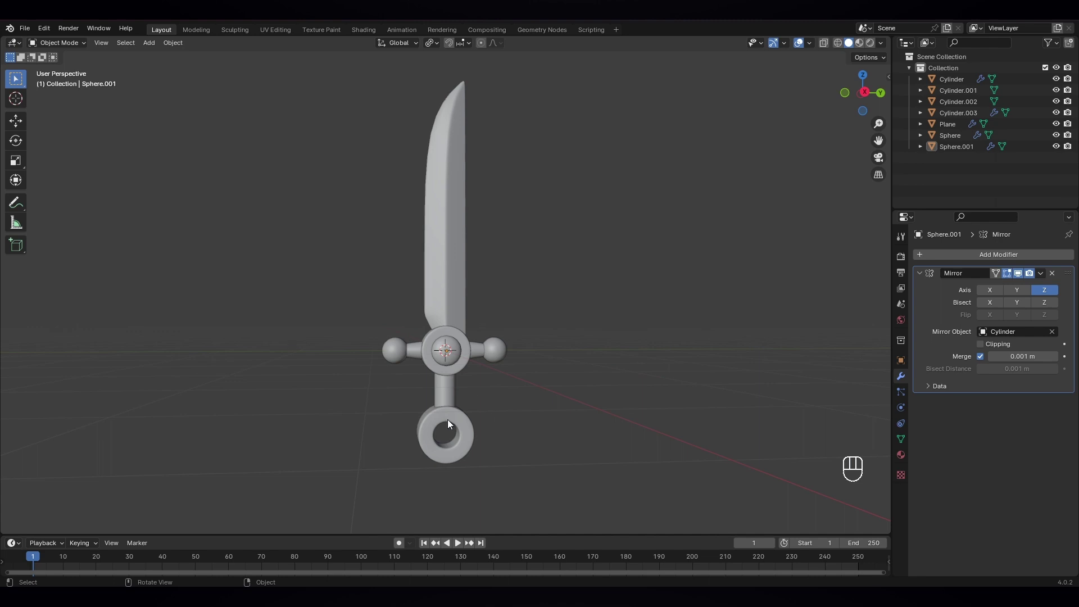
Step: Zoom in on the hilt from the side view and select the grip cylinder
key(KP_3)
key(s)
drag(510, 435, 509, 435)
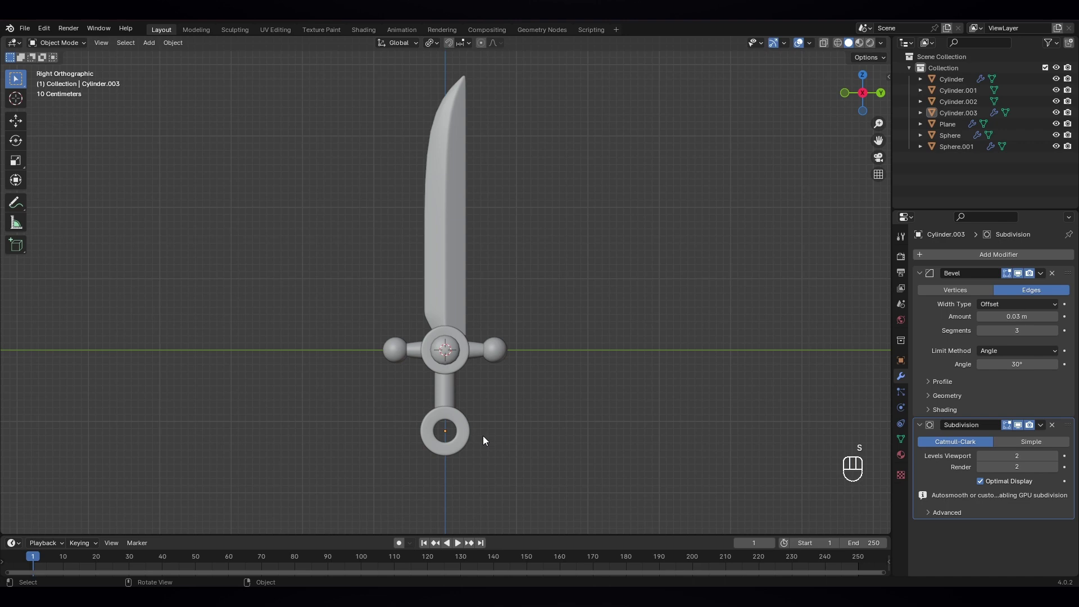
drag(486, 439, 496, 436)
drag(505, 436, 491, 436)
click(446, 397)
middle_click(473, 463)
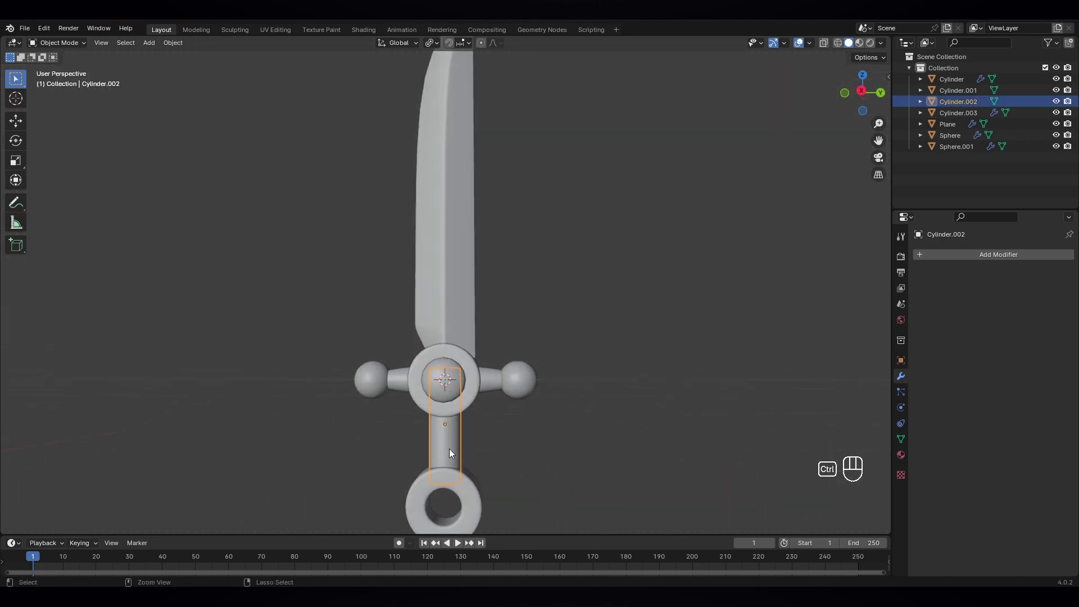
Step: Cut edge loops into the grip, bevel them and extrude them along normals into raised ring bands
key(Tab)
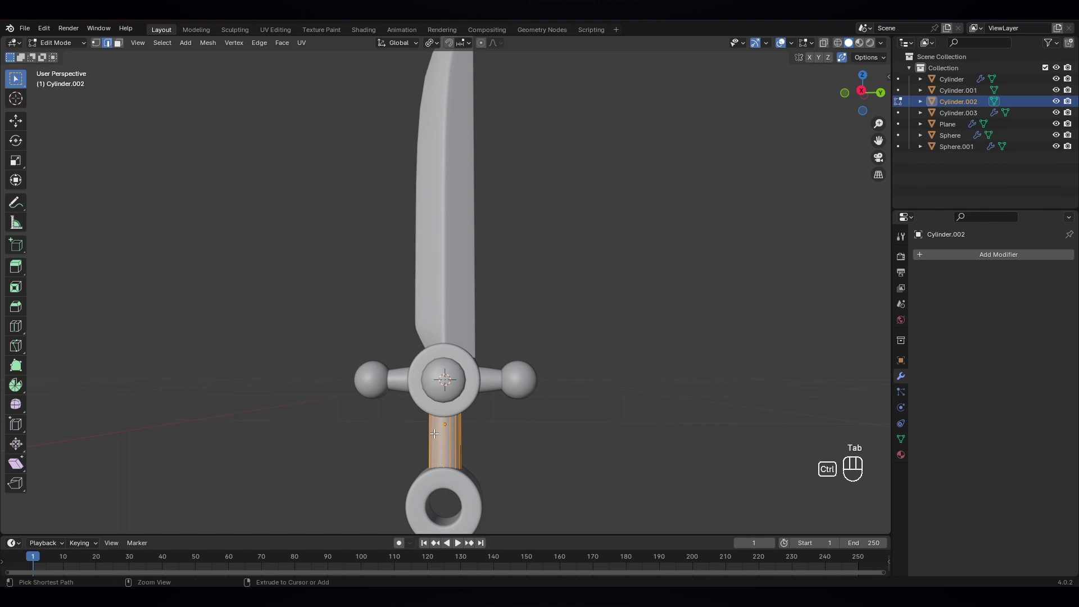
key(ctrl+r)
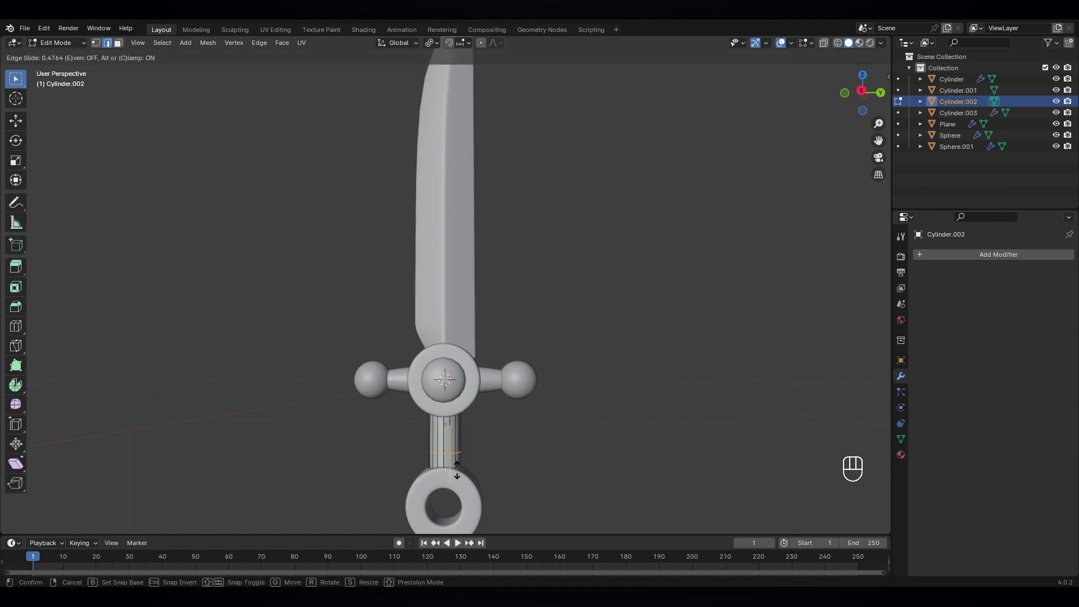
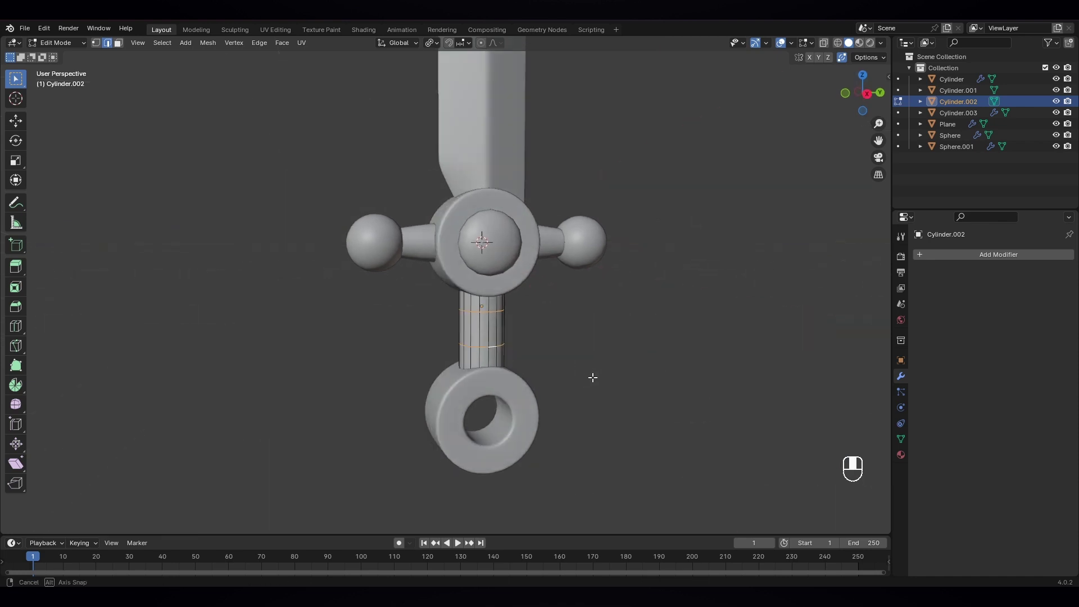
key(ctrl+b)
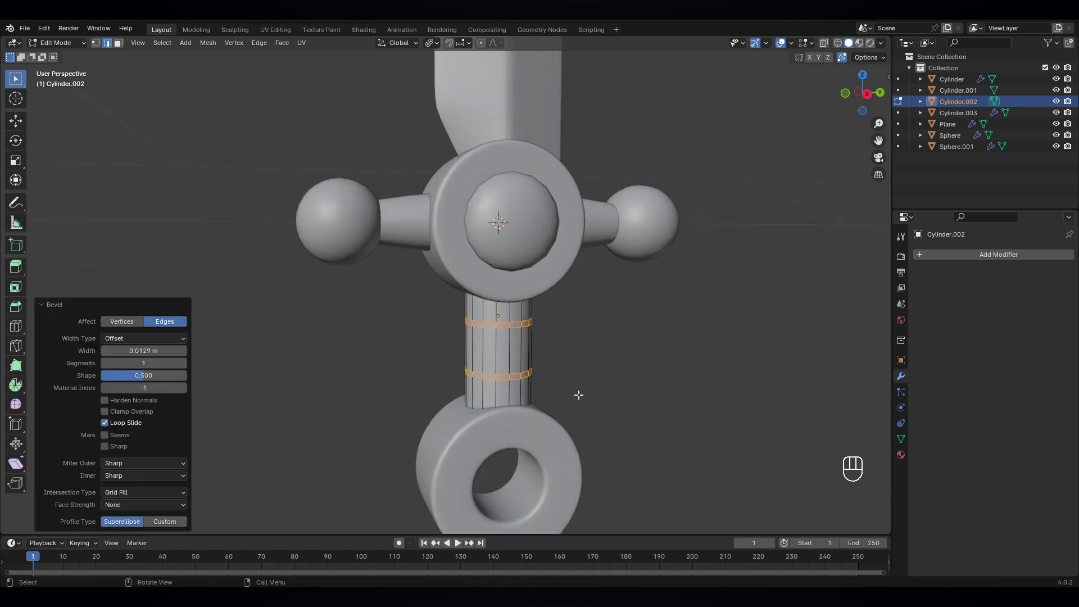
key(alt+e)
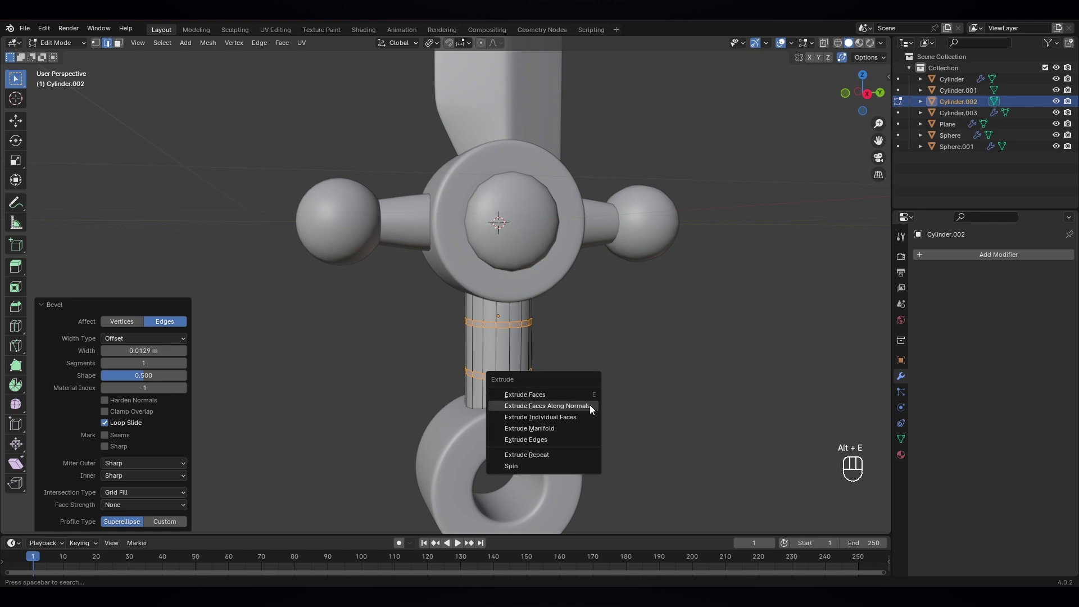
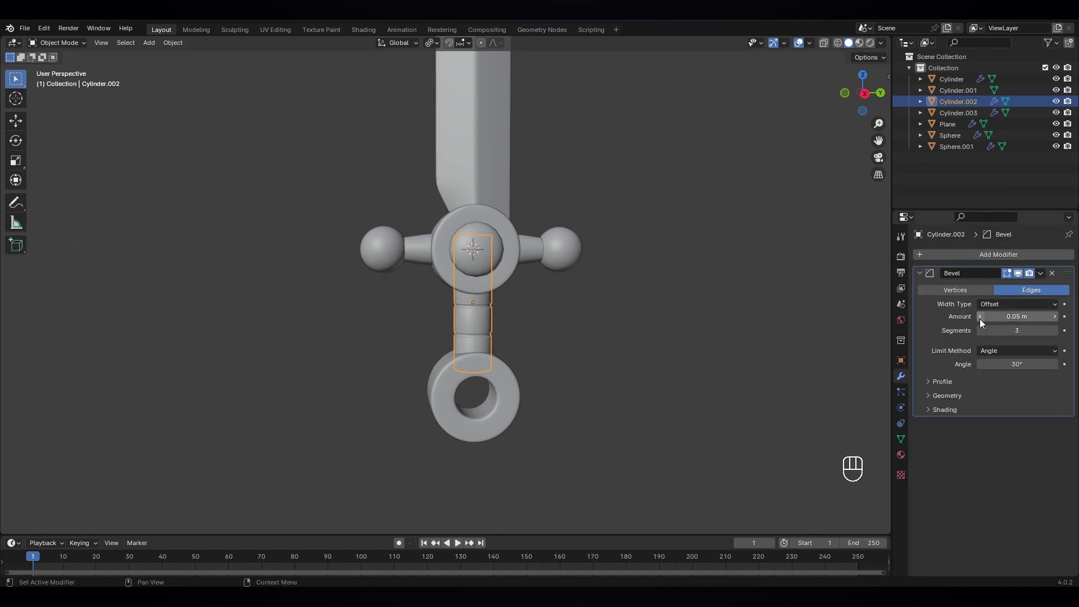
Step: Reduce the grip's Bevel modifier width to 0.03 m and zoom out to the full sword in side view
click(984, 323)
click(712, 390)
drag(605, 376, 547, 334)
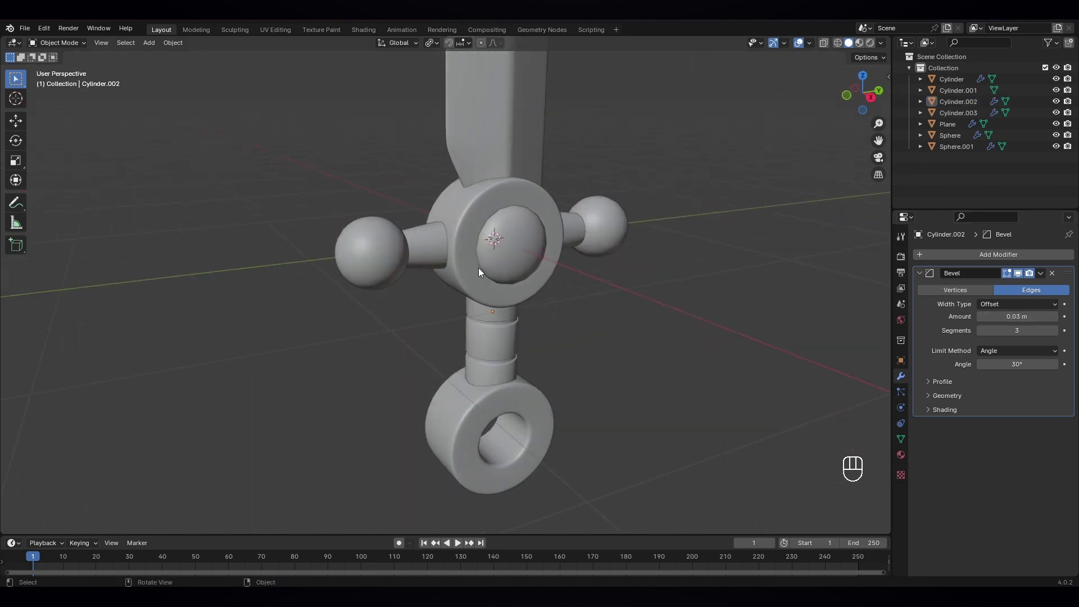
drag(658, 367, 621, 356)
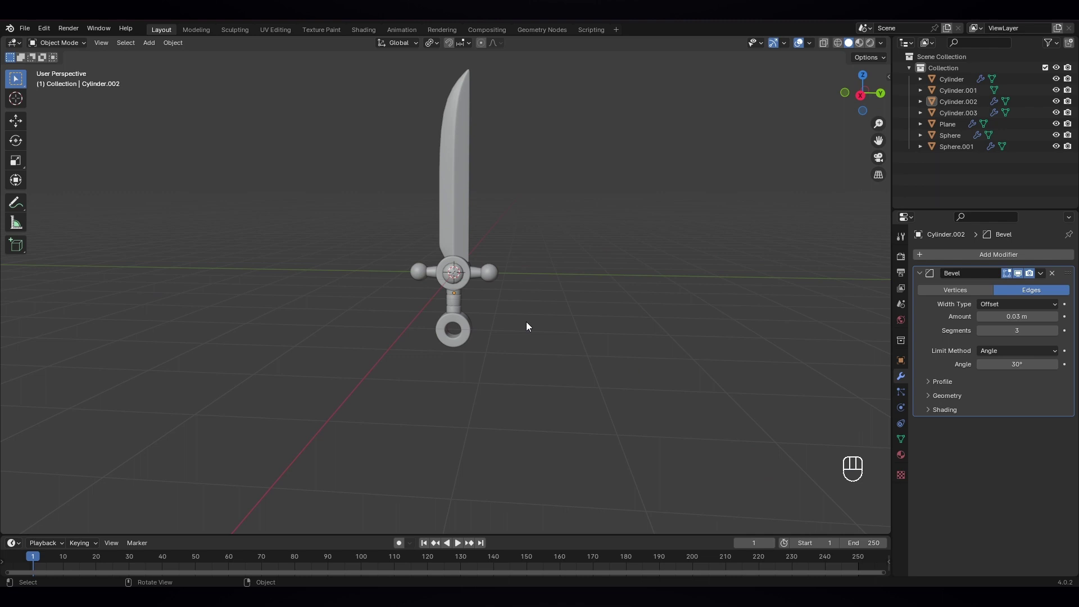
middle_click(548, 323)
key(KP_3)
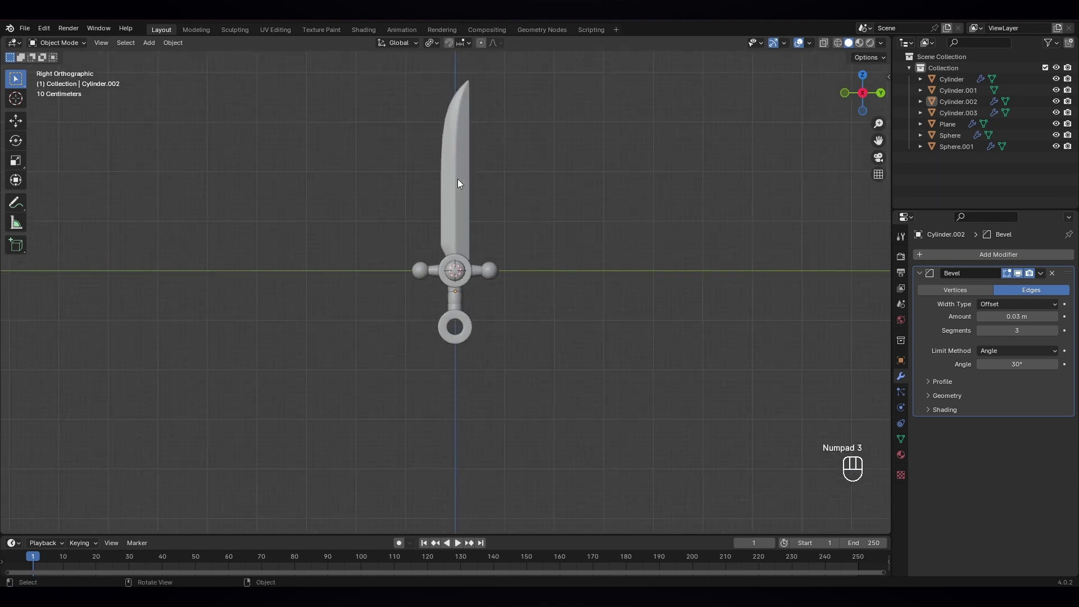
Step: Add an edge loop near the blade tip, slide it toward the point and bevel the tip edge
key(Tab)
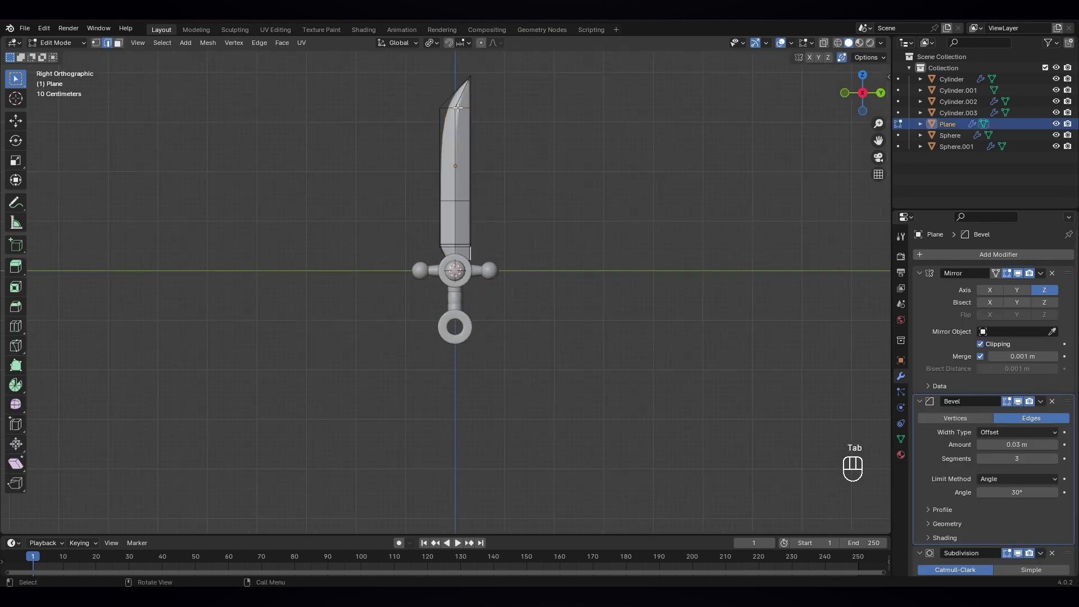
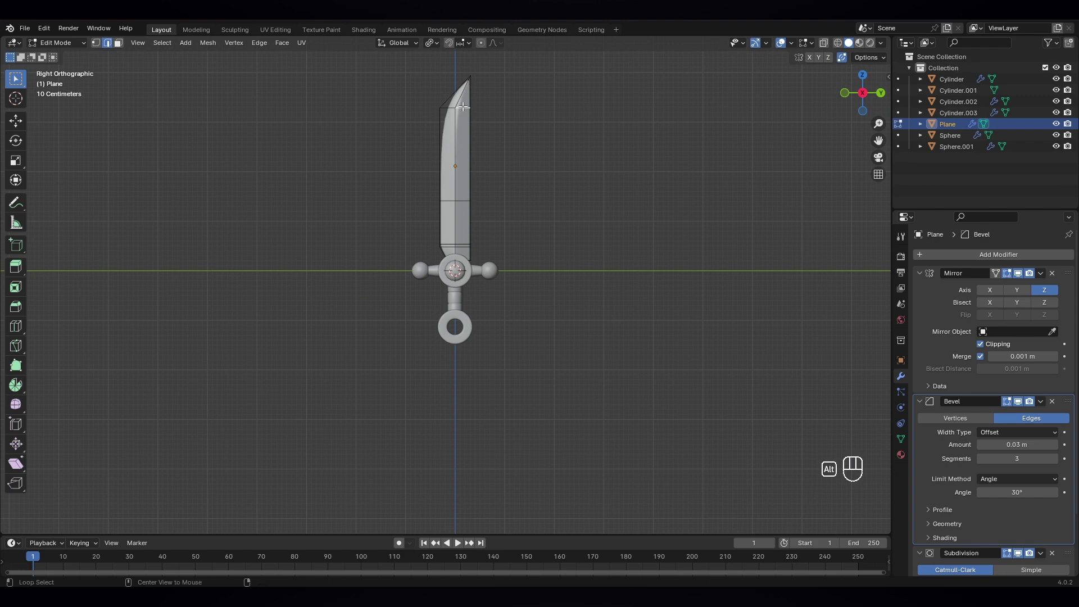
key(g)
key(g)
key(z)
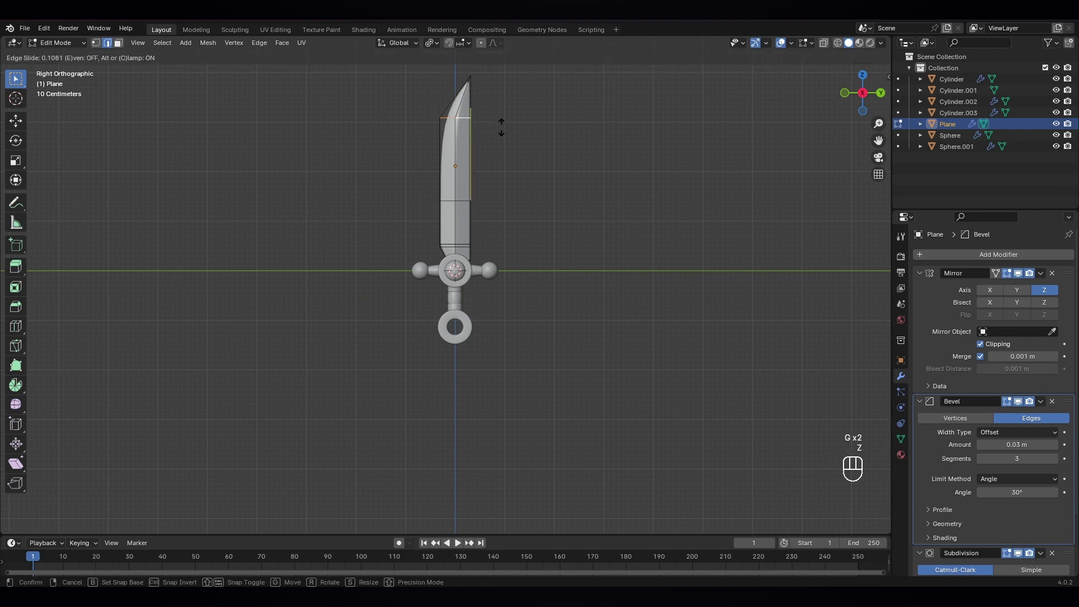
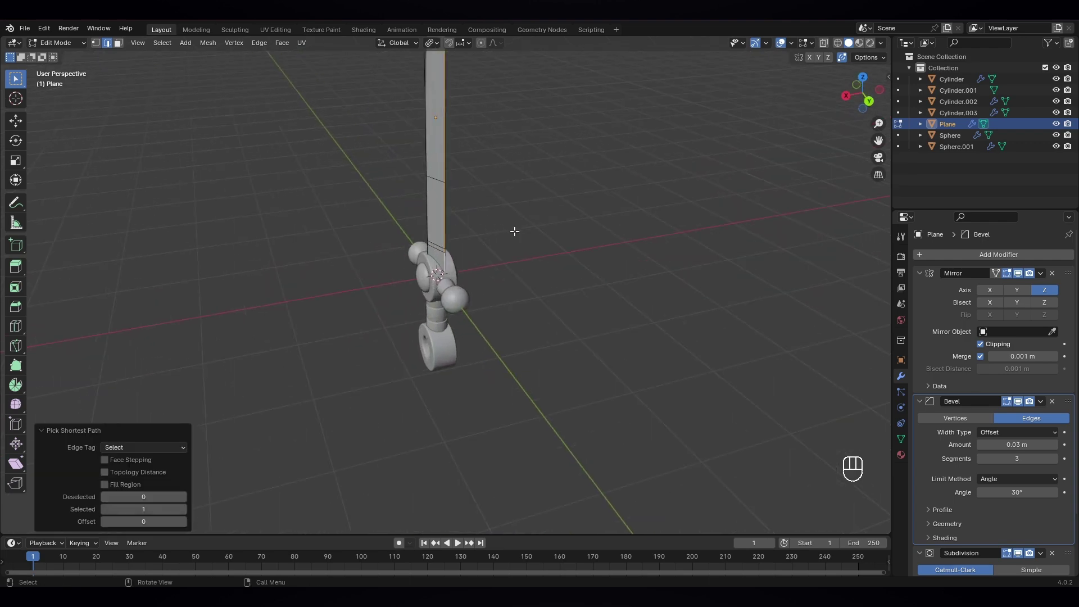
key(ctrl+b)
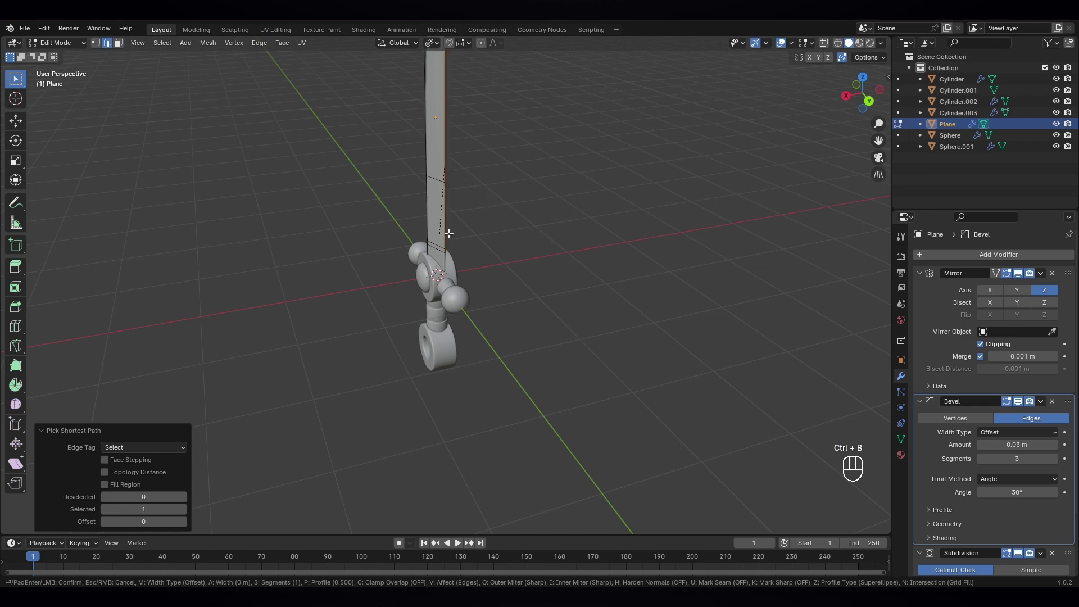
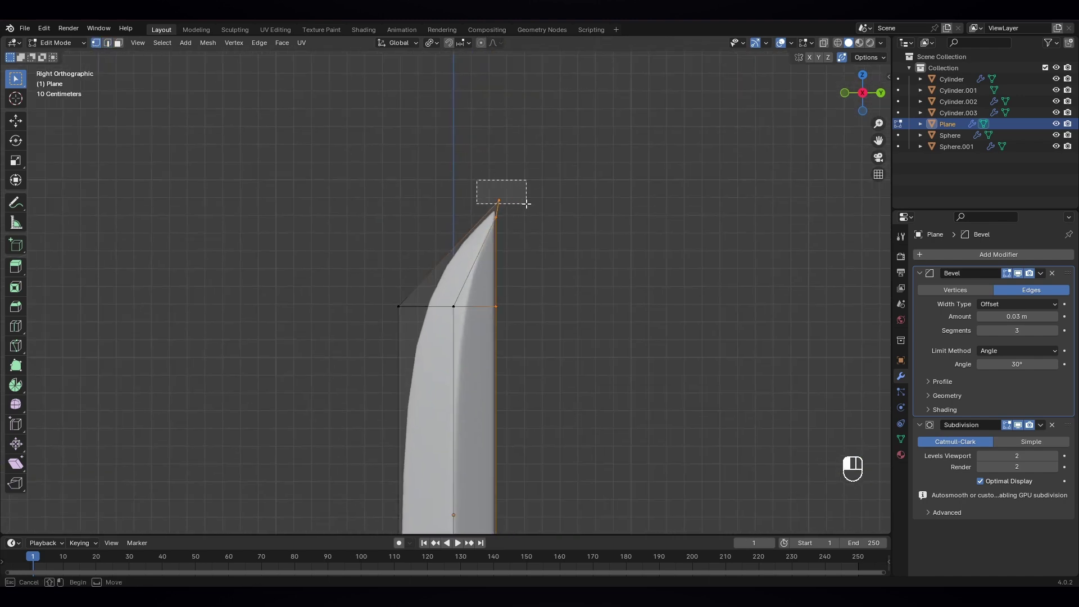
Step: Pull the blade's tip vertex upward into a sharper point
key(g)
key(x)
key(g)
key(y)
key(g)
key(y)
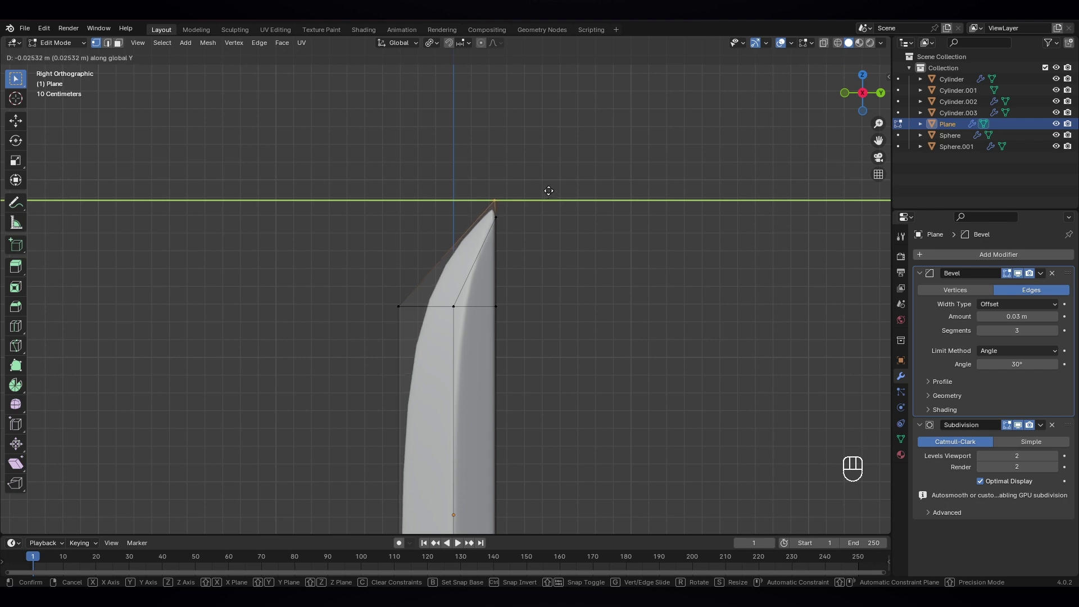
key(g)
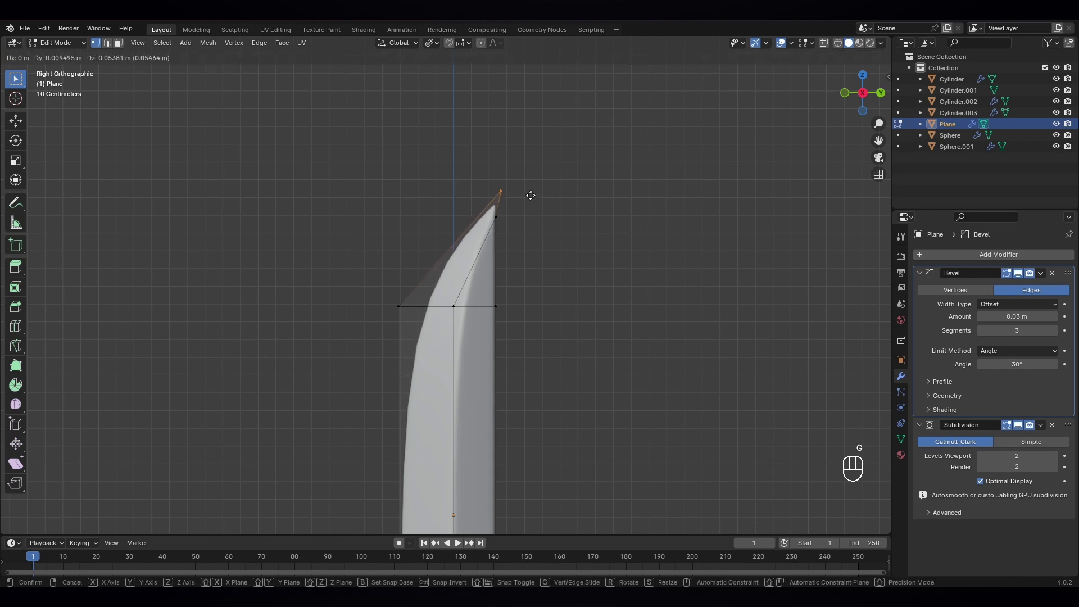
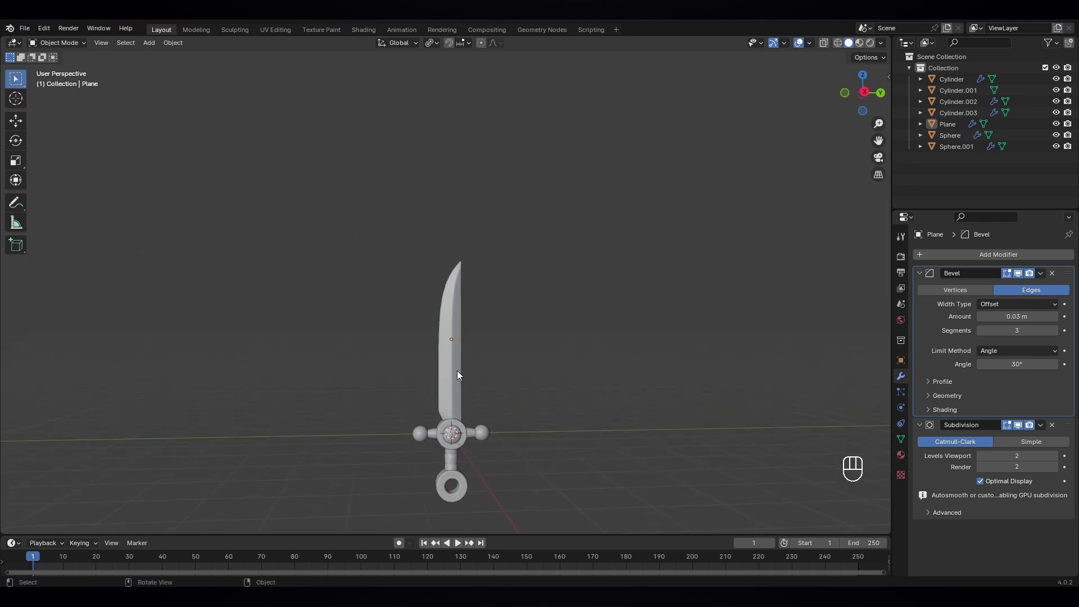
Step: Centre the sword in side view, select the blade and add an edge loop across it
middle_click(531, 420)
key(KP_3)
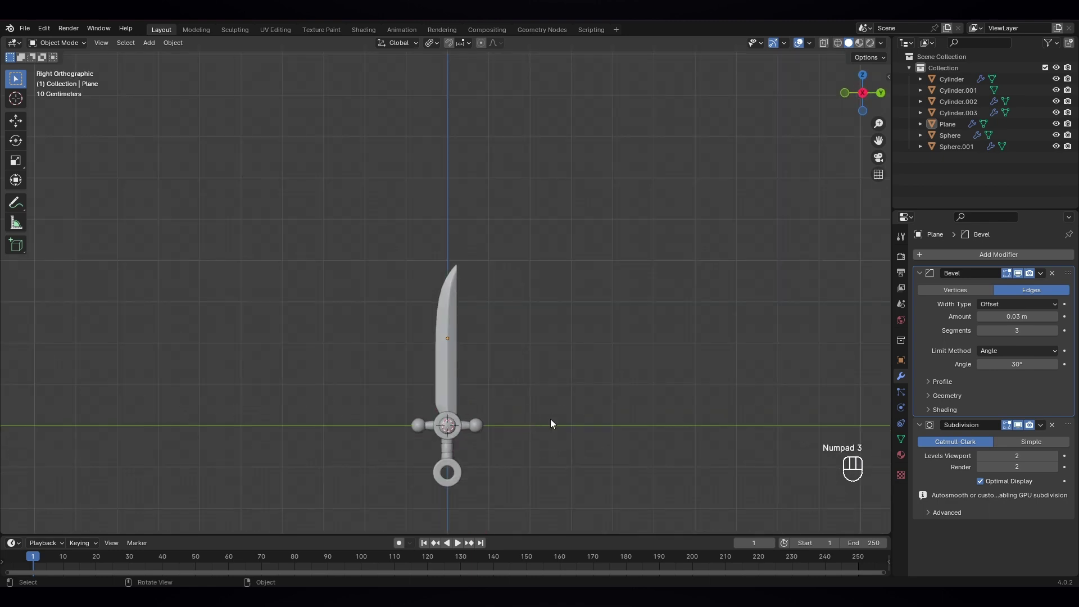
drag(512, 467, 512, 382)
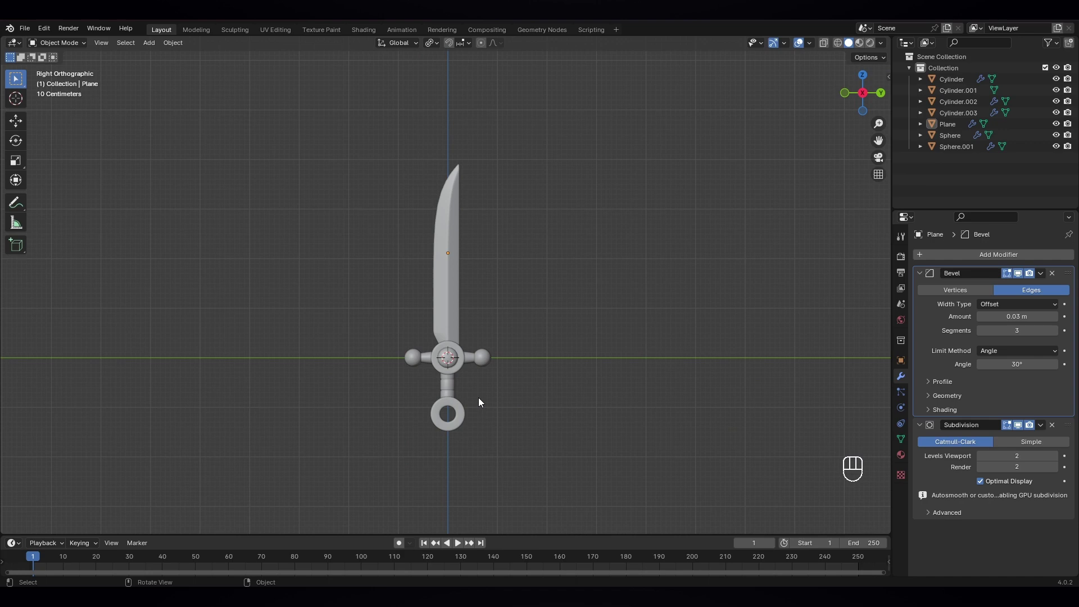
click(482, 401)
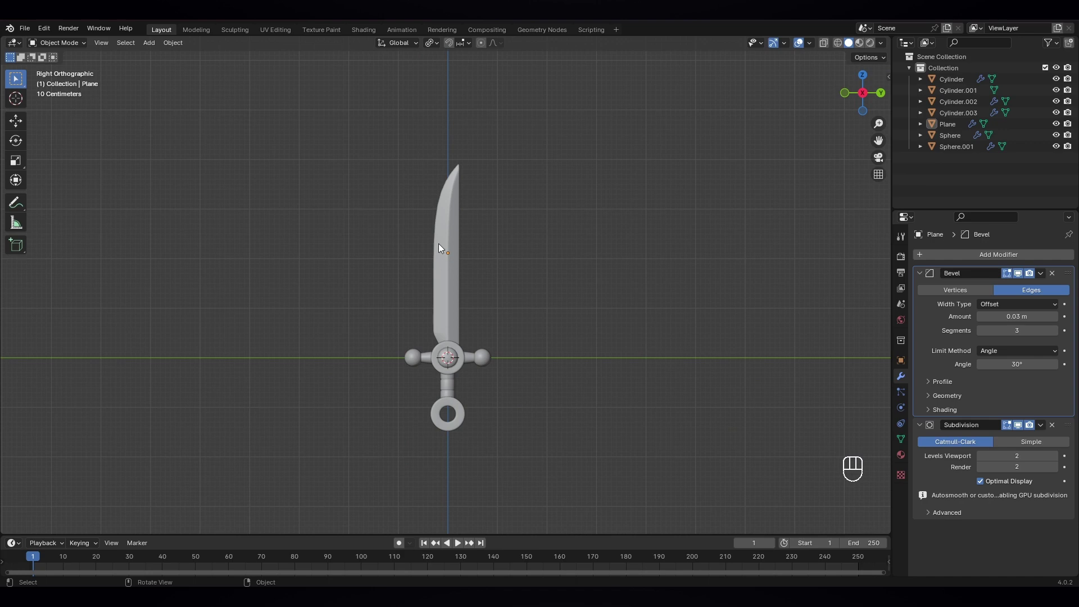
click(455, 273)
key(Tab)
key(ctrl+r)
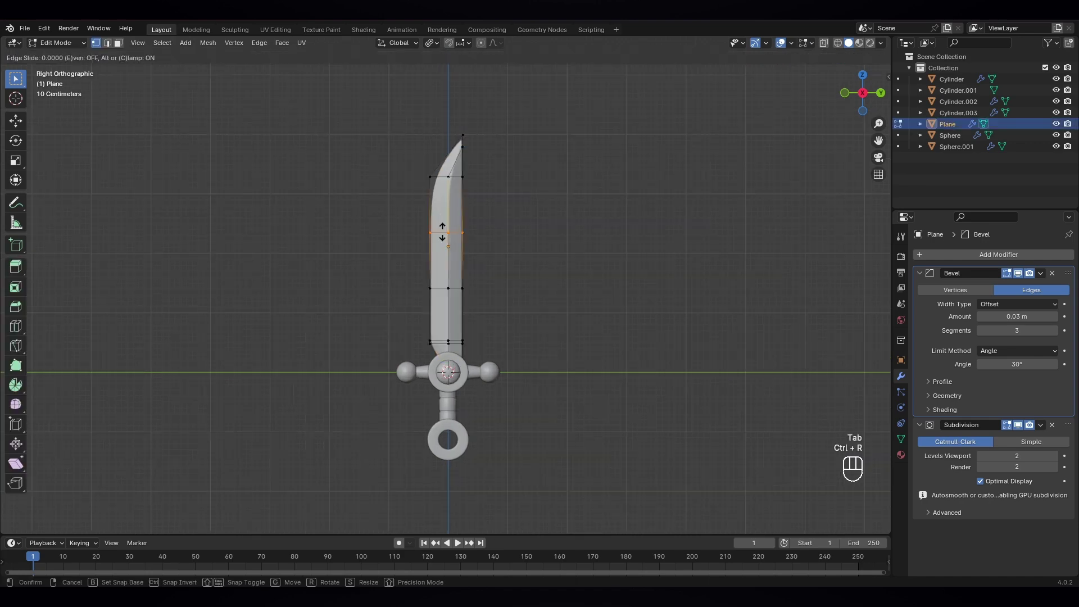
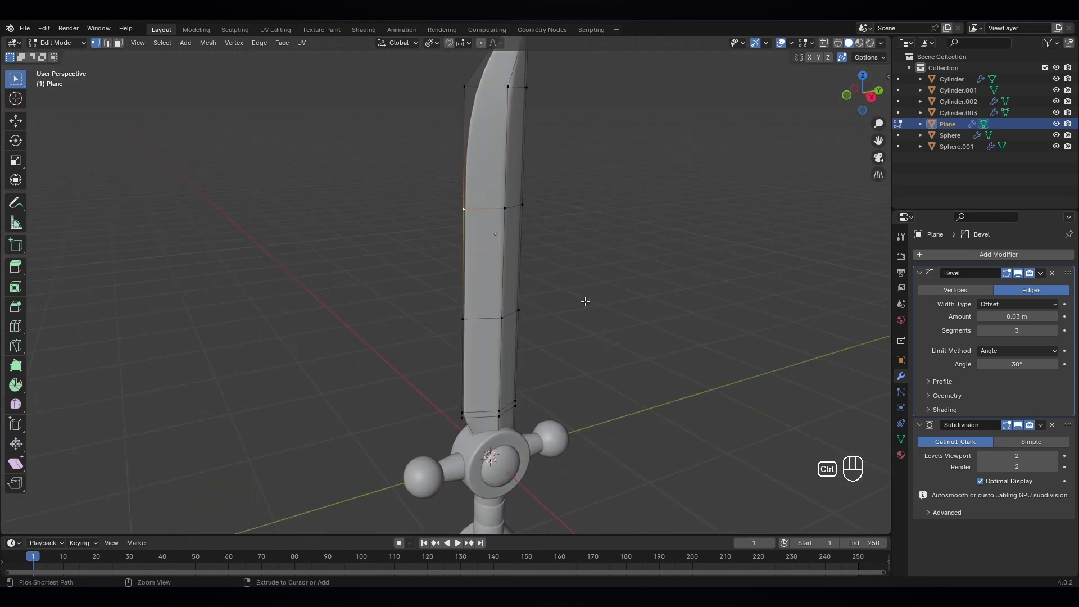
Step: Bevel the back-edge vertex into a V notch, push it inward and return to object mode in side view
key(ctrl+shift+b)
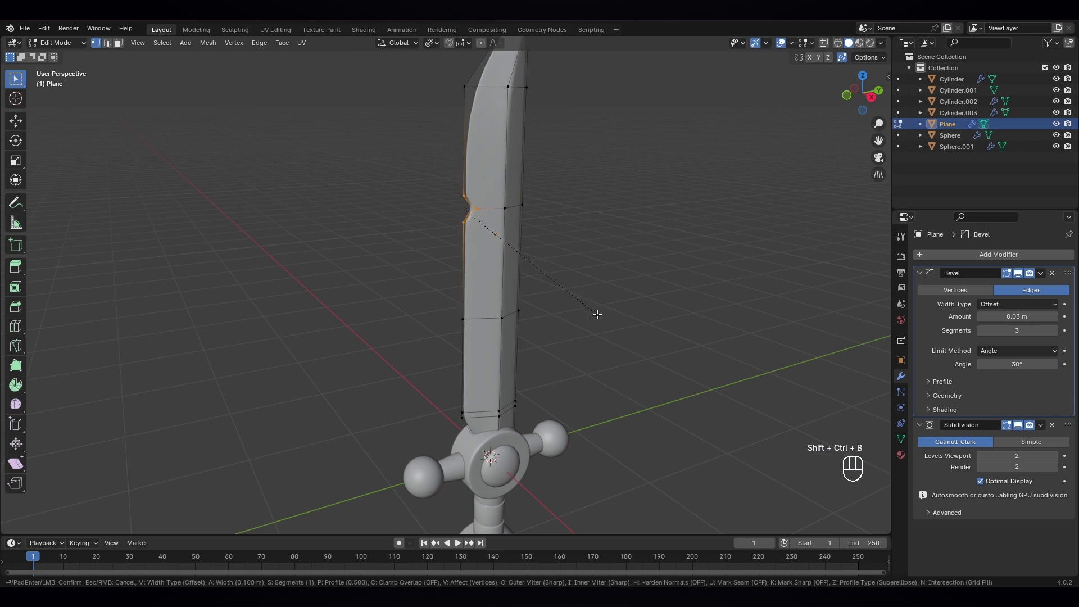
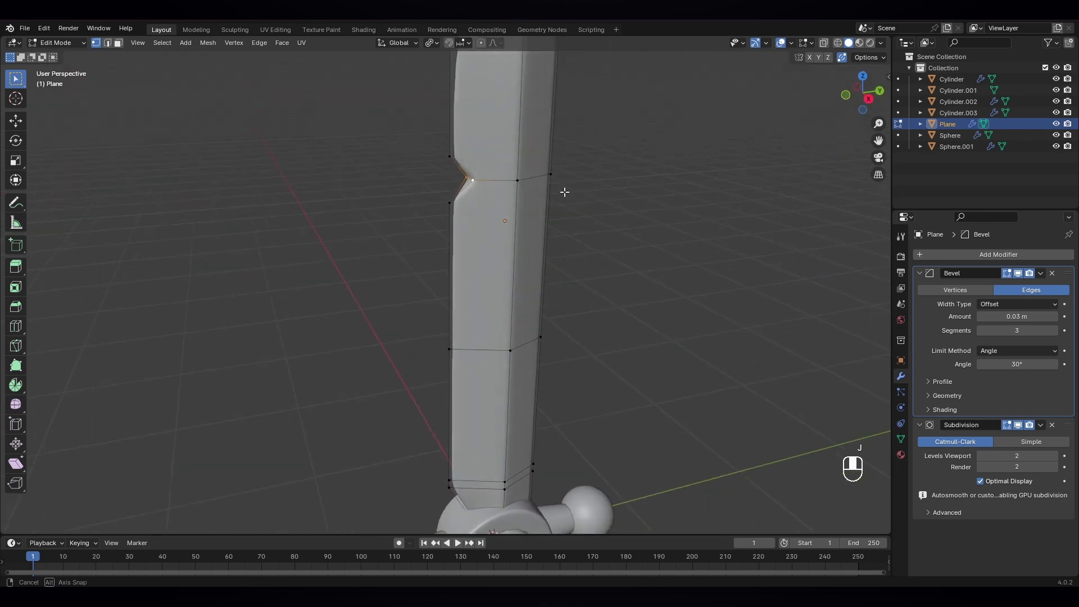
key(Tab)
drag(573, 200, 577, 188)
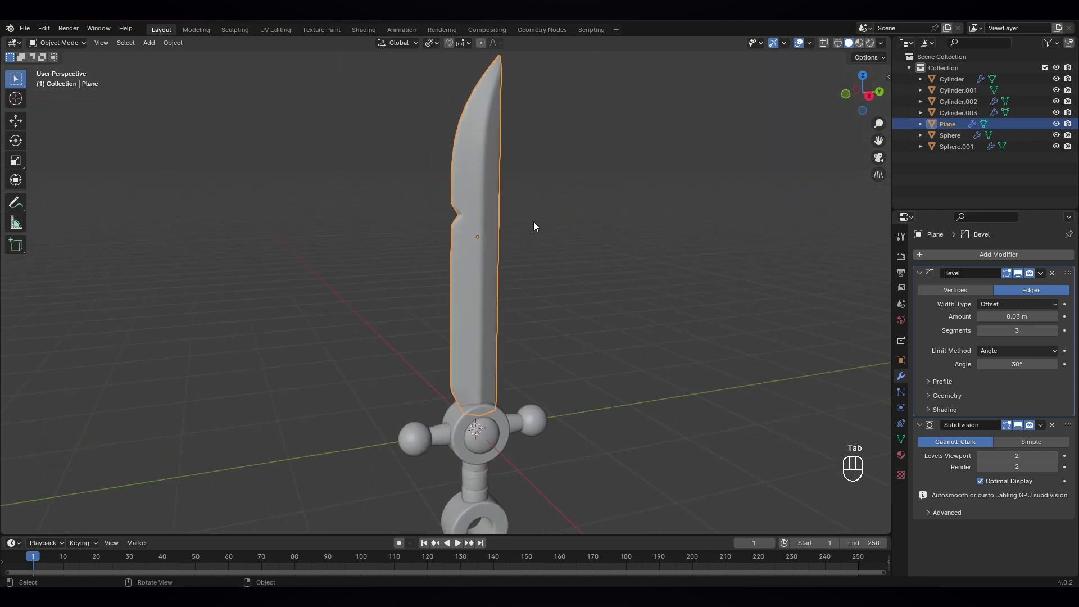
drag(515, 290, 498, 271)
key(KP_3)
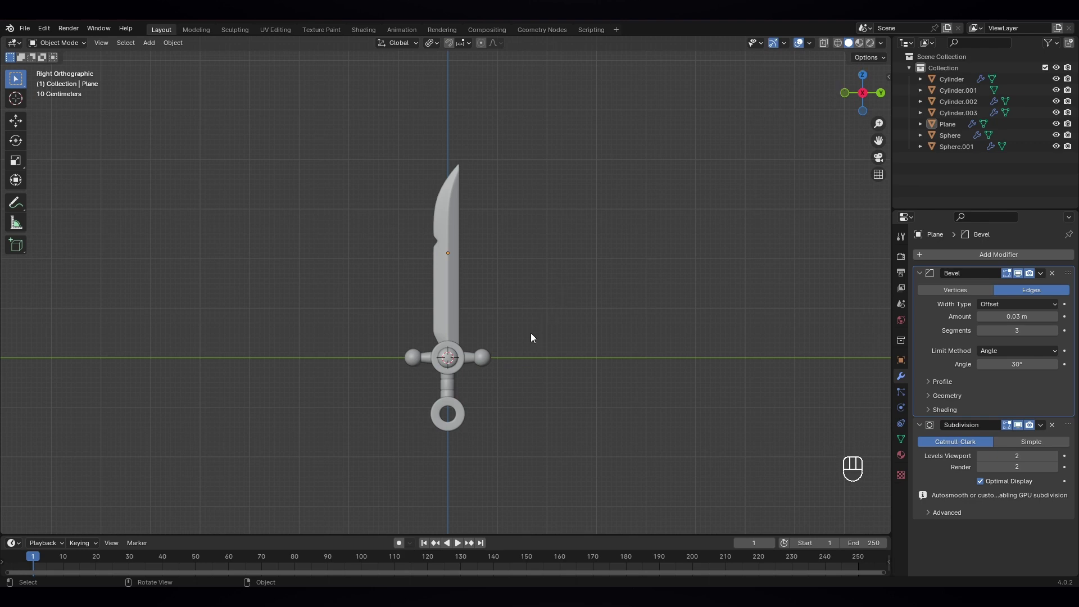
Step: Add a camera and move it out along the X axis away from the sword
key(shift+a)
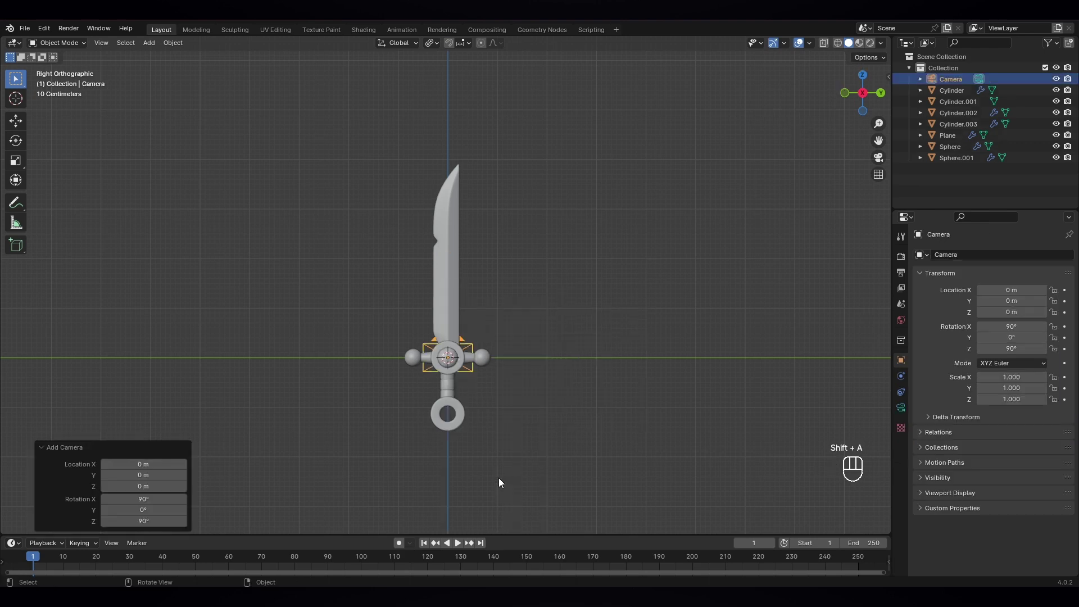
key(KP_7)
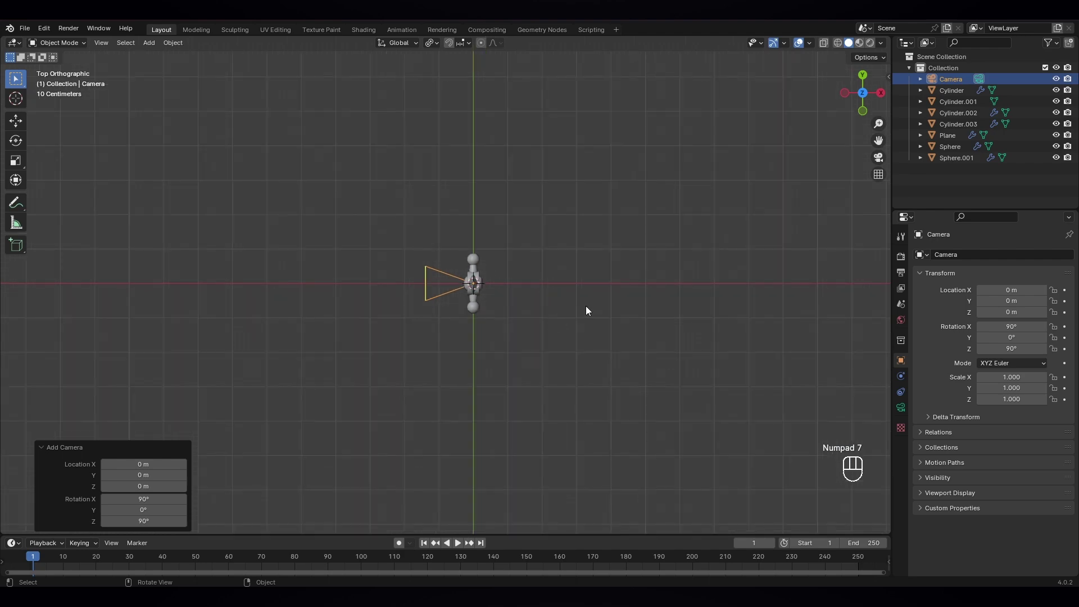
key(g)
key(y)
key(x)
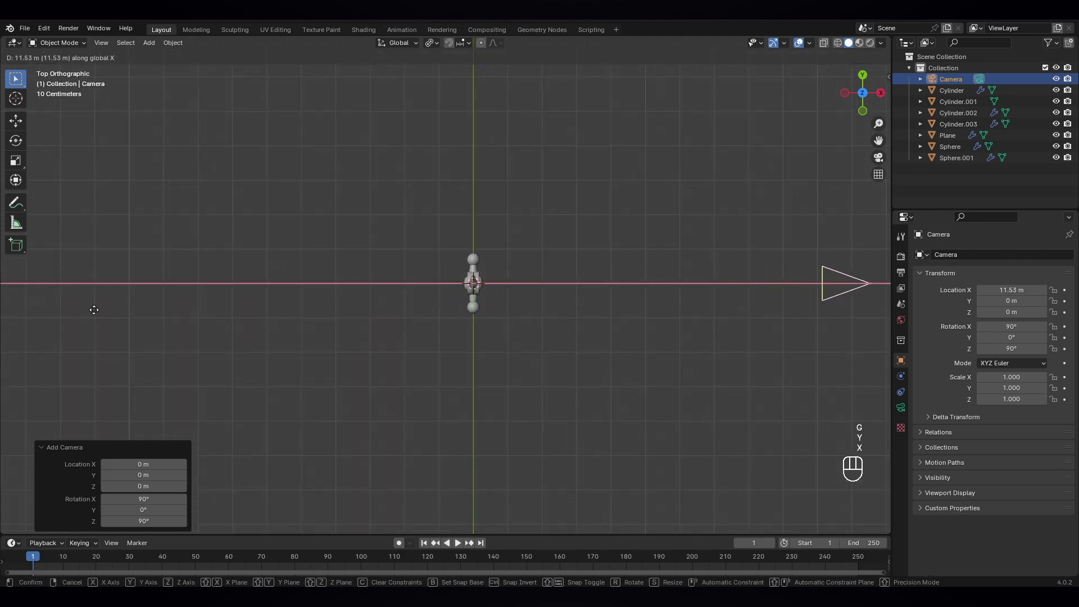
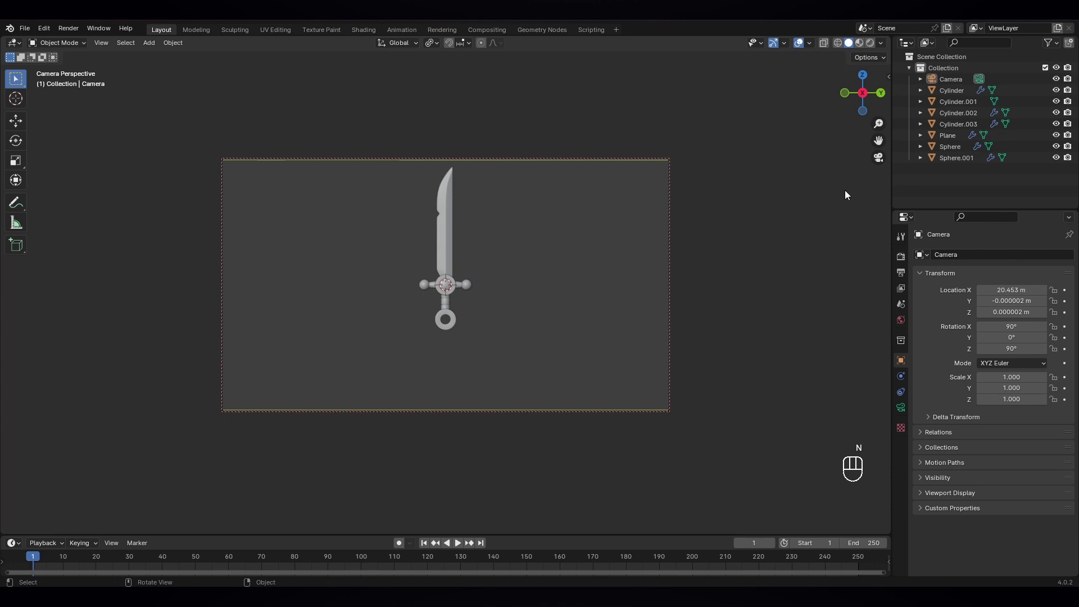
middle_click(543, 313)
middle_click(540, 332)
click(539, 332)
Step: Box-select all sword parts and join them into one object under the camera view
drag(478, 319, 506, 367)
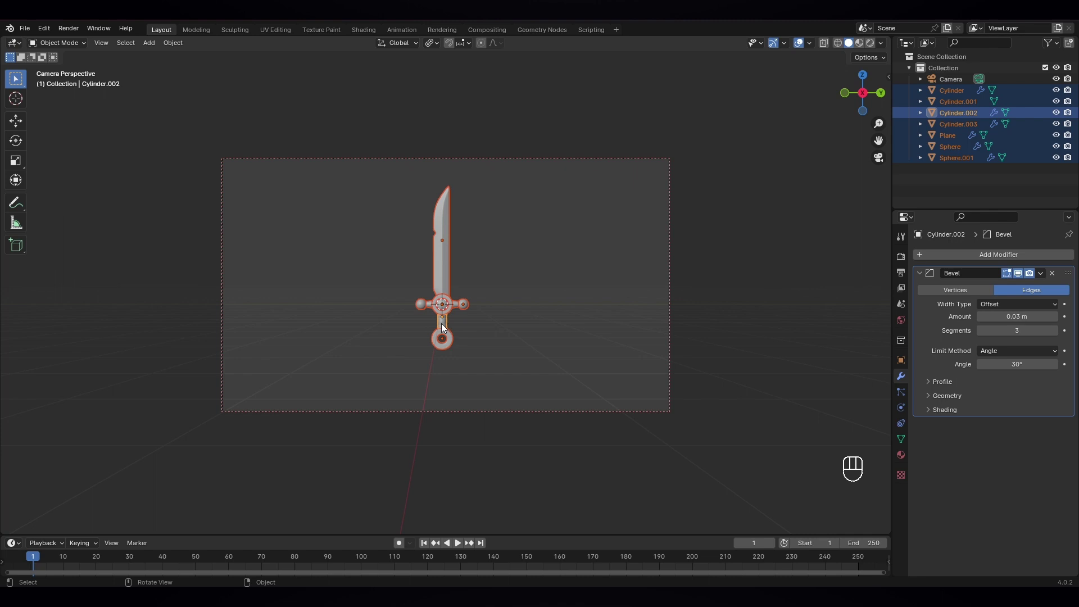
key(ctrl+p)
click(544, 326)
click(444, 328)
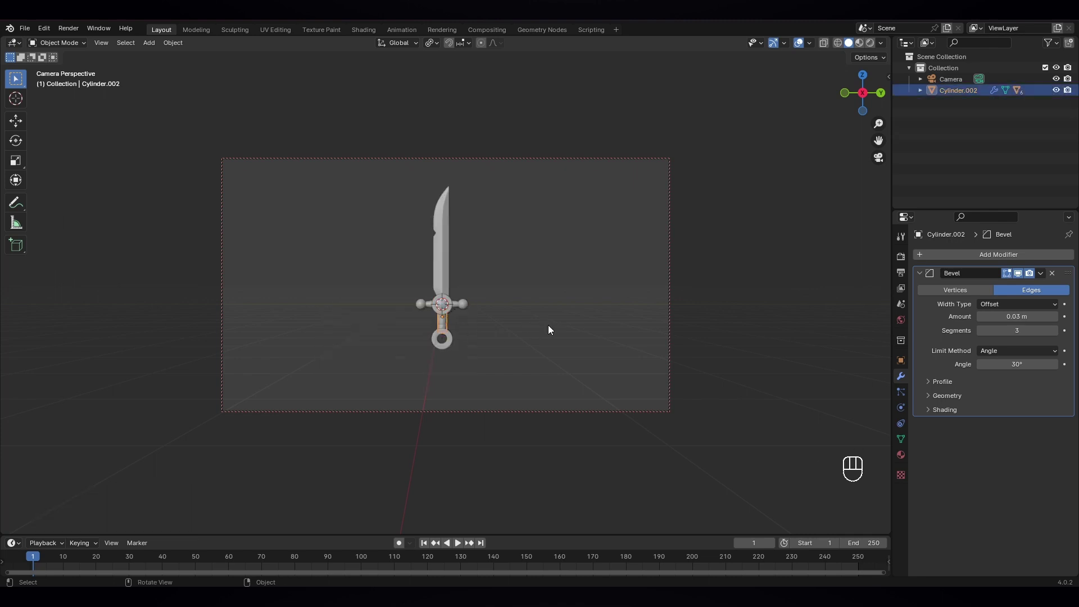
key(g)
key(z)
click(552, 328)
click(551, 338)
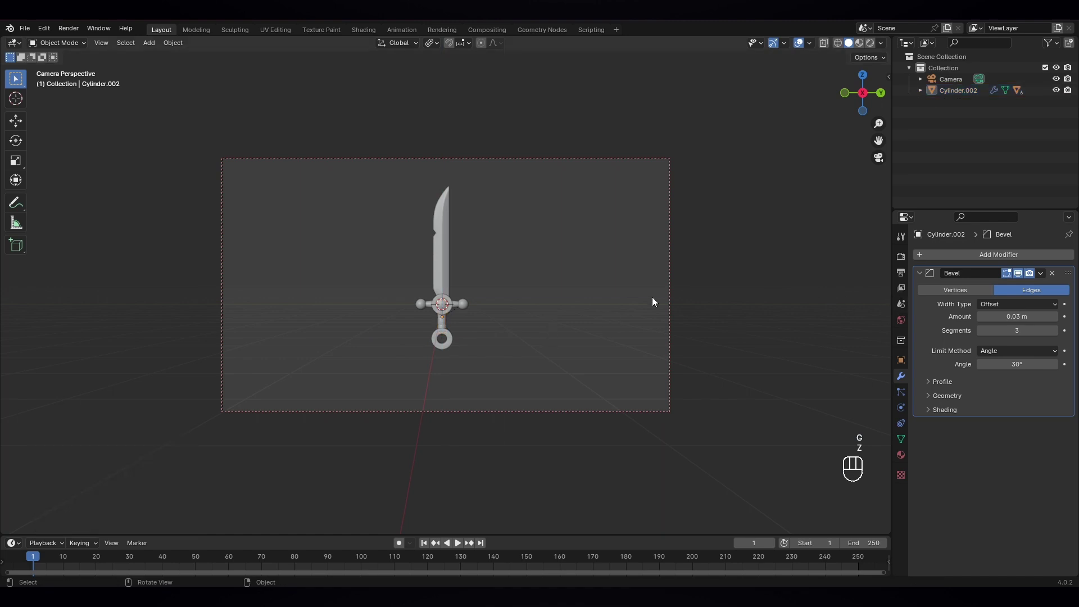
Step: Begin editing the horizontal render resolution in Output Properties
click(723, 329)
click(907, 274)
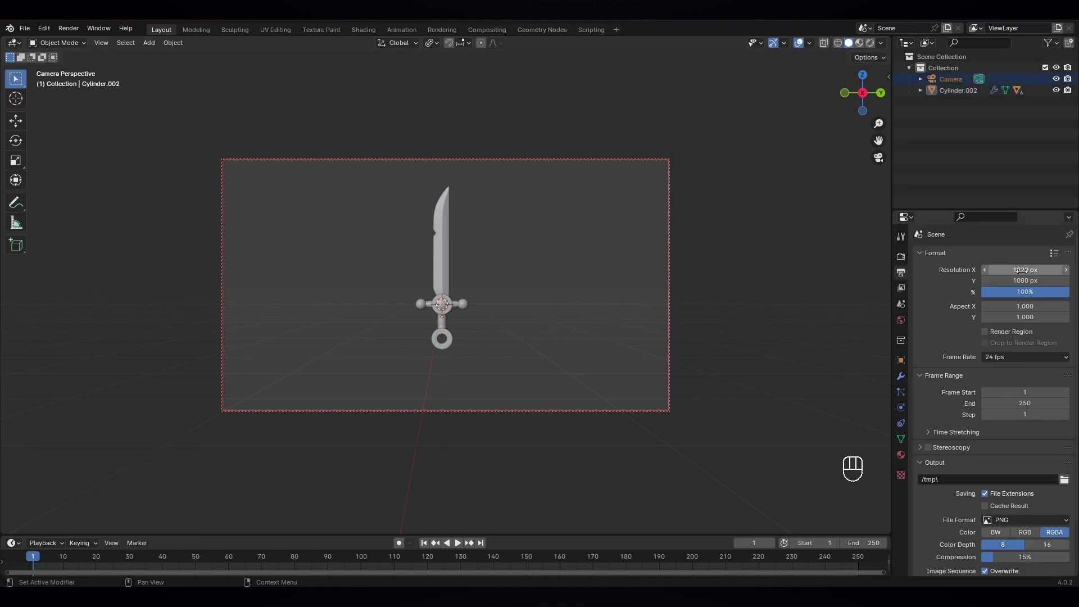
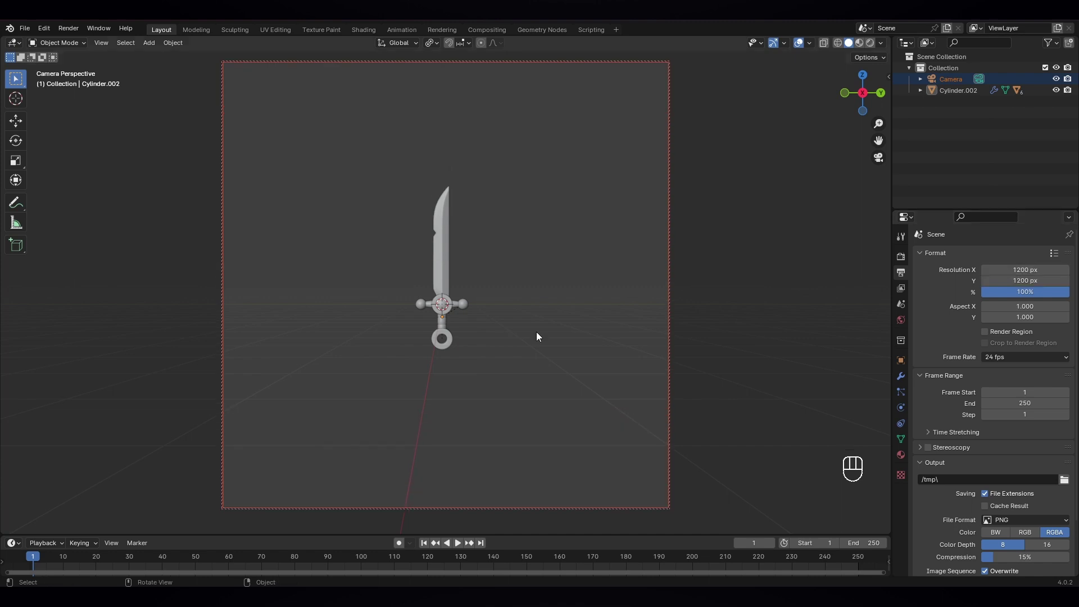
Step: Confirm the 1200 by 1200 resolution and return to a free perspective view
click(522, 348)
key(KP_0)
drag(539, 347, 525, 308)
key(shift+a)
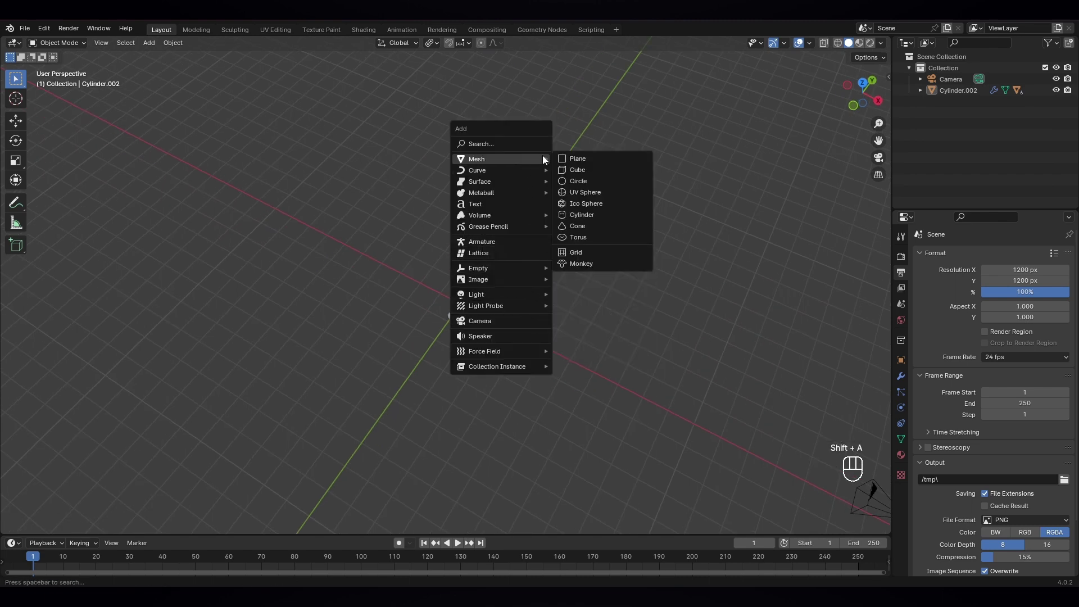
Step: Add a plane, rotate it 90° on Y, move it behind the sword and scale it 15 times
key(r)
key(y)
key(KP_9)
key(KP_0)
key(KP_Enter)
key(g)
key(x)
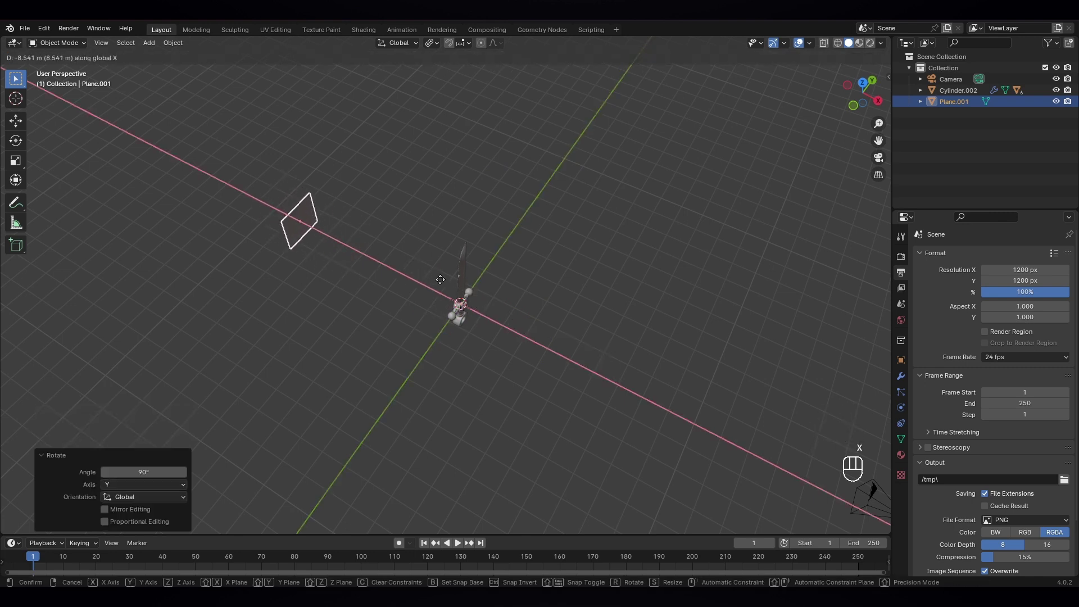
key(s)
key(KP_1)
key(KP_5)
key(KP_Enter)
drag(580, 319, 550, 268)
drag(495, 258, 480, 243)
key(KP_0)
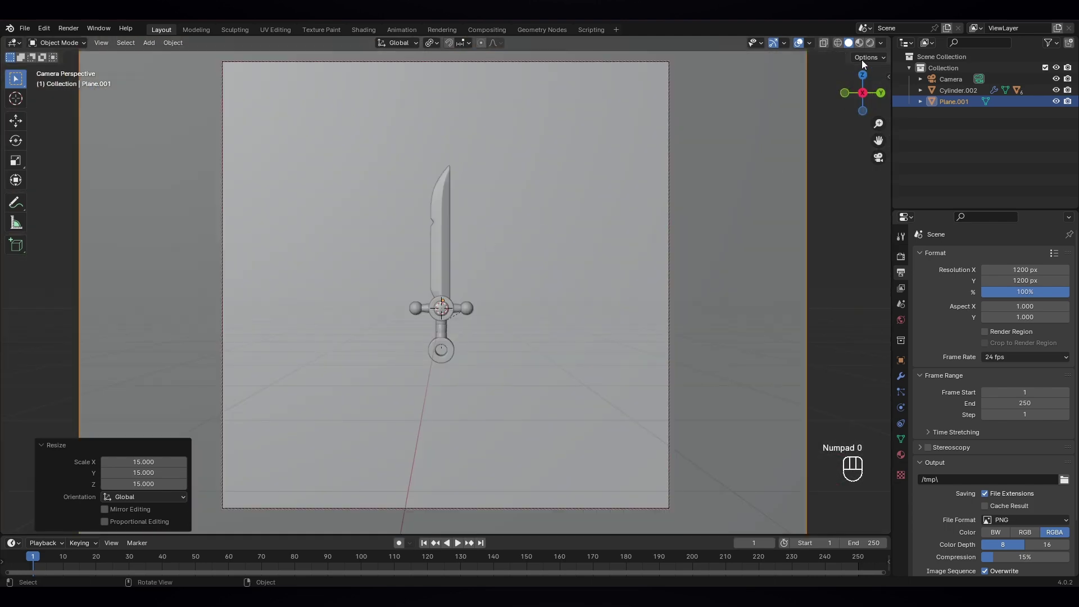
Step: Switch the viewport to Rendered shading and check the backdrop through the camera
click(876, 45)
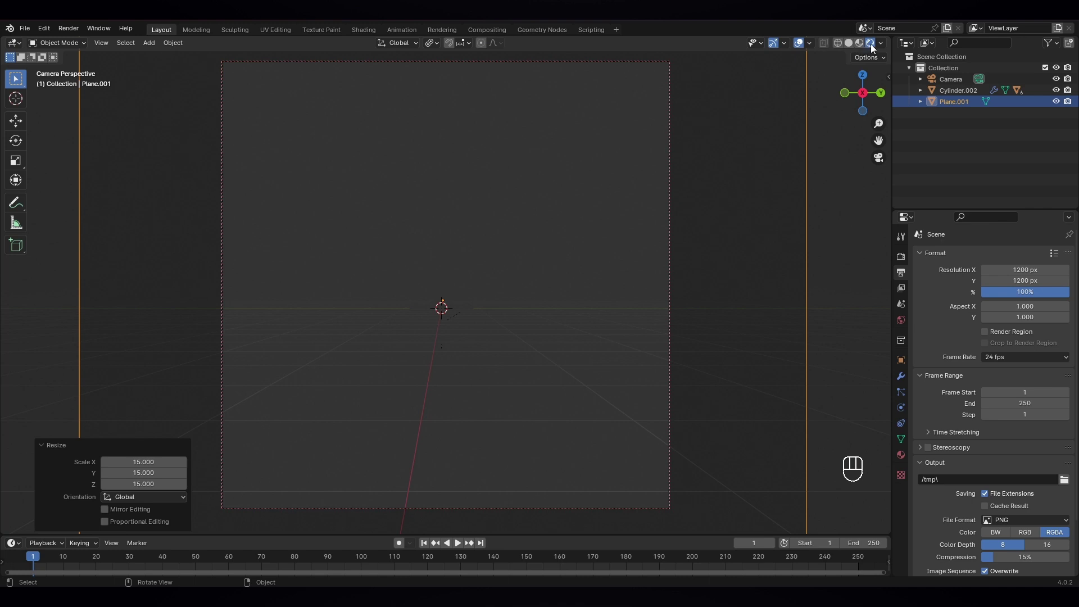
click(830, 320)
key(KP_0)
key(shift+a)
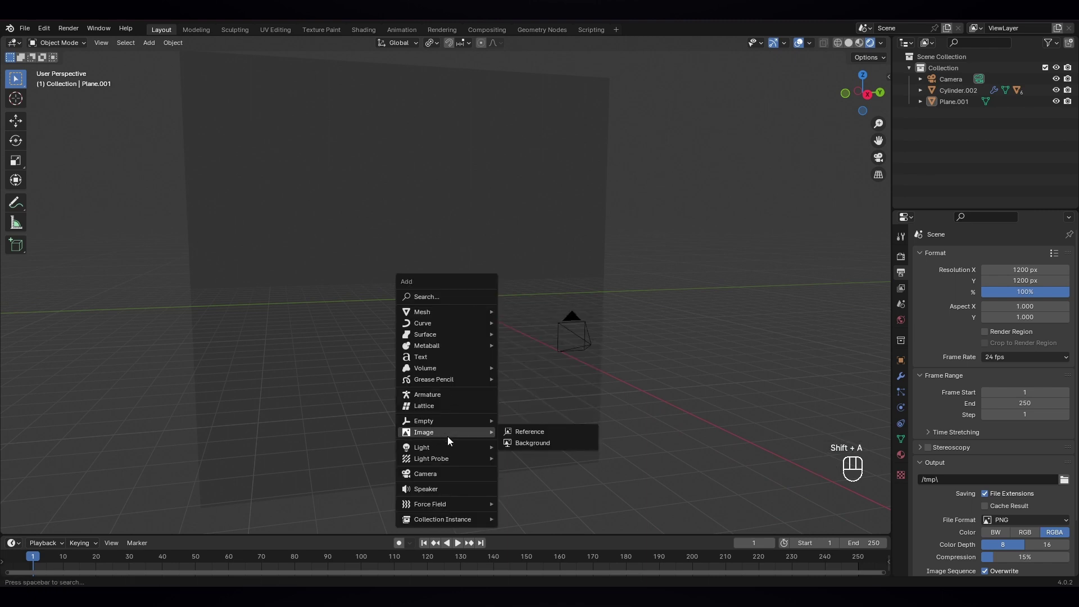
Step: Add an area light, raise it above the sword, enlarge it and check it through the camera
key(g)
key(z)
key(s)
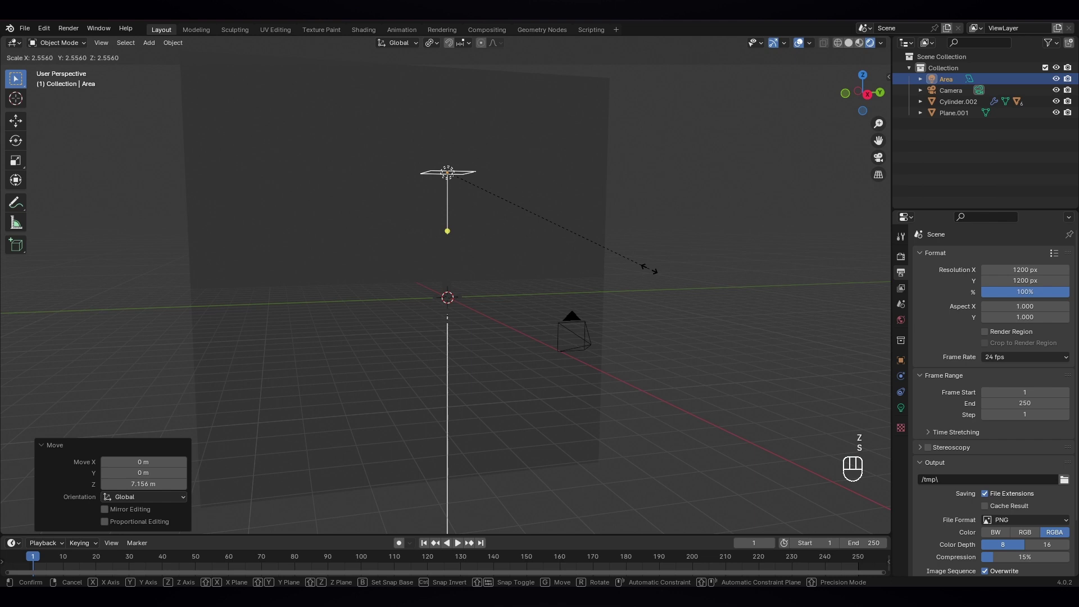
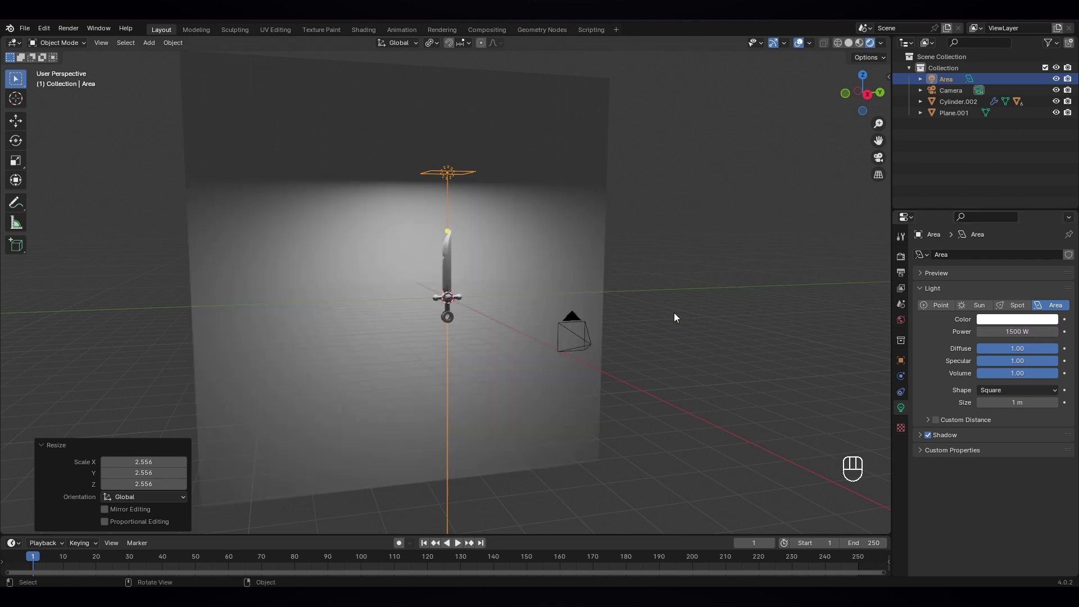
click(678, 316)
key(KP_0)
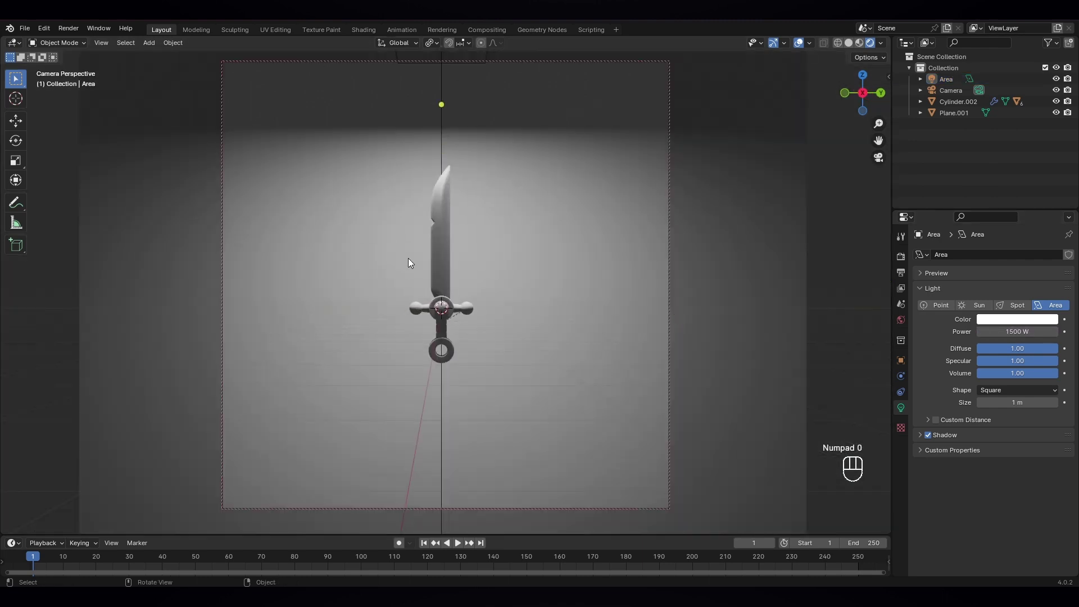
key(KP_0)
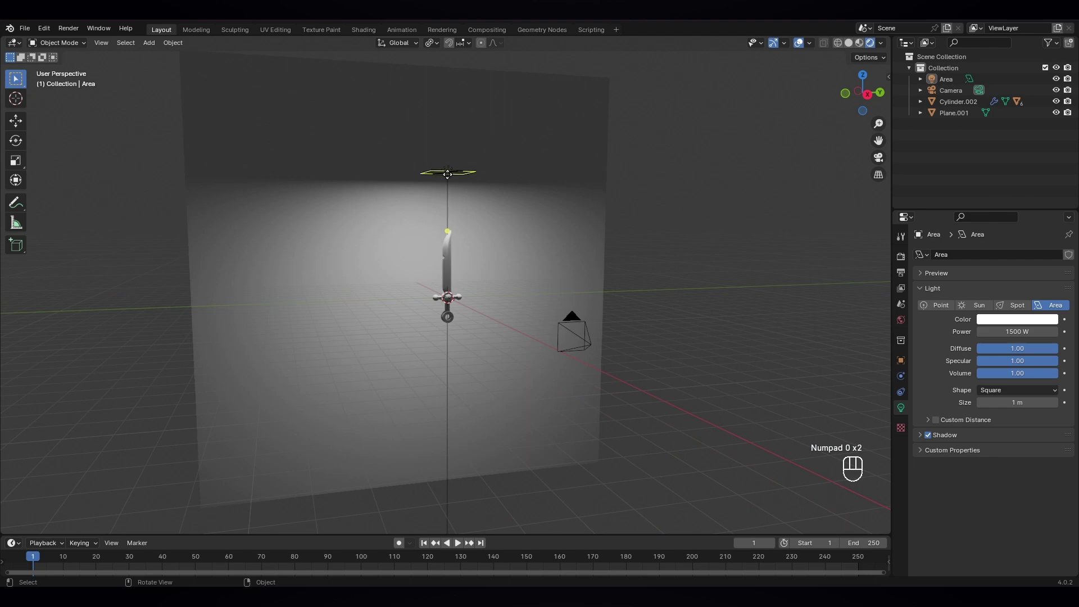
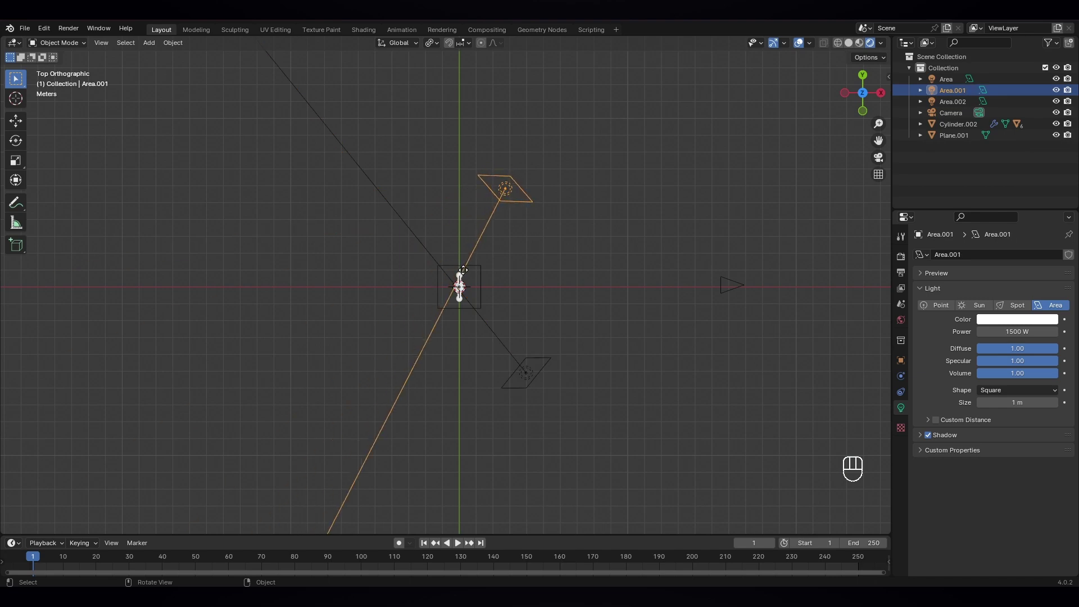
Step: Duplicate the area light as a point light and move the copy to the sword's other side
click(535, 284)
drag(566, 318, 540, 224)
middle_click(540, 224)
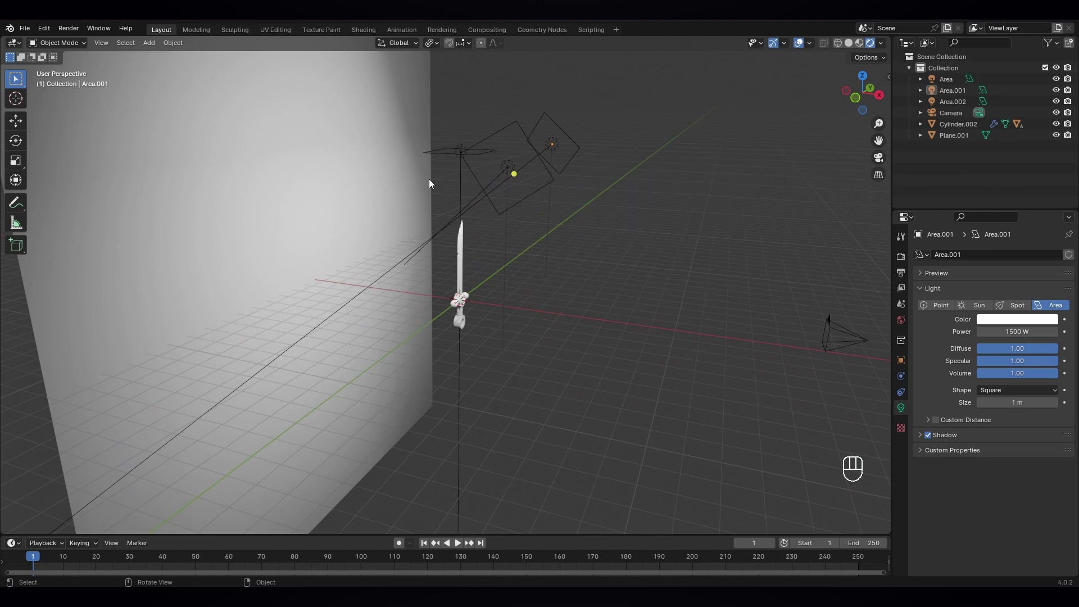
key(KP_7)
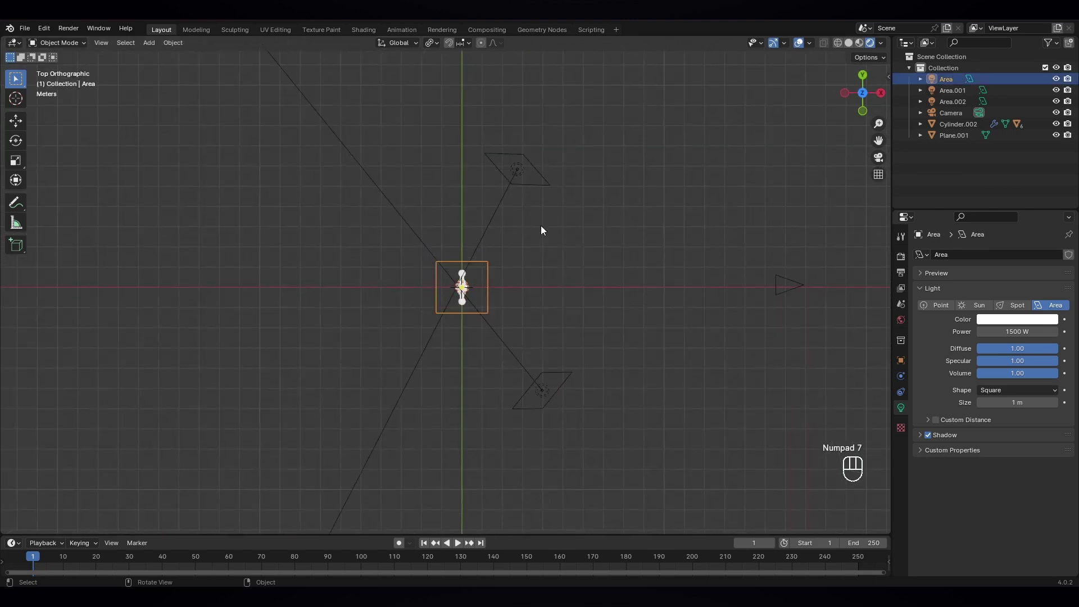
key(shift+d)
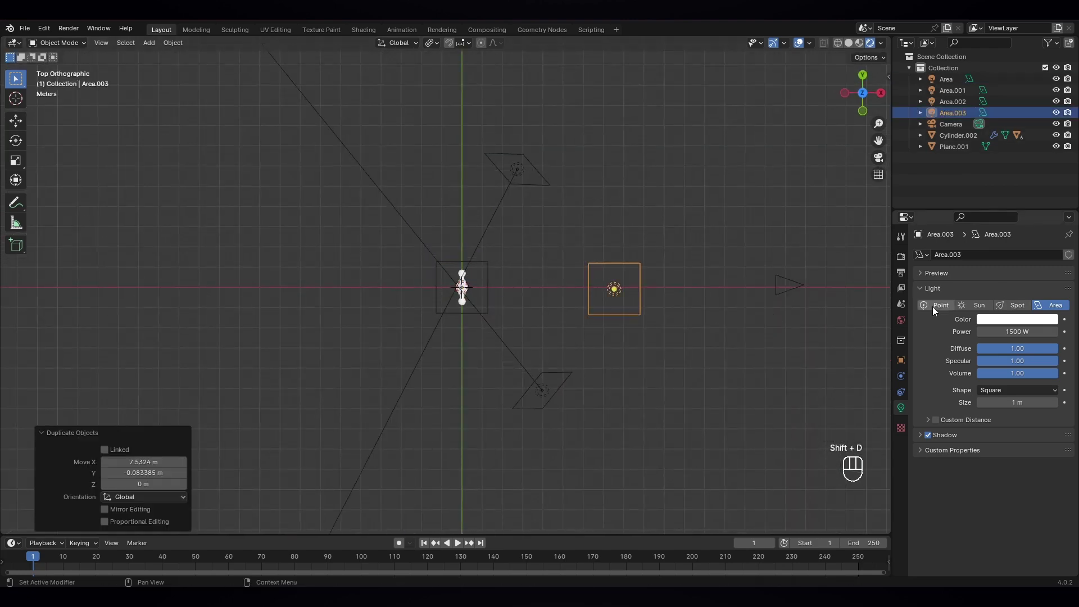
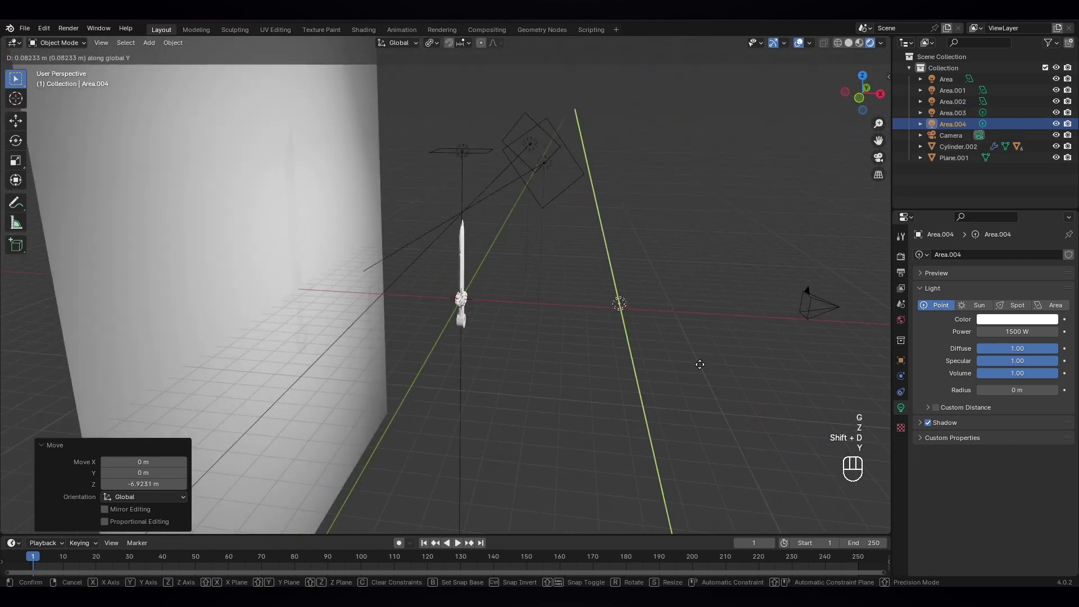
key(x)
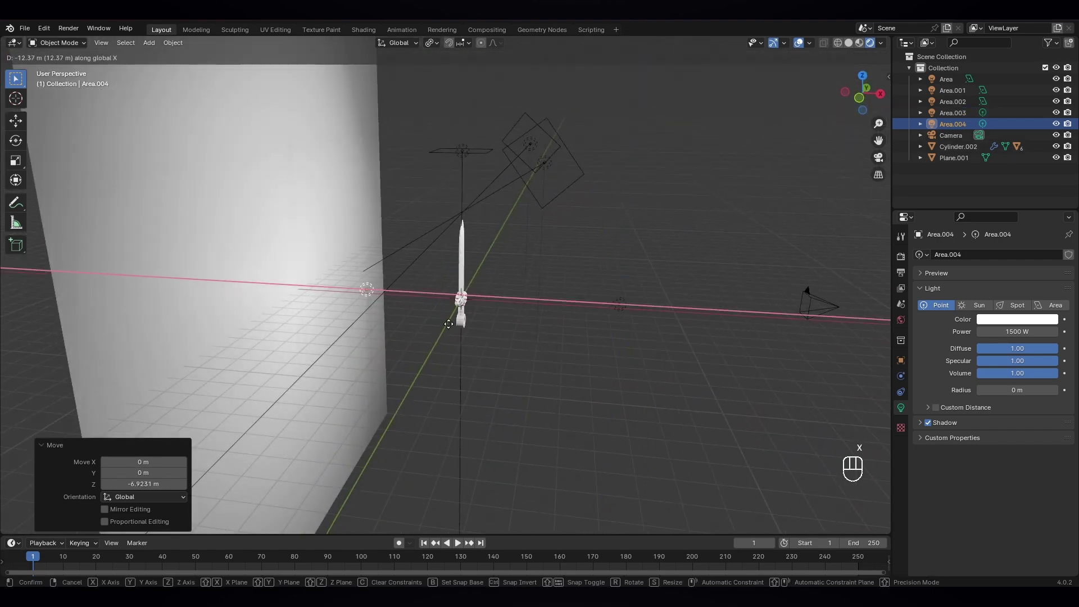
drag(581, 330, 501, 327)
key(KP_0)
Step: Select the backdrop plane and show its material settings
click(517, 254)
click(906, 463)
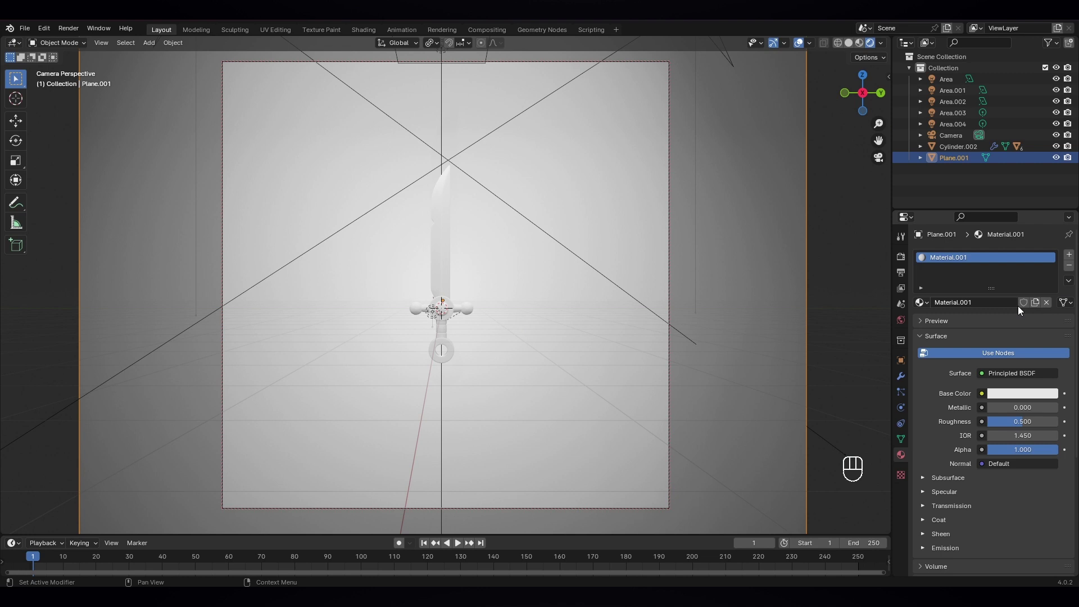
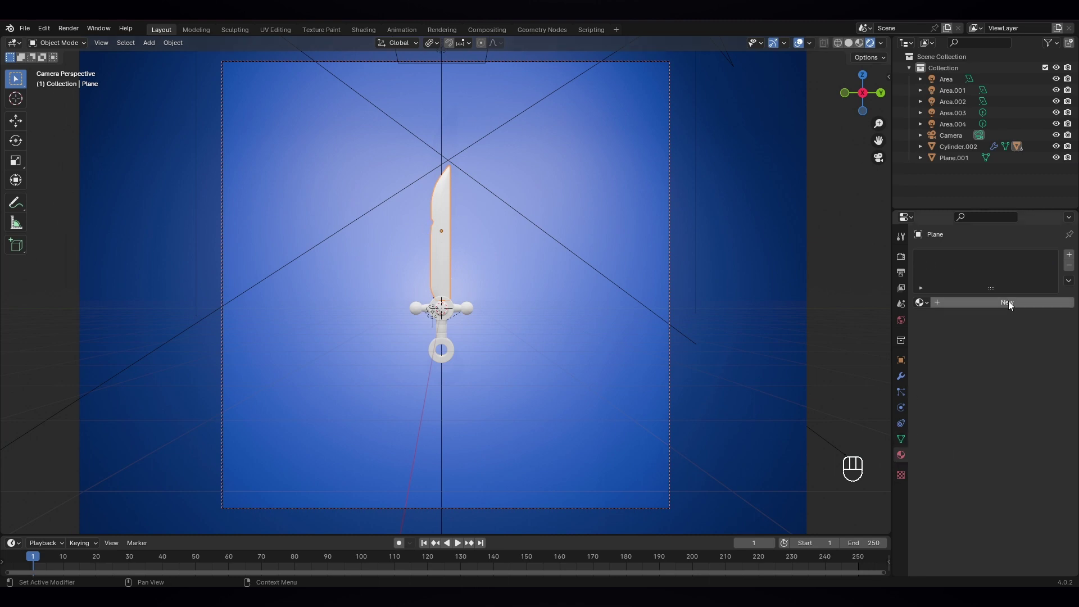
Step: Give the blade a new glossy material tinted pink
click(1015, 302)
drag(988, 379, 931, 179)
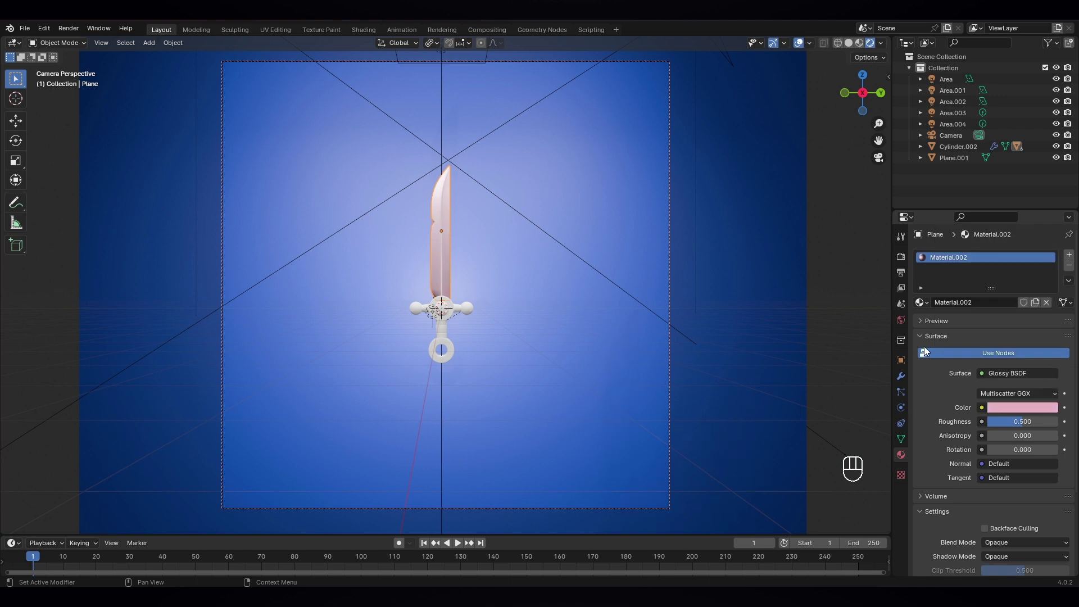
Step: Give the guard's round end piece a new material coloured gold yellow
click(454, 315)
click(453, 316)
click(472, 308)
drag(983, 308, 986, 308)
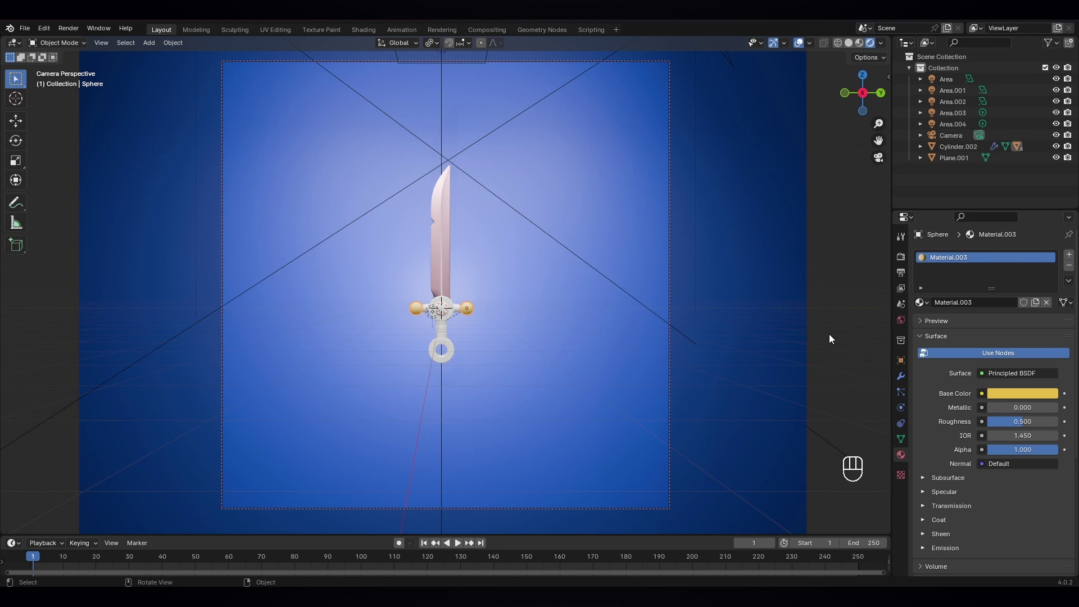
Step: Assign the existing gold Material.003 to the guard cylinder and pommel ring
click(803, 42)
click(462, 313)
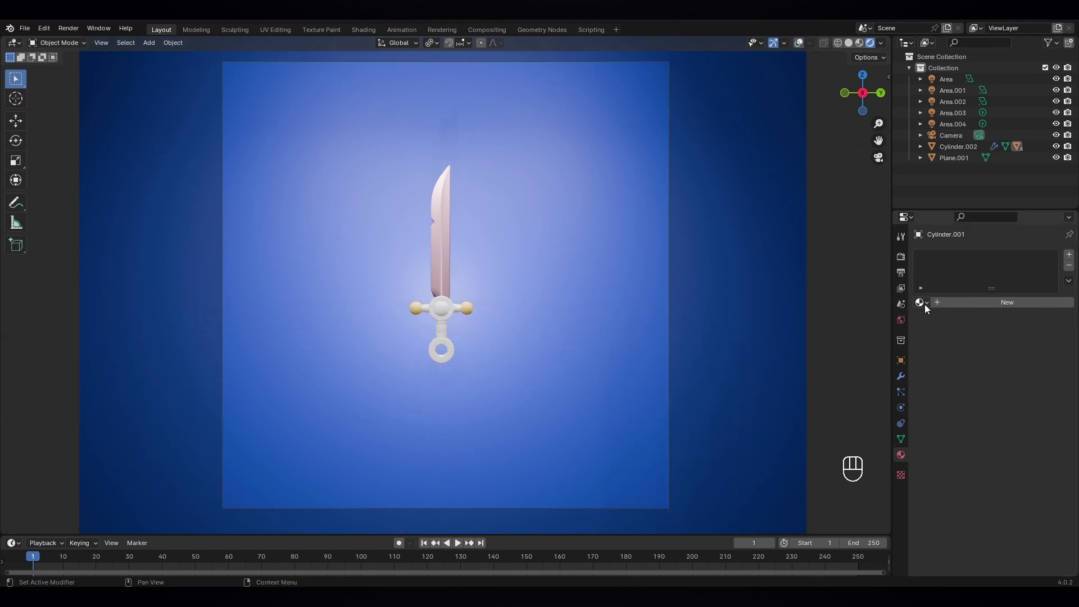
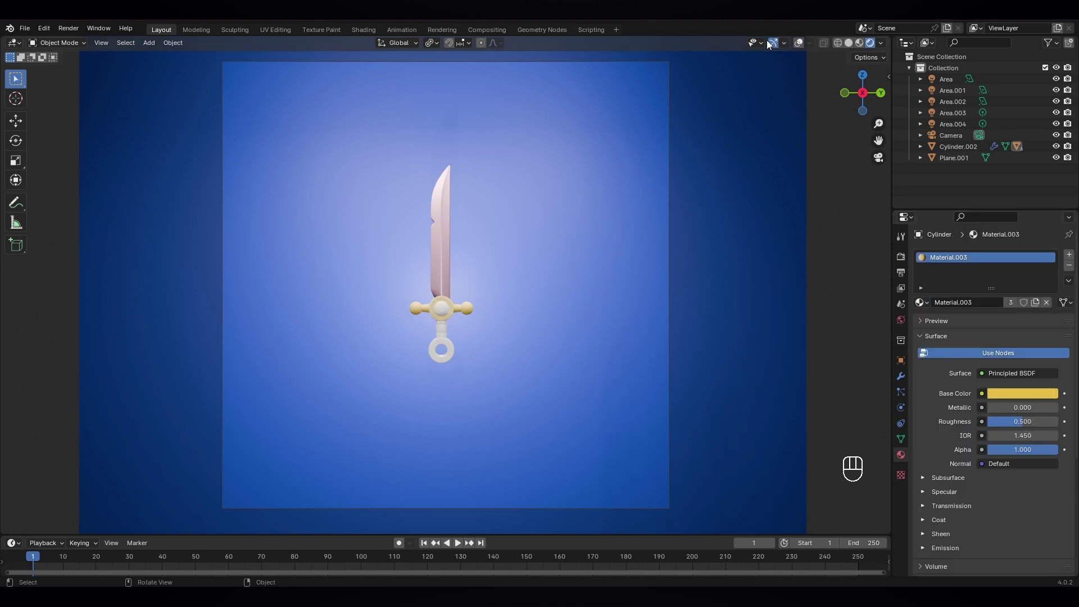
click(800, 44)
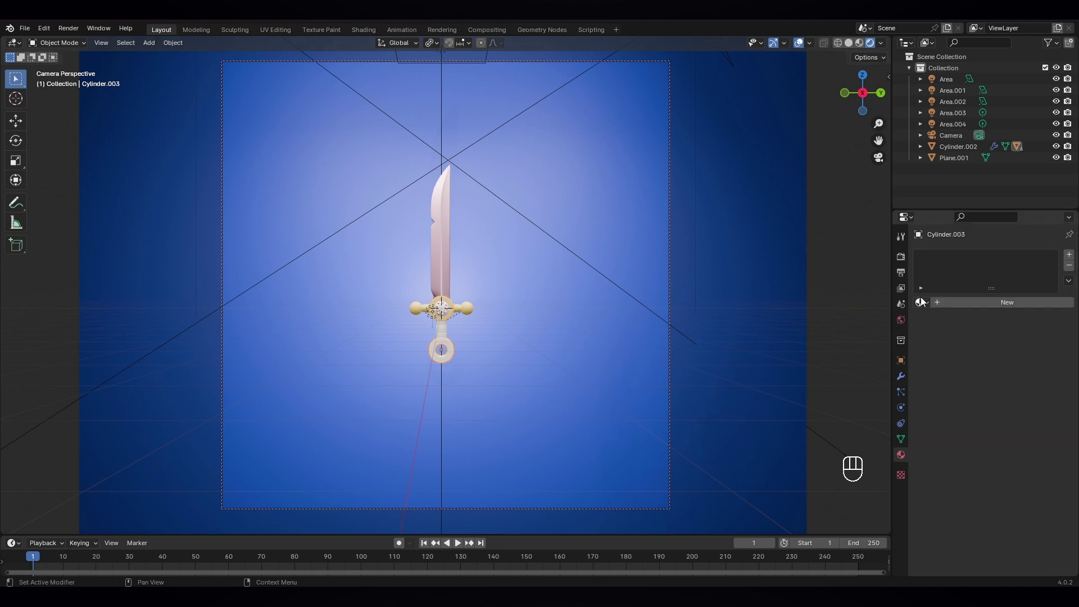
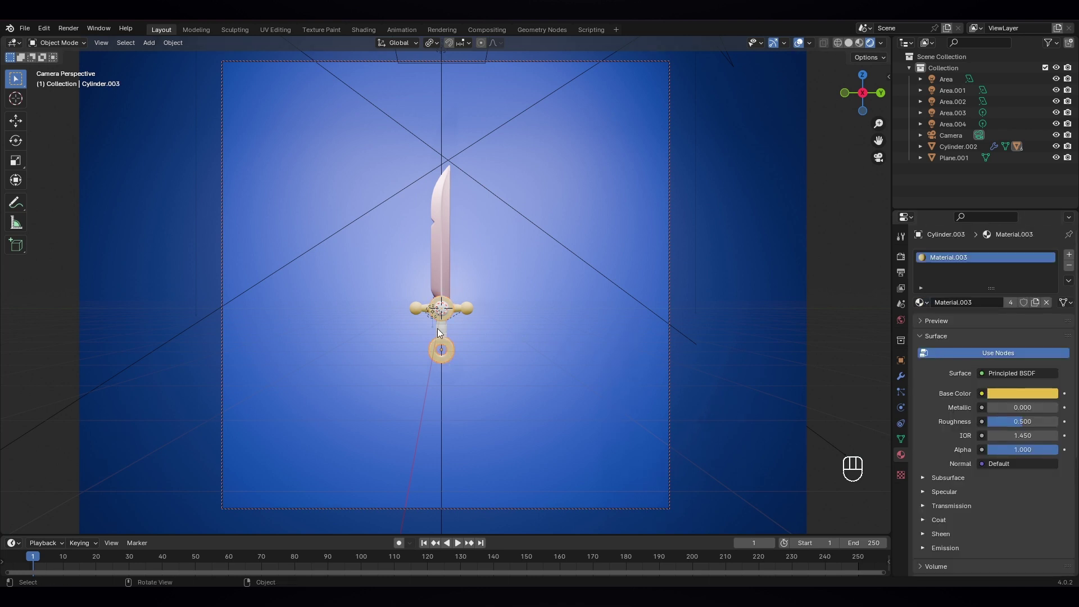
Step: Give the grip its own new material and set its base colour to dark purple
click(990, 304)
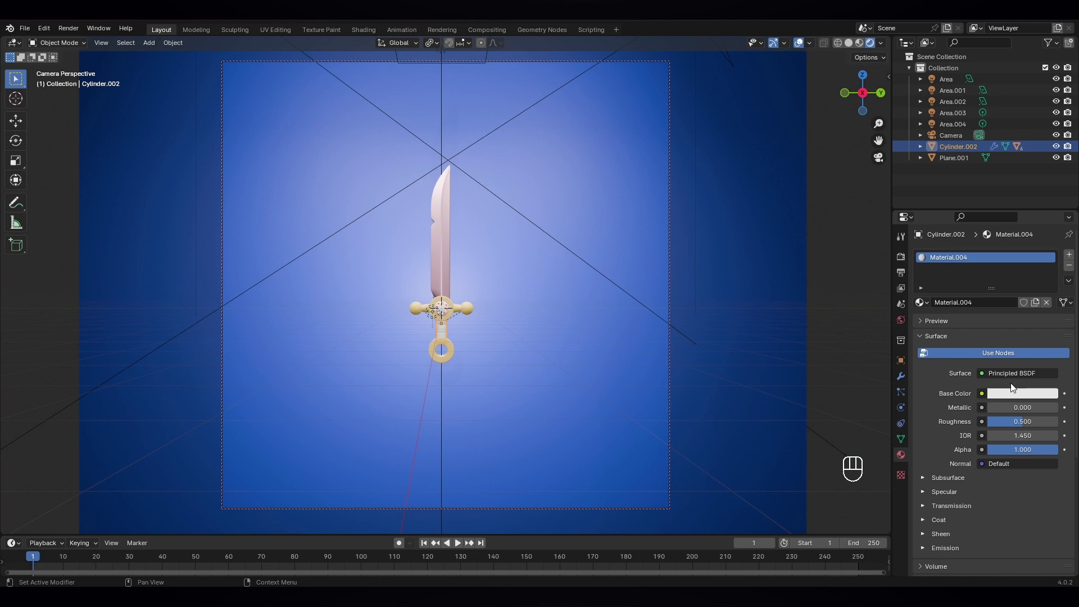
click(1019, 399)
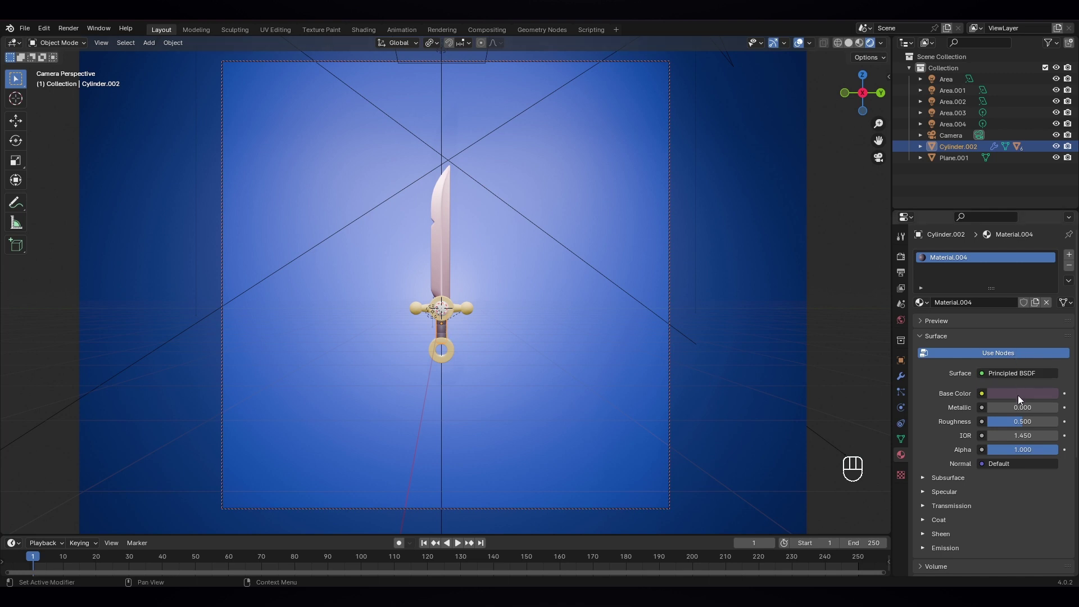
click(1023, 399)
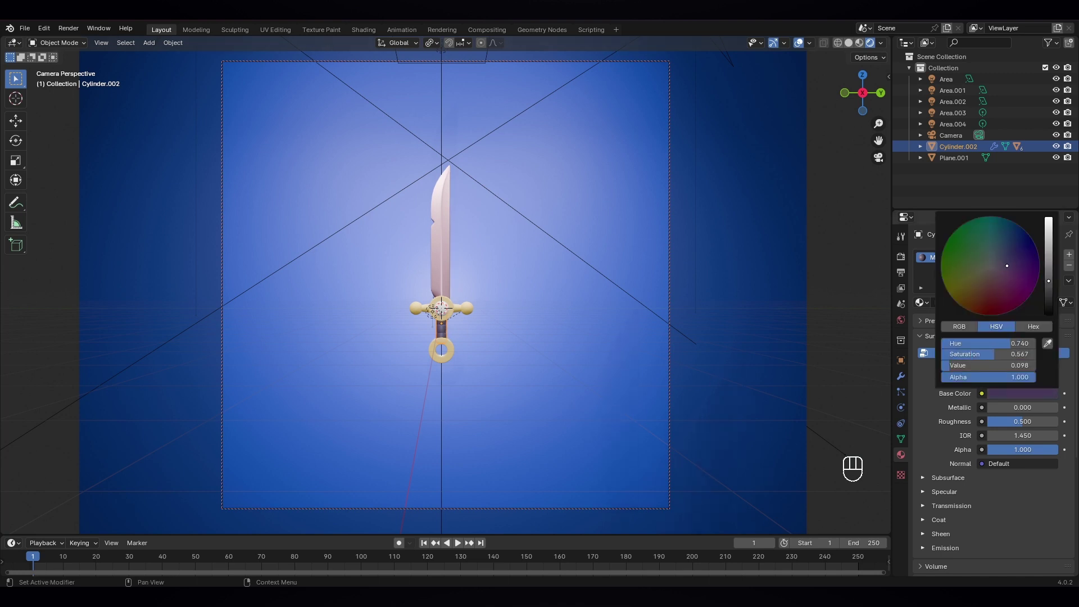
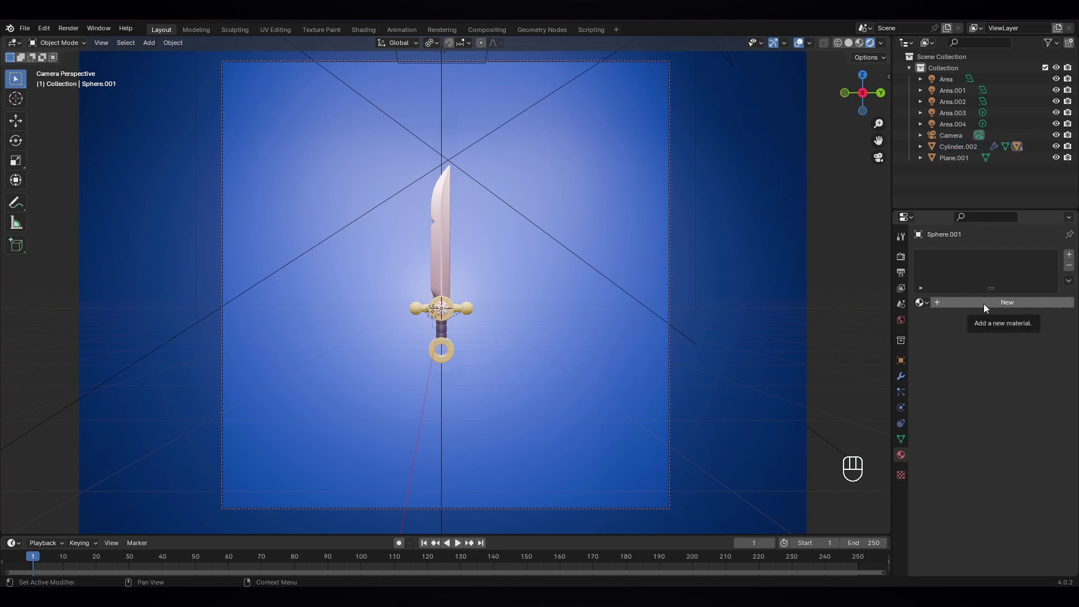
Step: Give the gem a new purple material
click(989, 307)
click(1018, 398)
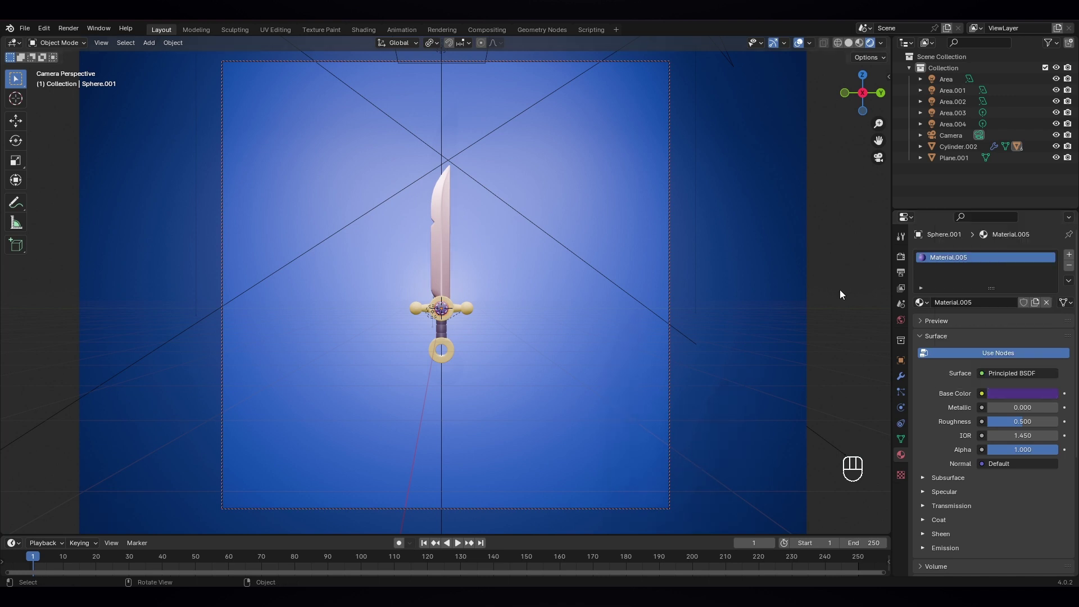
drag(450, 334, 460, 334)
key(g)
key(z)
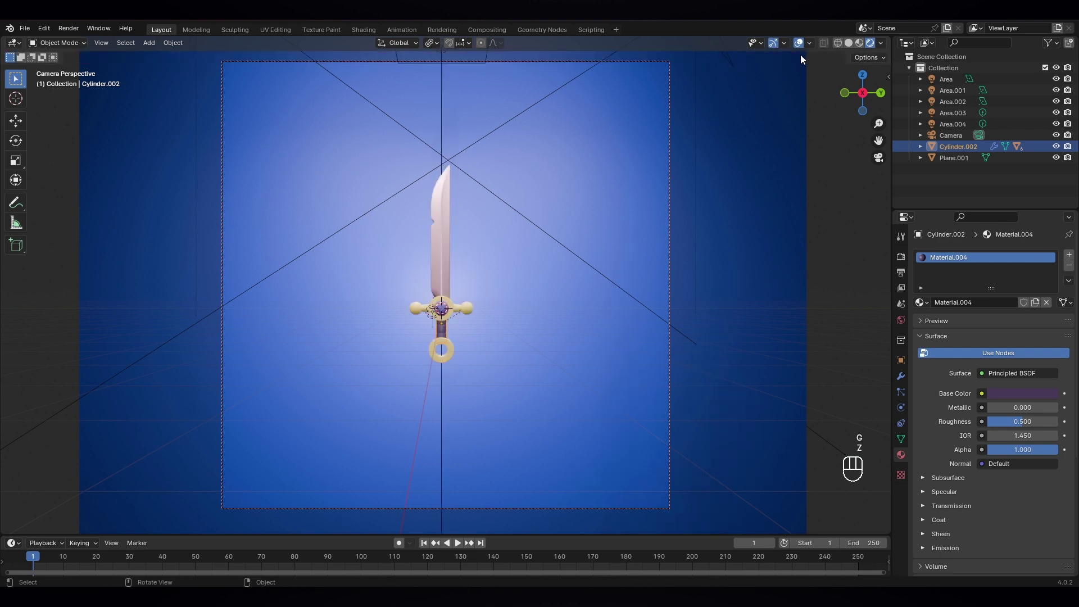
Step: On the gold material raise Metallic, lower Roughness to 0.374 and darken the base colour
click(803, 46)
click(448, 335)
click(800, 46)
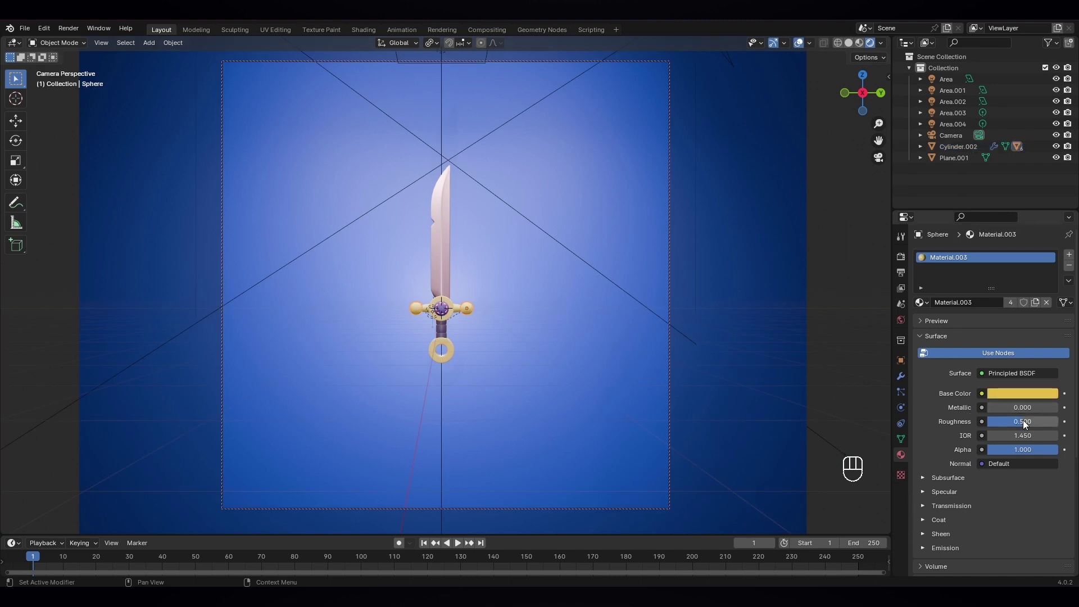
drag(1031, 425, 1014, 424)
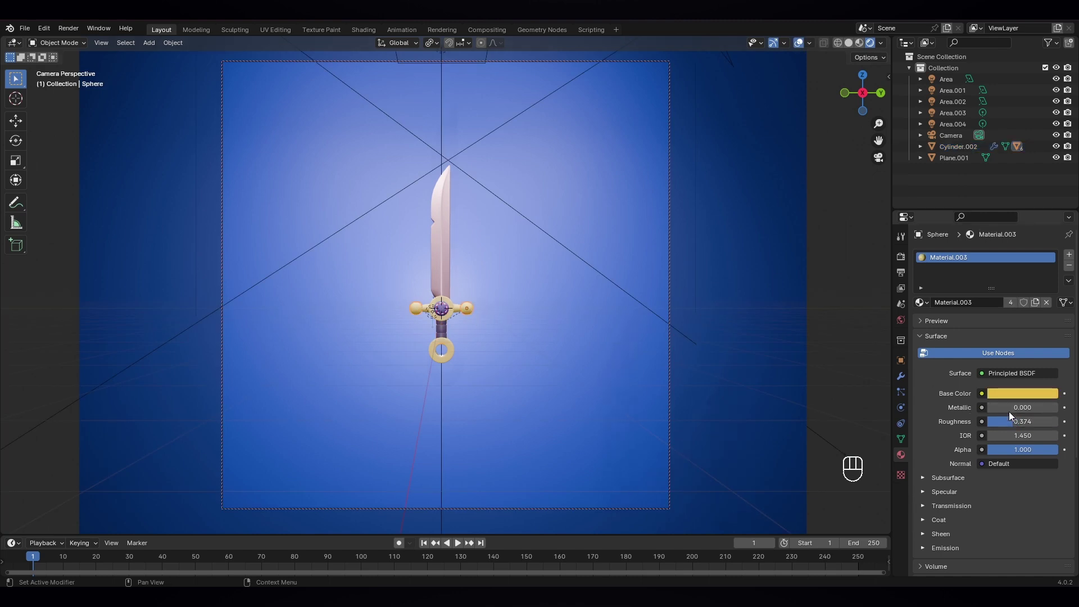
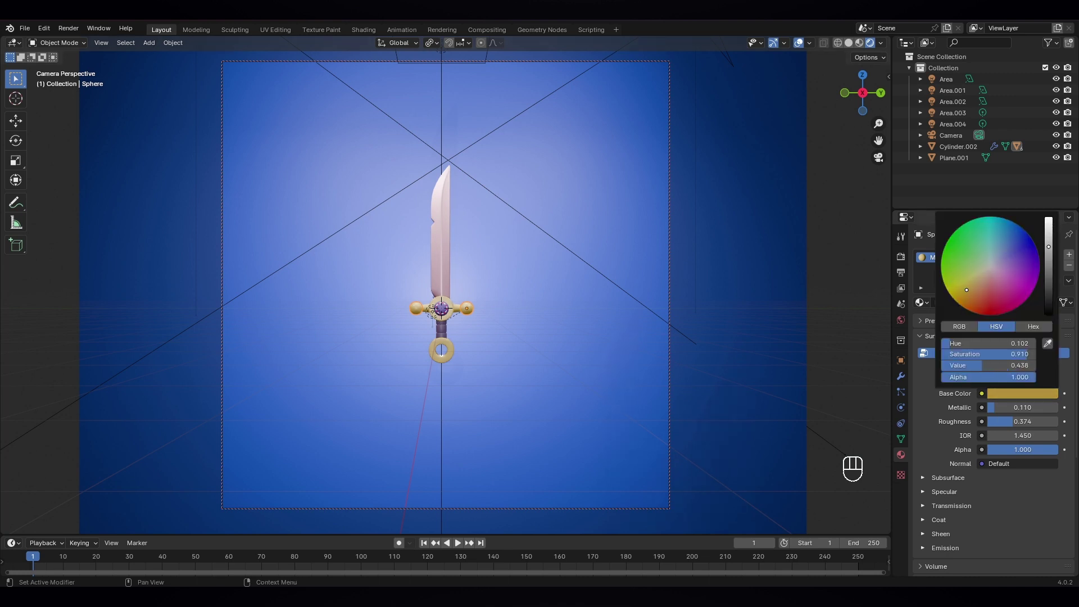
click(837, 300)
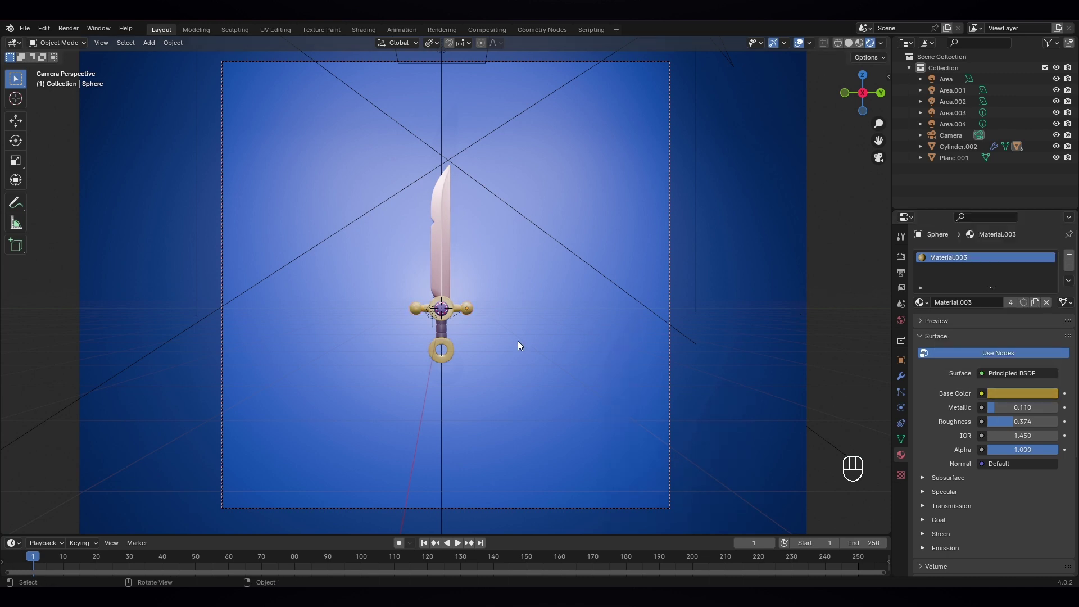
Step: Select the grip and start freely rotating the sword to tilt it
key(KP_0)
click(534, 397)
middle_click(532, 391)
click(459, 380)
key(r)
key(r)
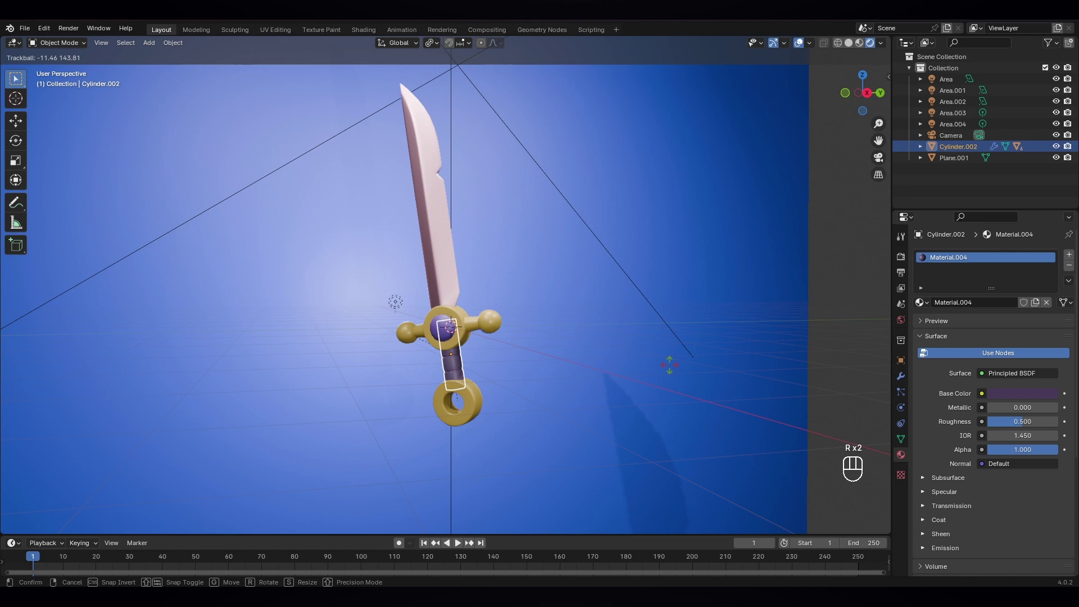